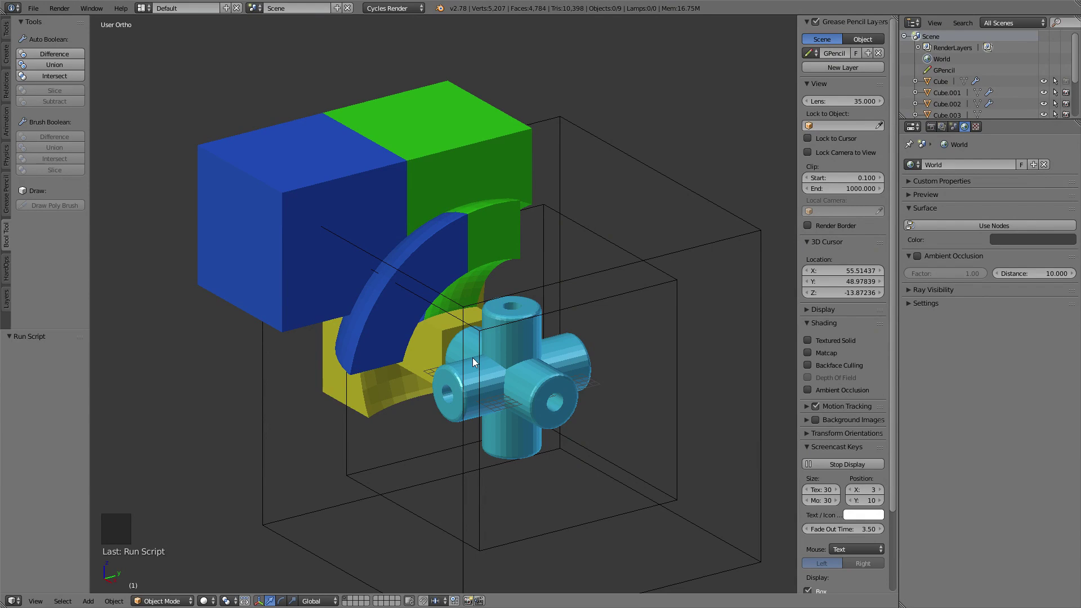
Step: Orbit around the puzzle assembly to inspect the pieces and their joints
{"action": "middle_click", "coordinate": [475, 299]}
{"action": "scroll", "scroll_direction": "up", "scroll_amount": 3}
{"action": "middle_click", "coordinate": [473, 304]}
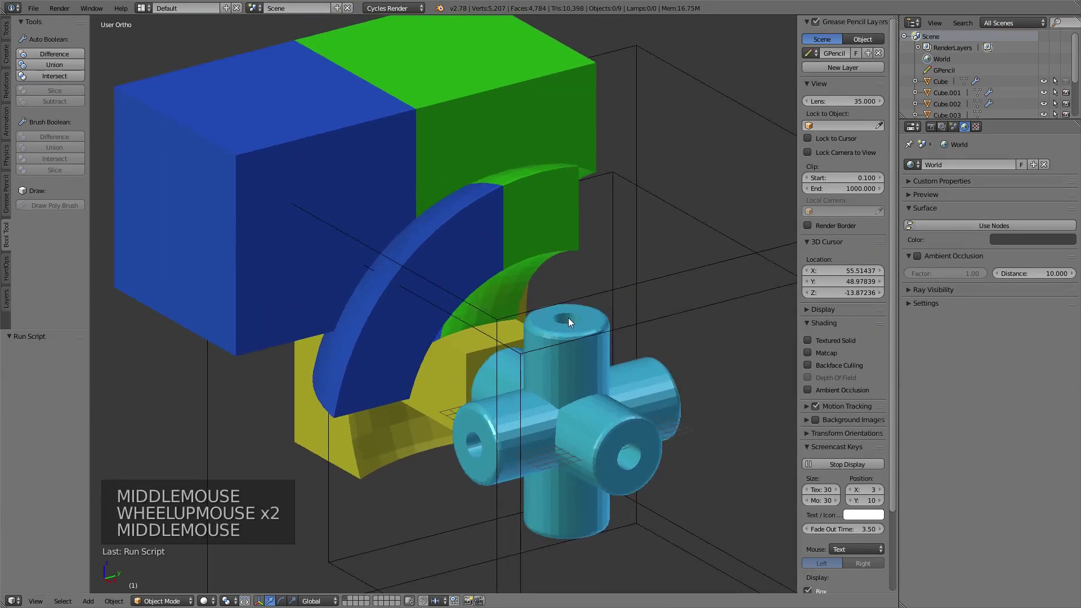
{"action": "middle_click", "coordinate": [568, 261]}
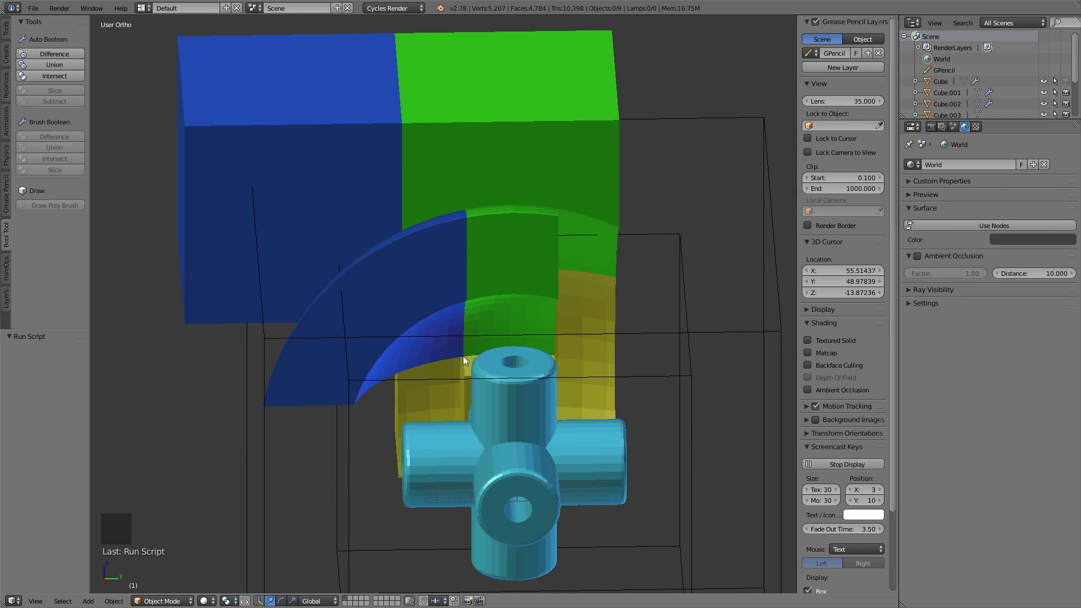
{"action": "middle_click", "coordinate": [538, 351]}
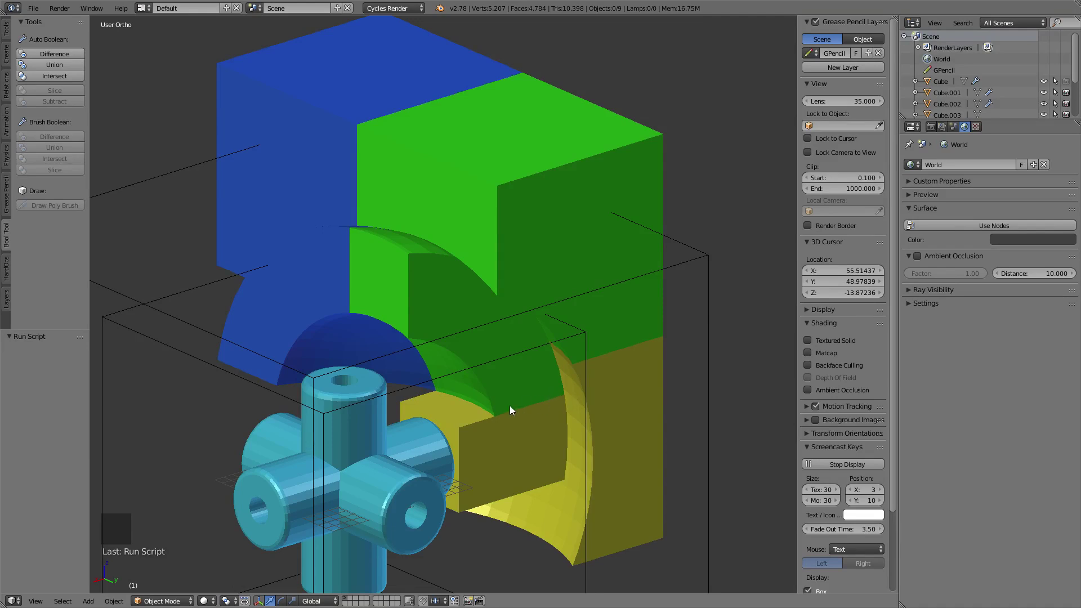
{"action": "middle_click", "coordinate": [406, 331]}
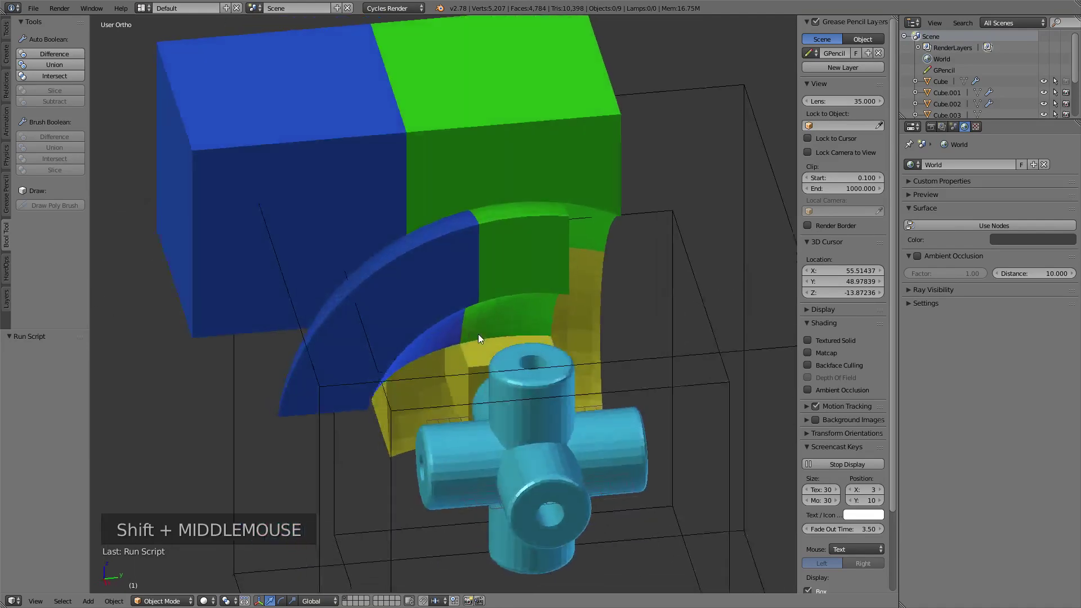
{"action": "middle_click", "coordinate": [545, 269]}
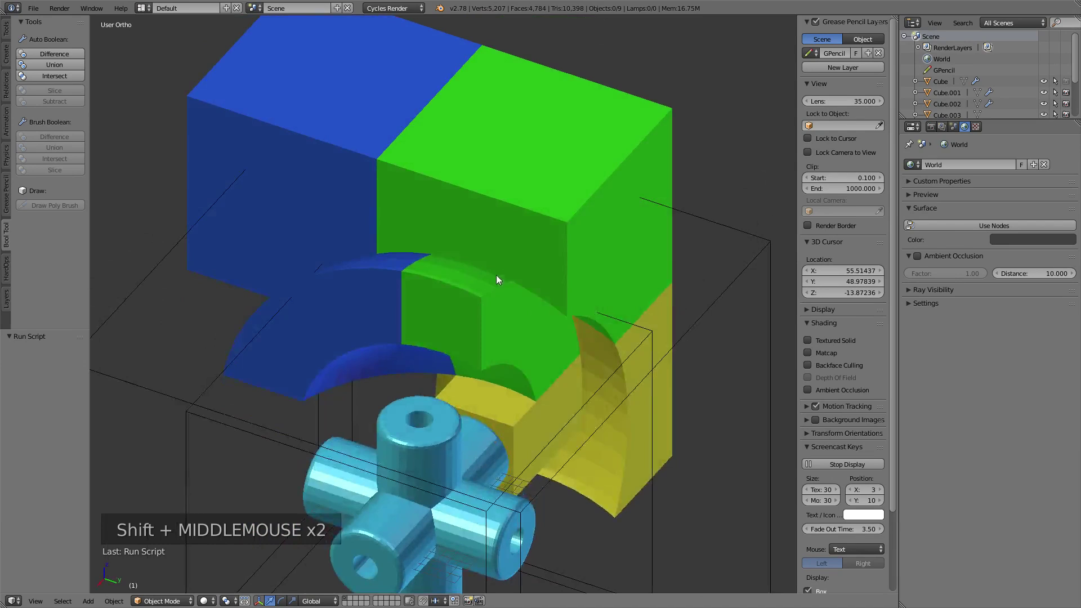
{"action": "middle_click", "coordinate": [554, 318]}
{"action": "middle_click", "coordinate": [591, 365]}
{"action": "scroll", "scroll_direction": "down", "scroll_amount": 3}
{"action": "middle_click", "coordinate": [531, 305]}
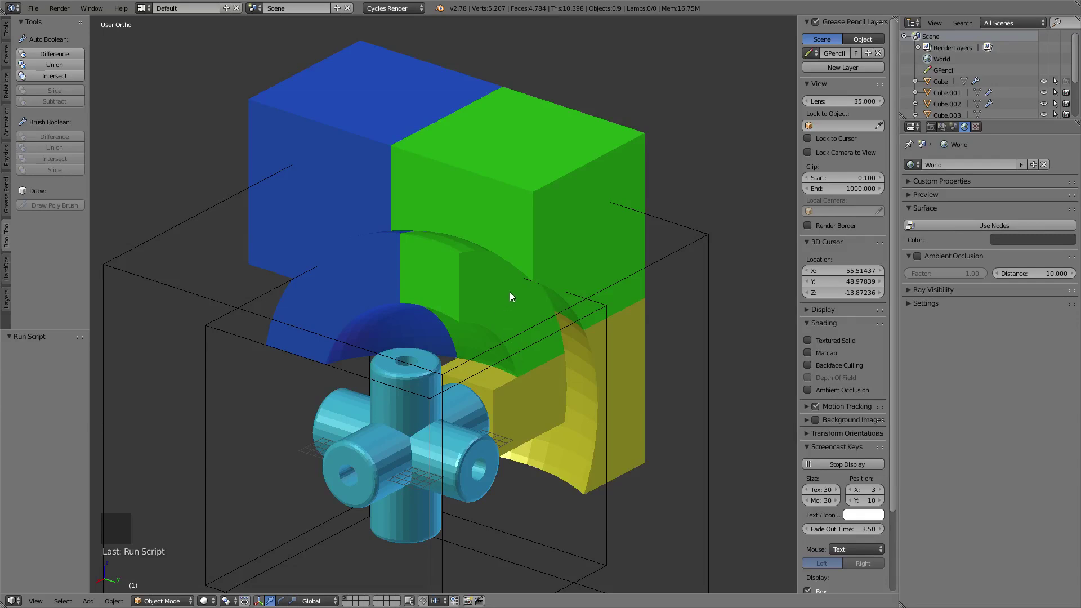
Step: Select all nine pieces, duplicate them and move the copies to another layer
{"action": "key", "text": "a"}
{"action": "key", "text": "a"}
{"action": "key", "text": "a"}
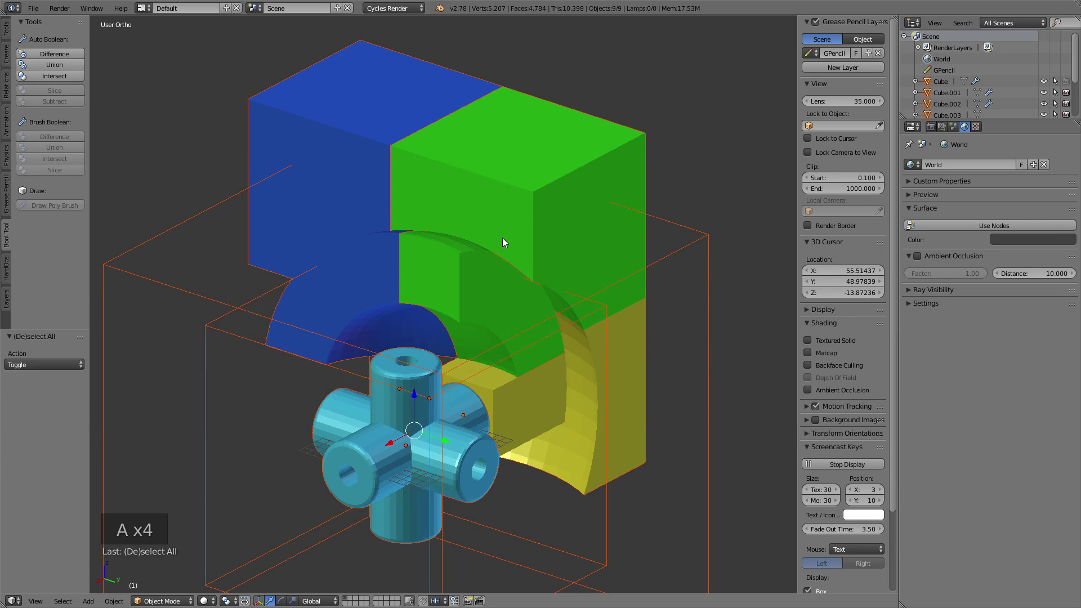
{"action": "key", "text": "shift+d"}
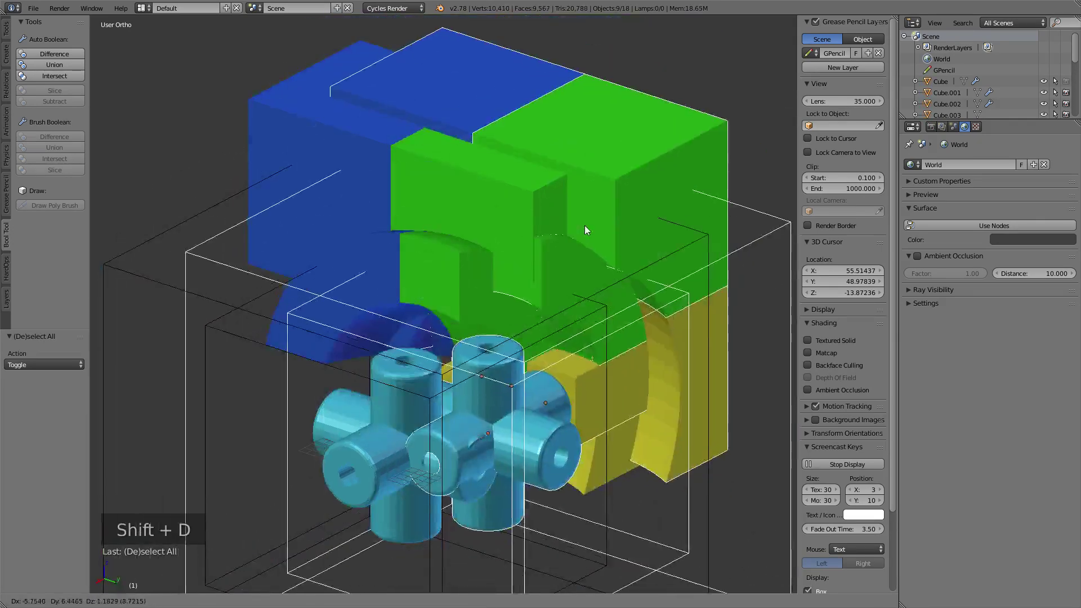
{"action": "key", "text": "m"}
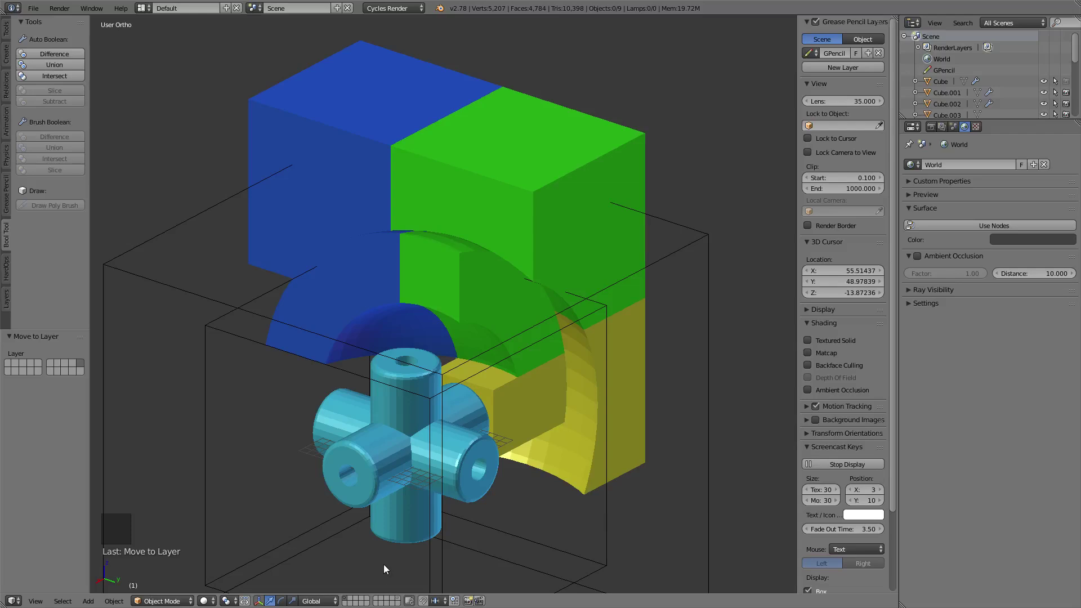
Step: Select the yellow center-cap piece to show its transform properties
{"action": "middle_click", "coordinate": [533, 295]}
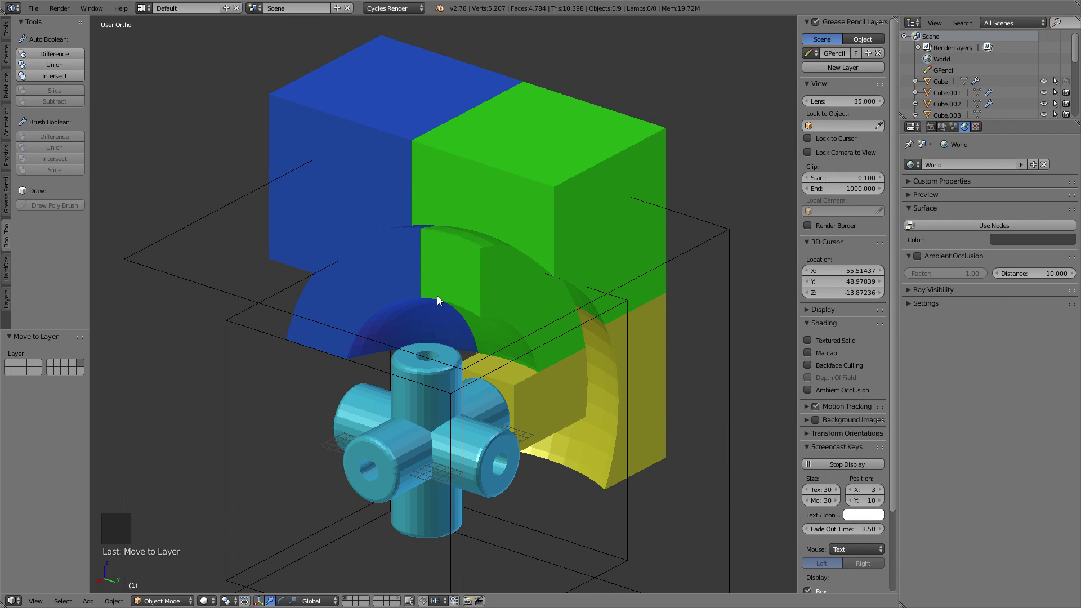
{"action": "middle_click", "coordinate": [457, 289]}
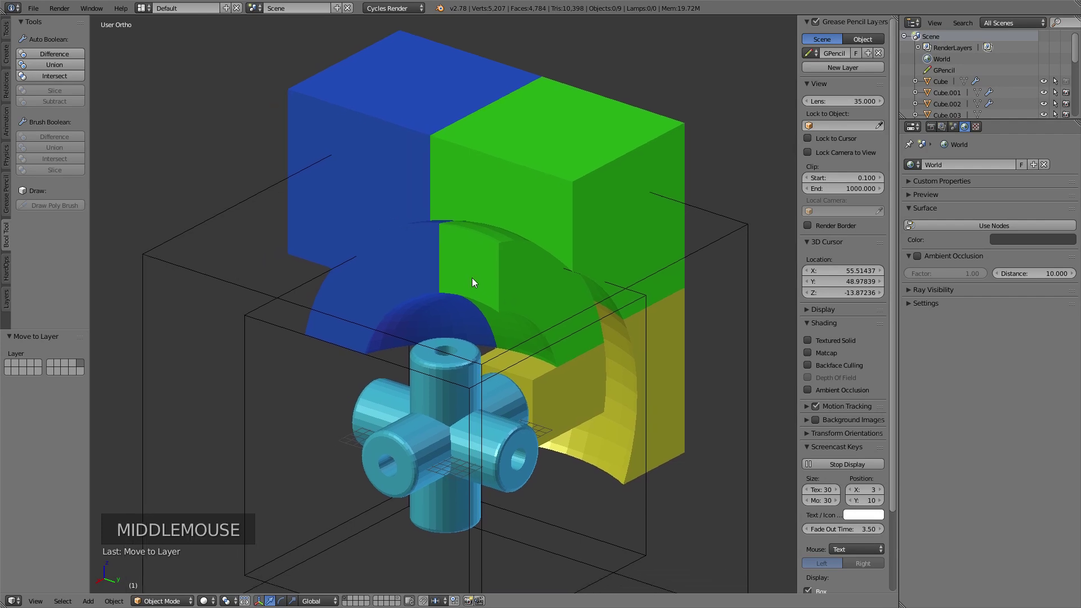
{"action": "right_click", "coordinate": [545, 408]}
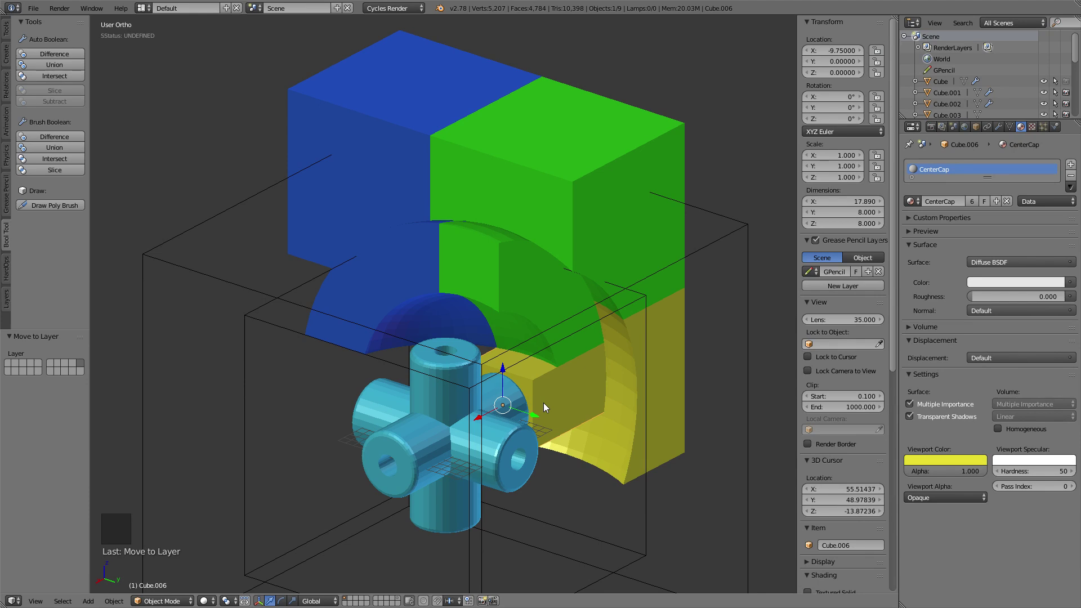
Step: Scale the yellow center cap to 0.95 on Y and Z, shrinking it from 8 to 7.6 units
{"action": "right_click", "coordinate": [551, 396]}
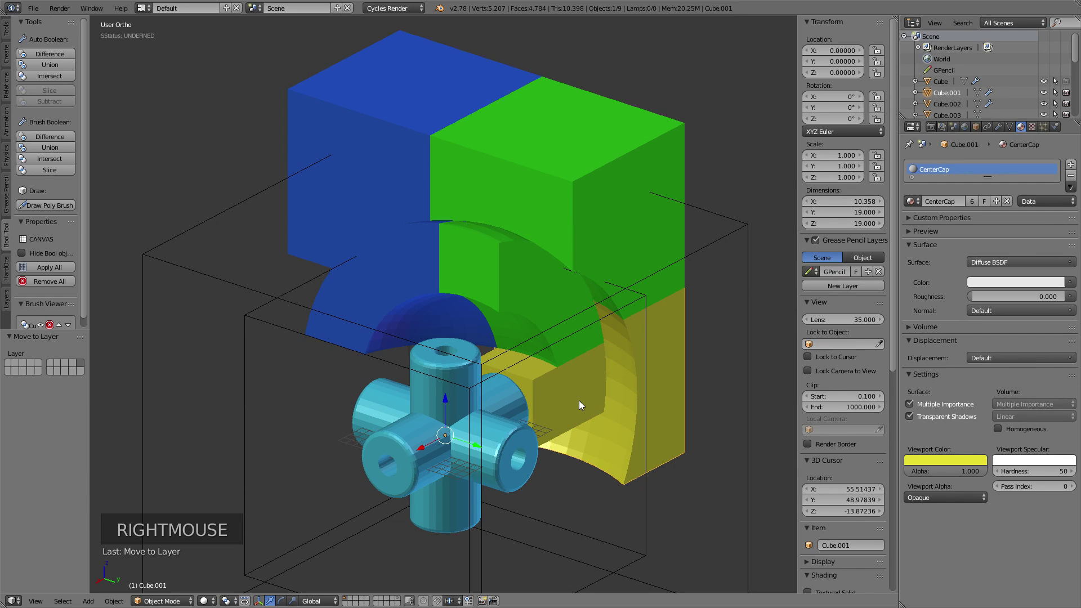
{"action": "middle_click", "coordinate": [563, 412]}
{"action": "right_click", "coordinate": [487, 415]}
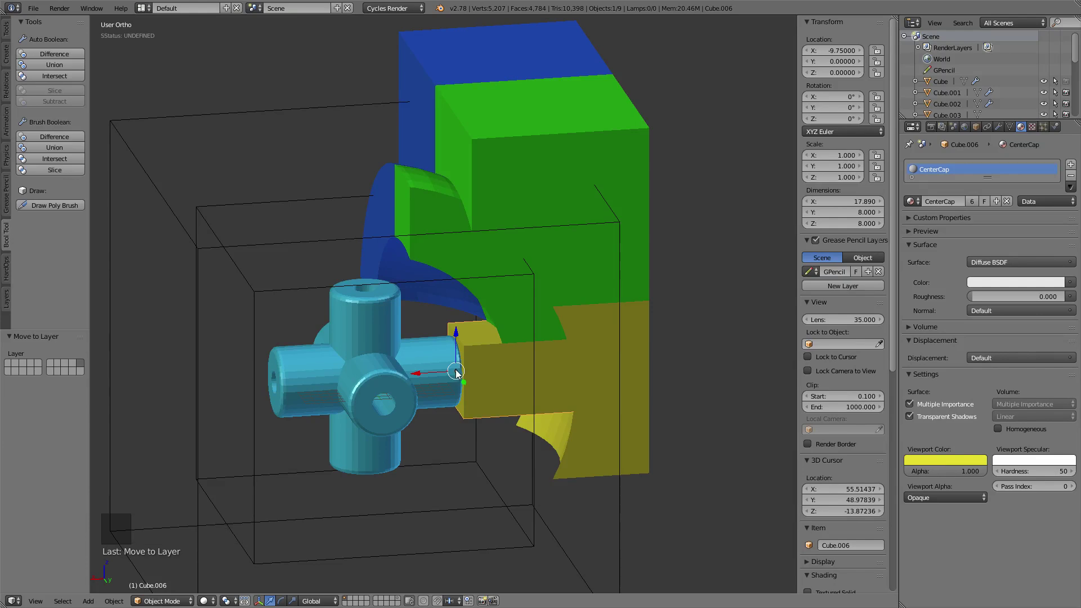
{"action": "middle_click", "coordinate": [491, 373]}
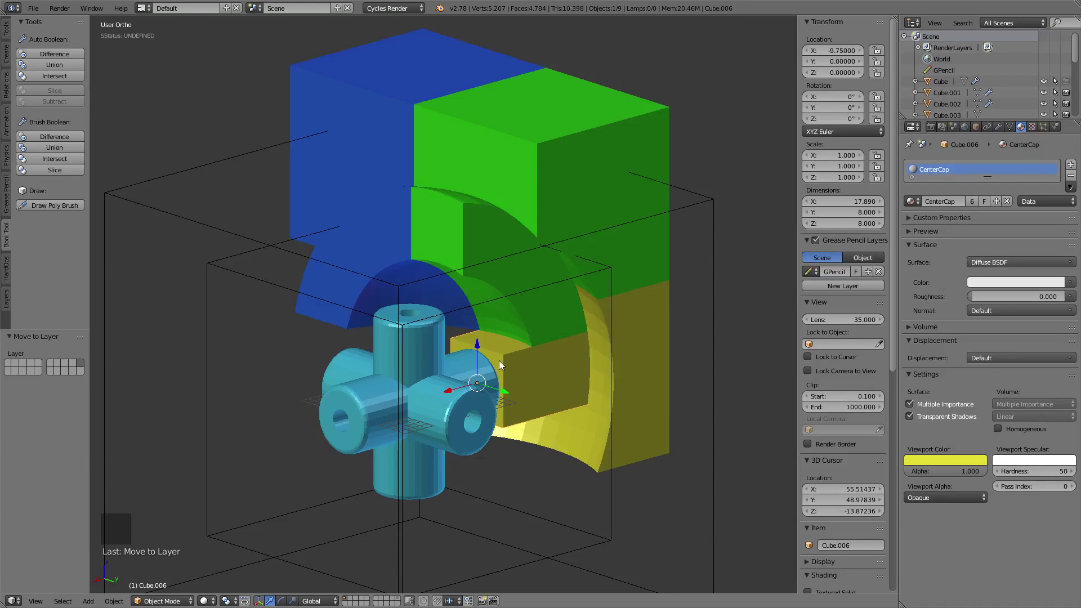
{"action": "left_click", "coordinate": [864, 213]}
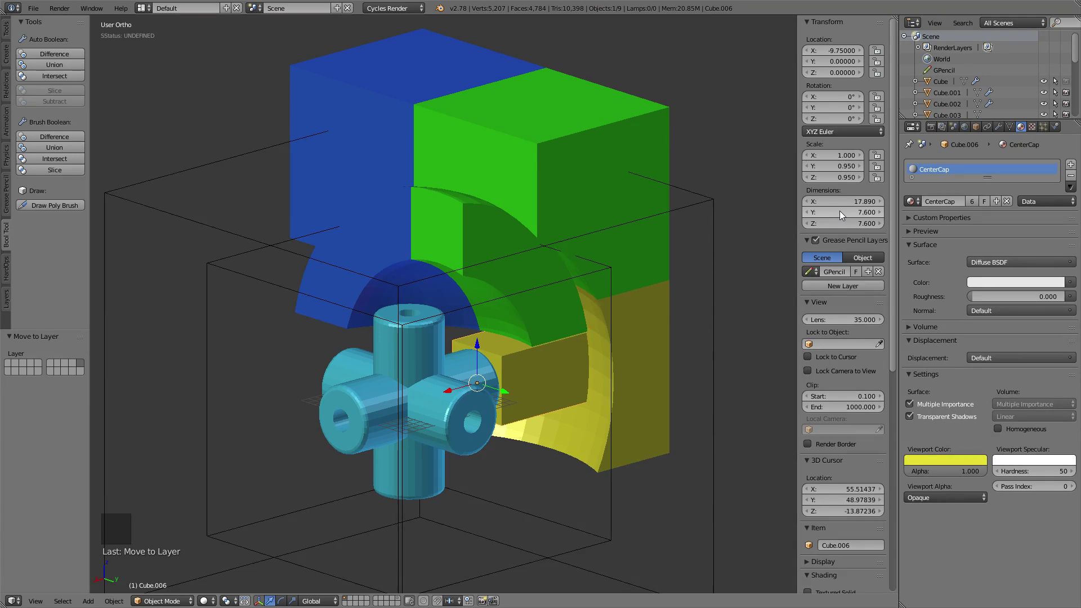
Step: Select the green edge piece and orbit to inspect it
{"action": "right_click", "coordinate": [458, 239]}
{"action": "middle_click", "coordinate": [526, 372]}
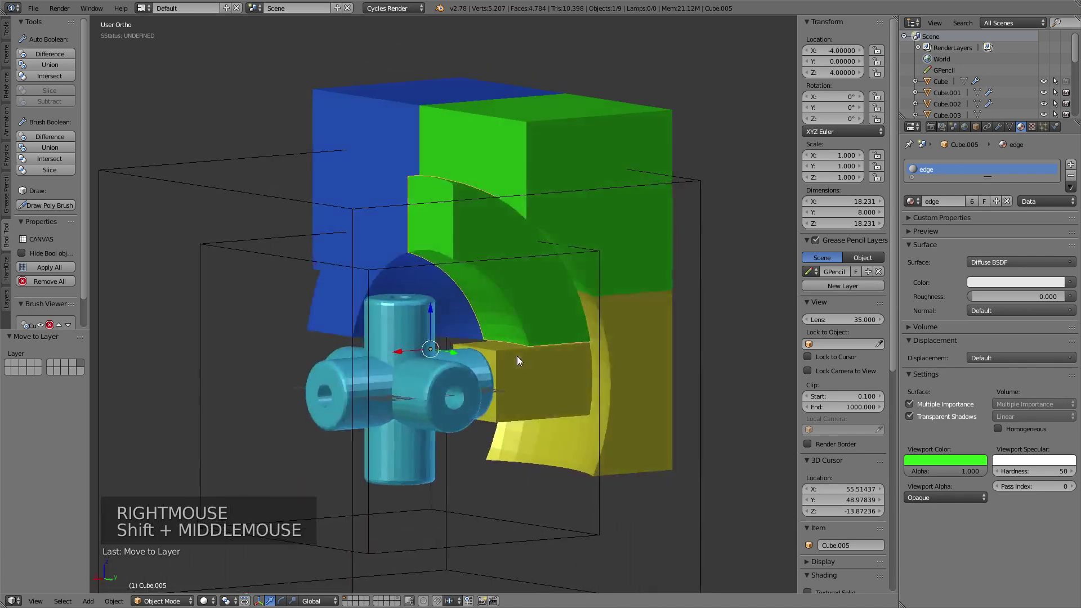
Step: Scale the green edge piece to 0.95 on Y, thinning it from 8 to 7.6 units
{"action": "scroll", "scroll_direction": "up", "scroll_amount": 3}
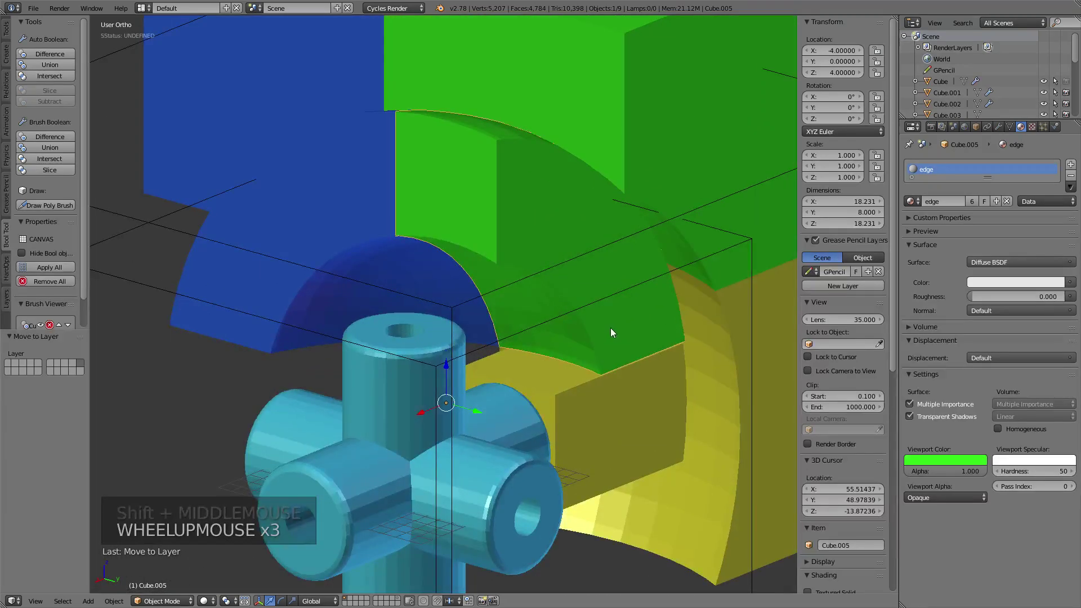
{"action": "middle_click", "coordinate": [625, 347]}
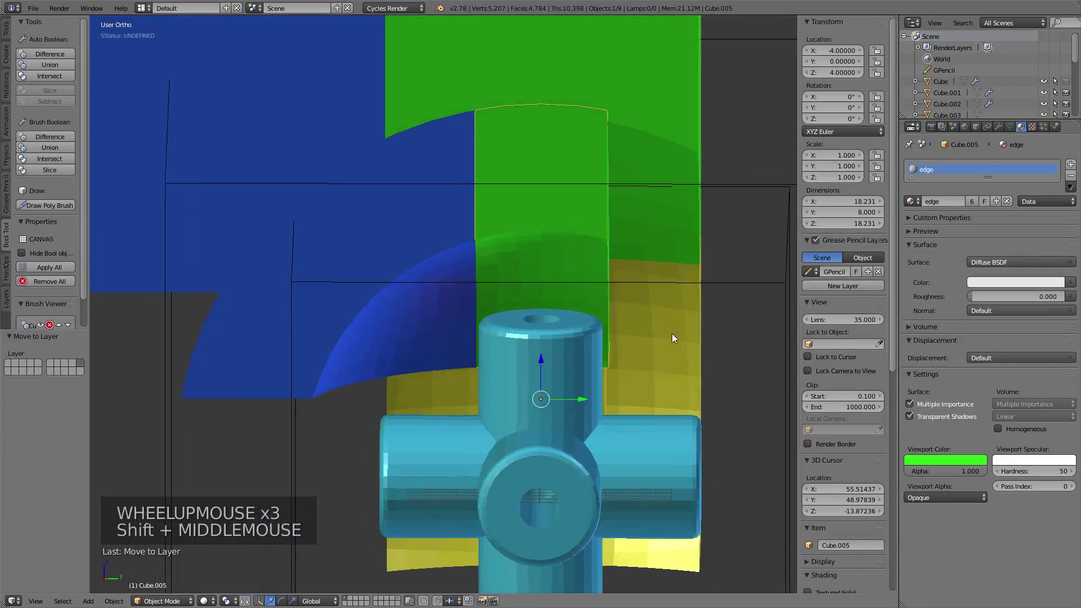
{"action": "middle_click", "coordinate": [619, 358]}
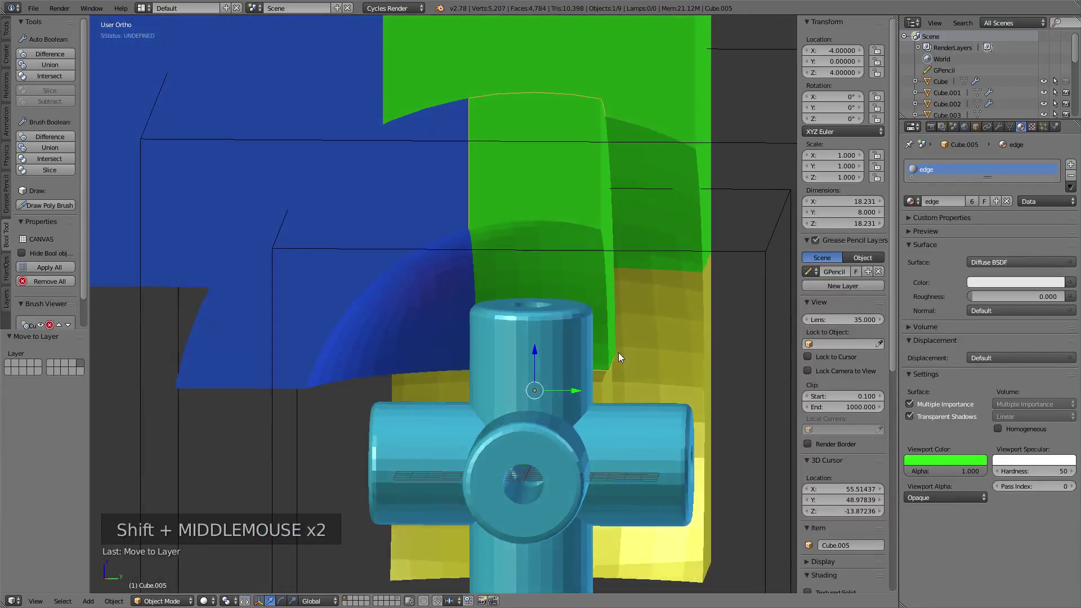
{"action": "middle_click", "coordinate": [584, 344]}
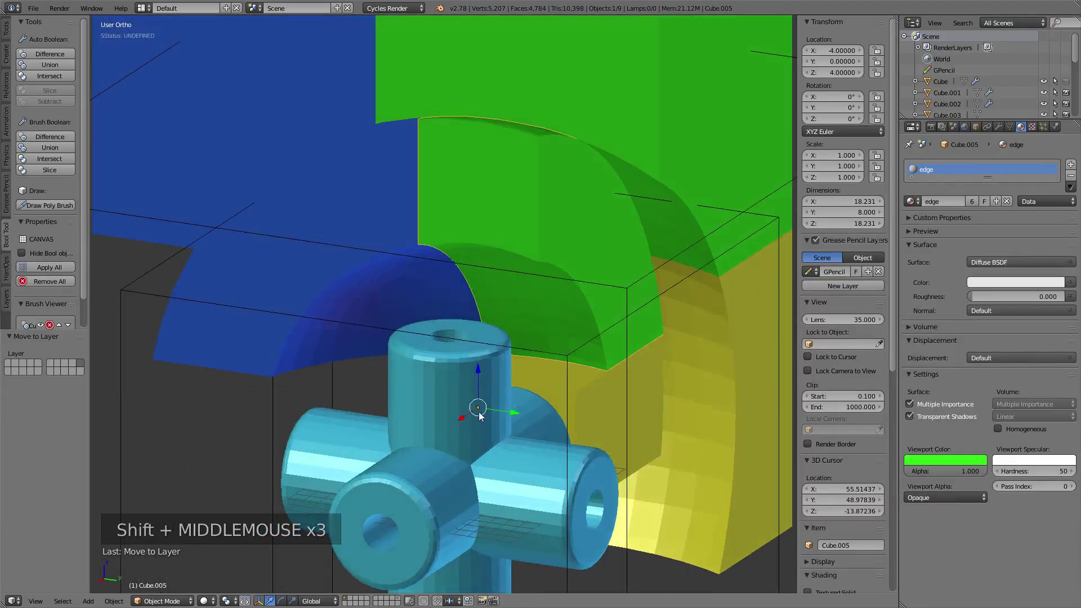
{"action": "middle_click", "coordinate": [578, 385]}
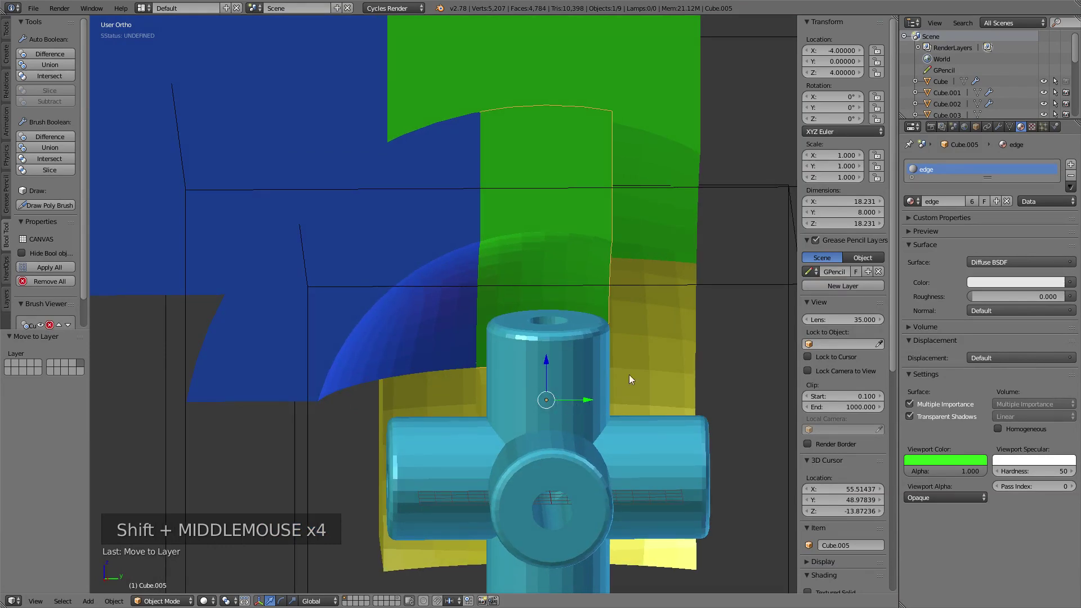
{"action": "middle_click", "coordinate": [644, 364]}
{"action": "left_click", "coordinate": [864, 213]}
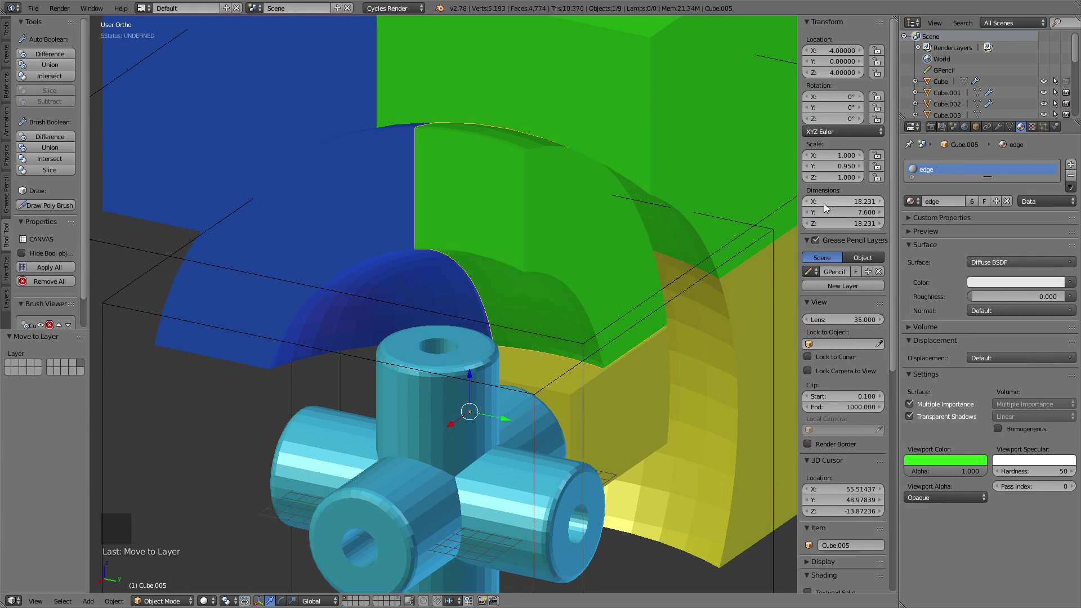
{"action": "middle_click", "coordinate": [577, 294]}
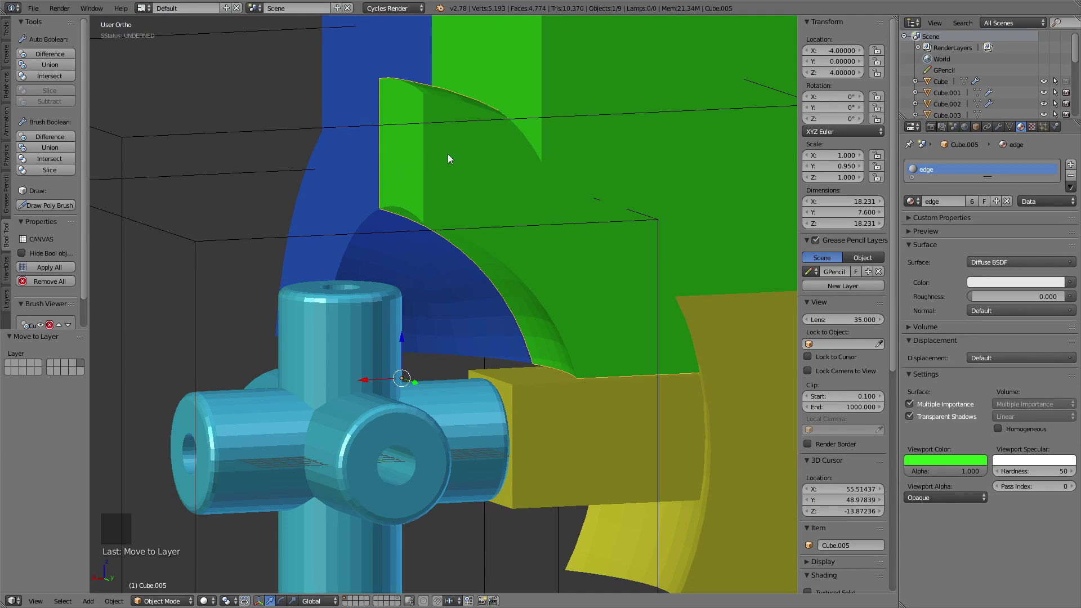
{"action": "middle_click", "coordinate": [361, 191]}
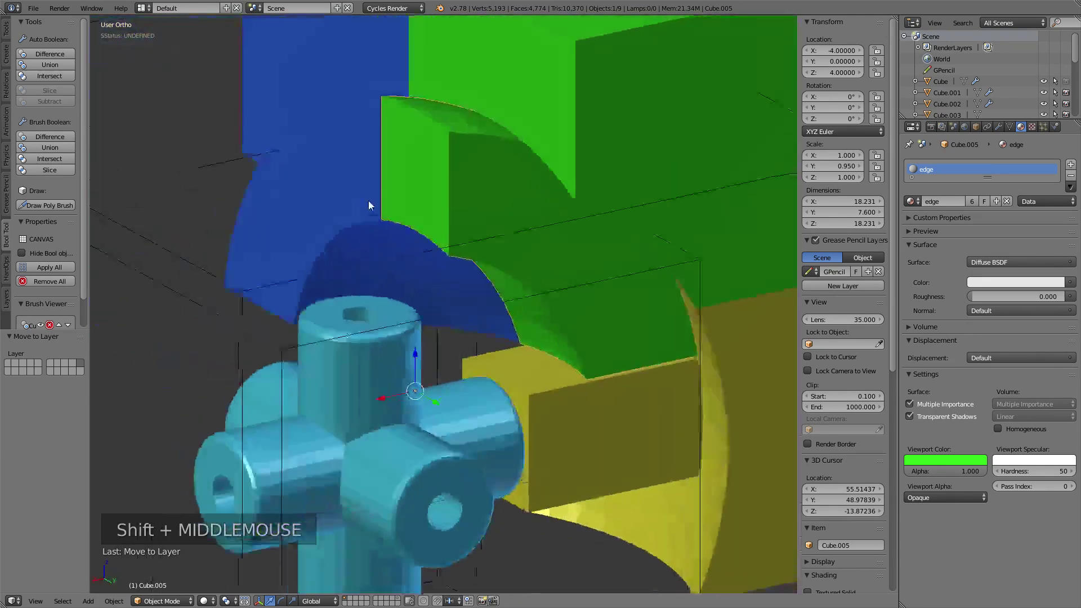
Step: In Edit Mode move two outer faces of the green edge piece inward by 0.2, then leave editing
{"action": "key", "text": "Tab"}
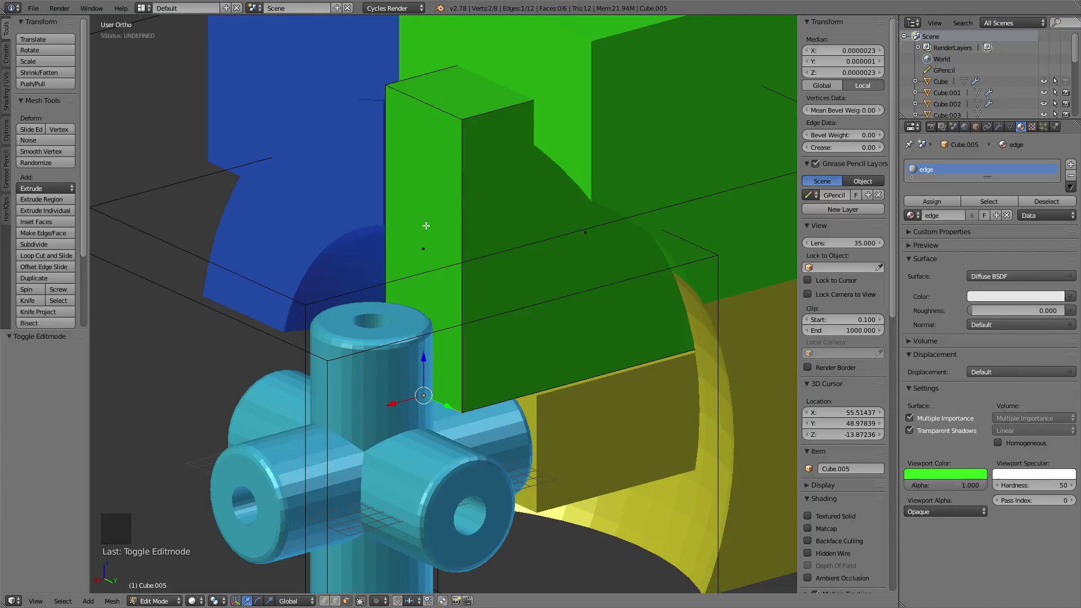
{"action": "right_click", "coordinate": [427, 222]}
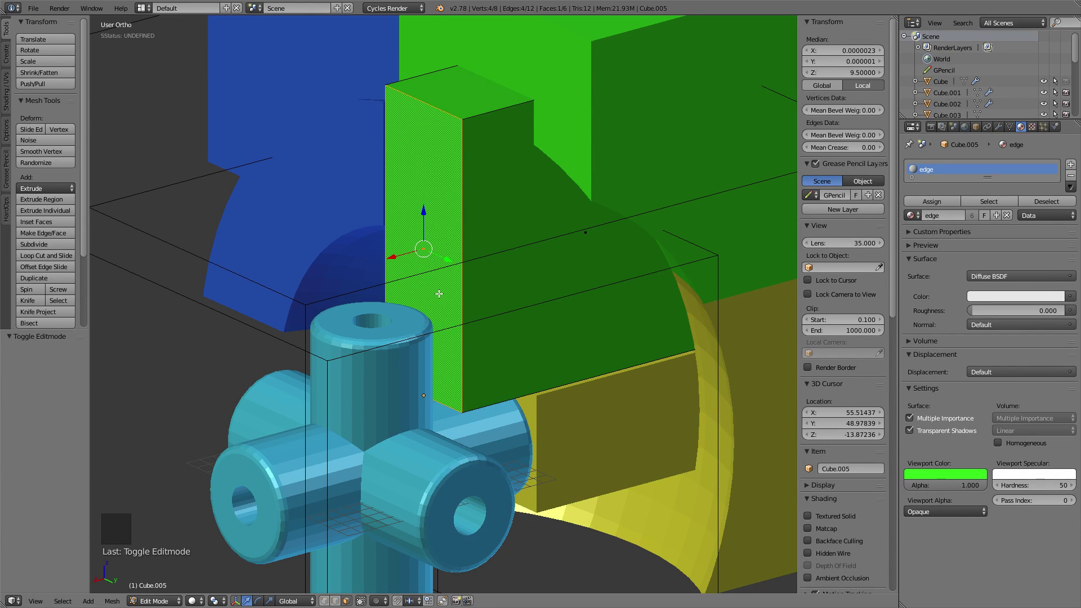
{"action": "key", "text": "g"}
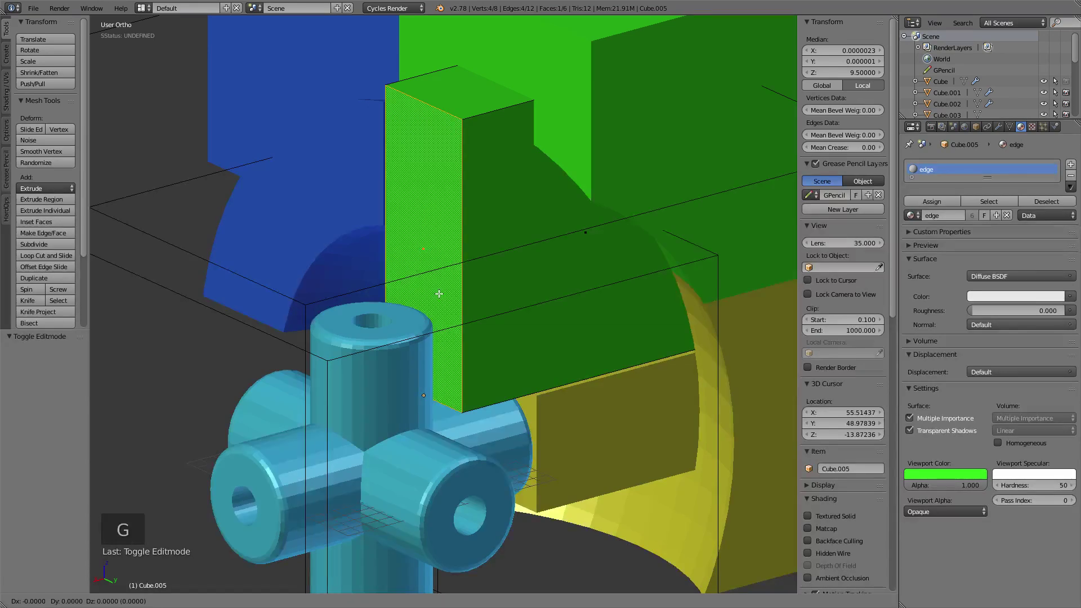
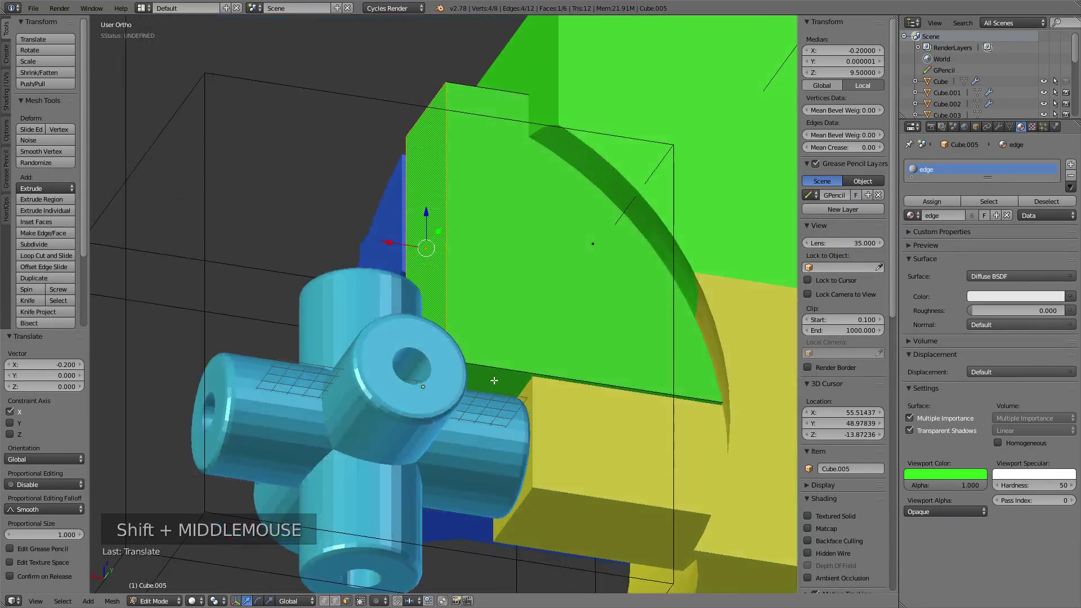
{"action": "right_click", "coordinate": [495, 377]}
{"action": "middle_click", "coordinate": [545, 394]}
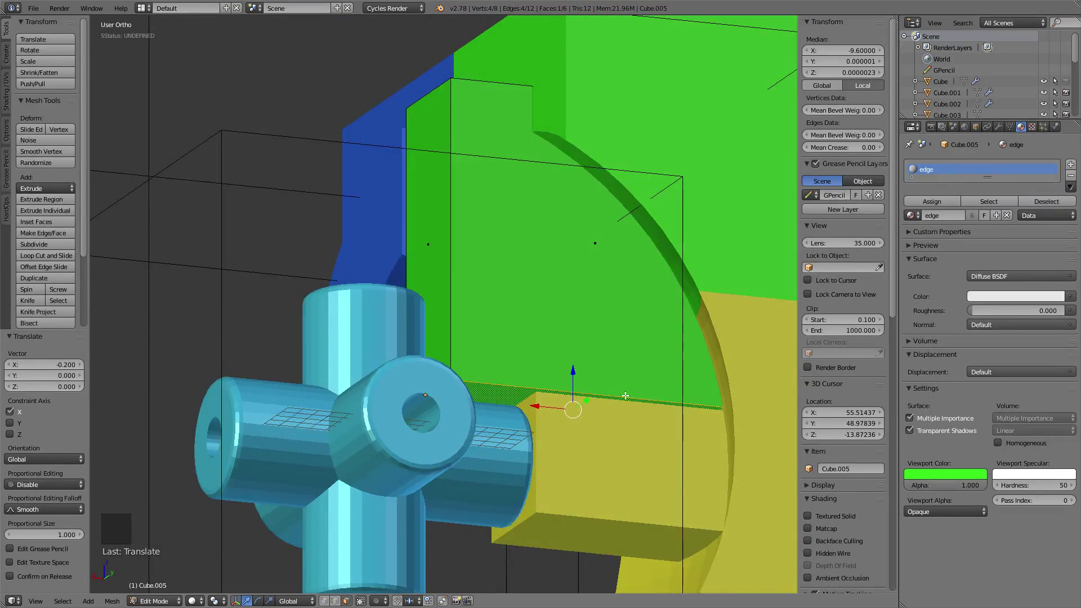
{"action": "key", "text": "g"}
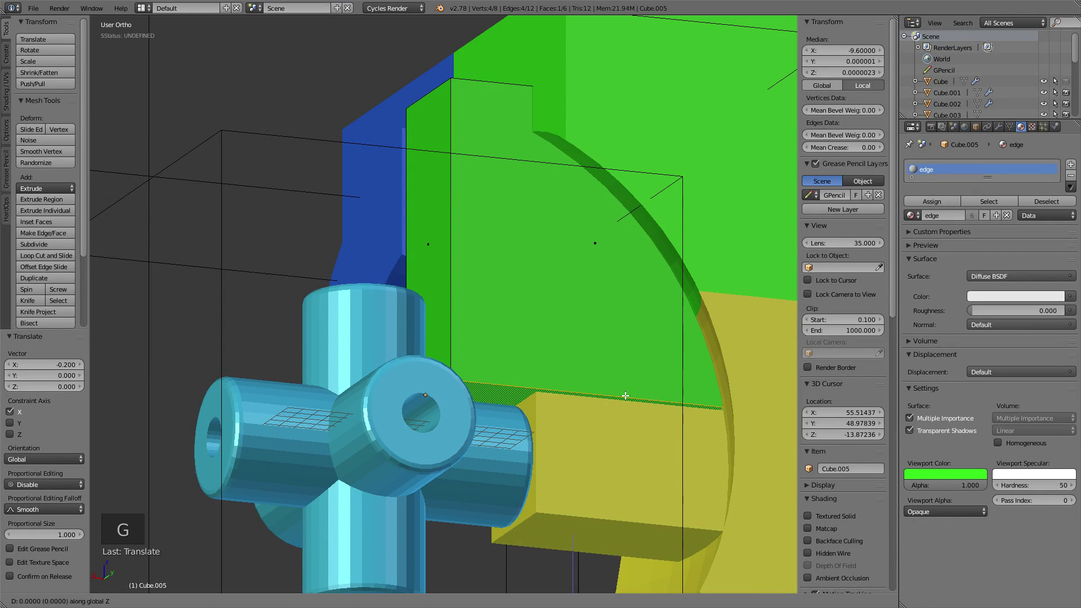
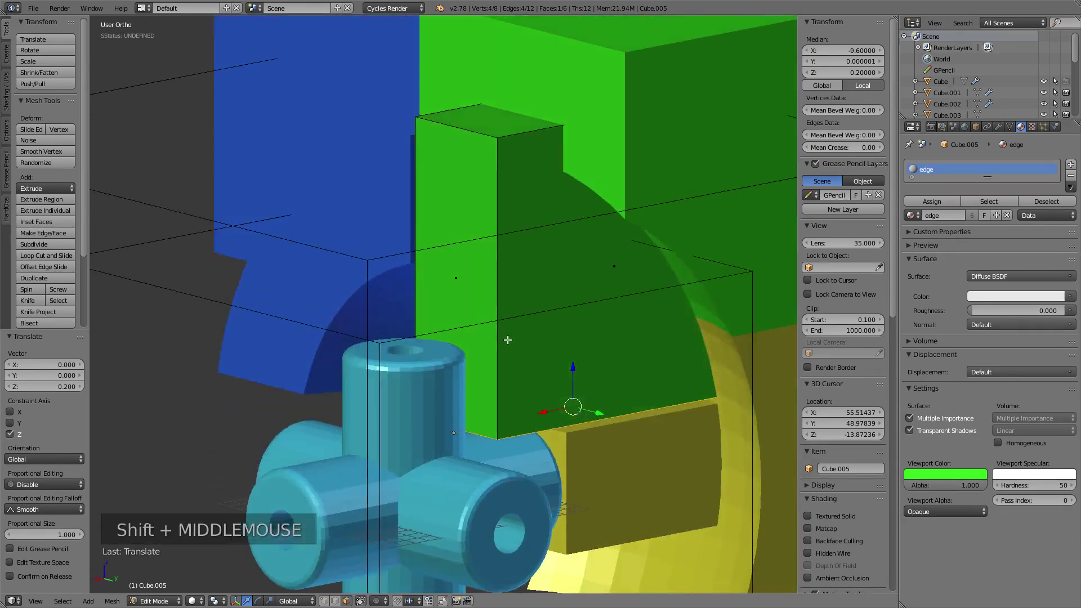
{"action": "key", "text": "Tab"}
{"action": "middle_click", "coordinate": [475, 370]}
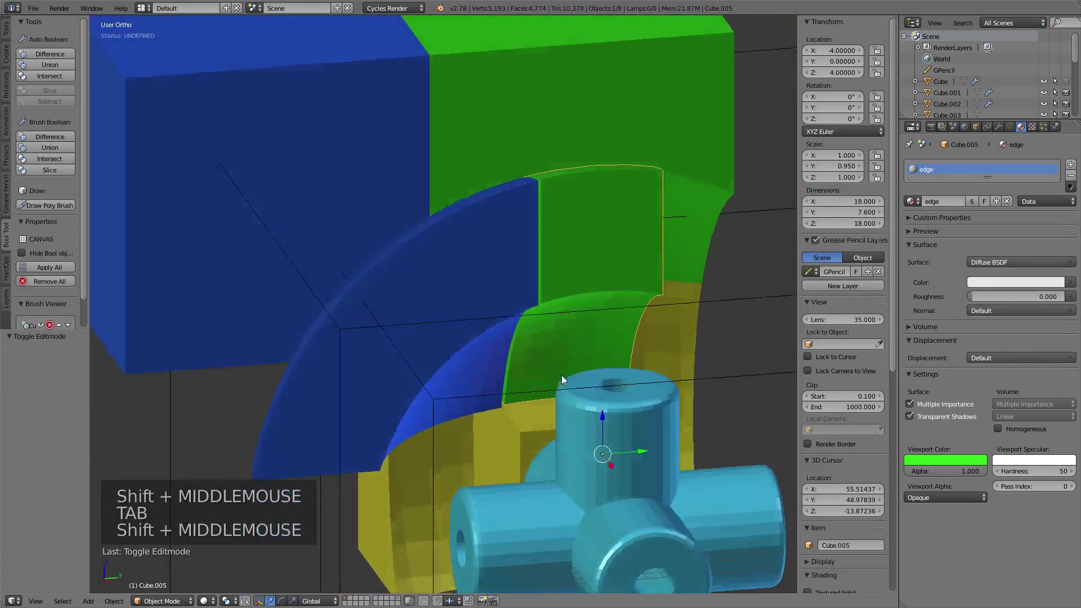
Step: Move the blue corner piece's outer faces inward by 0.2 along Z and X in Edit Mode
{"action": "right_click", "coordinate": [442, 275]}
{"action": "middle_click", "coordinate": [499, 315]}
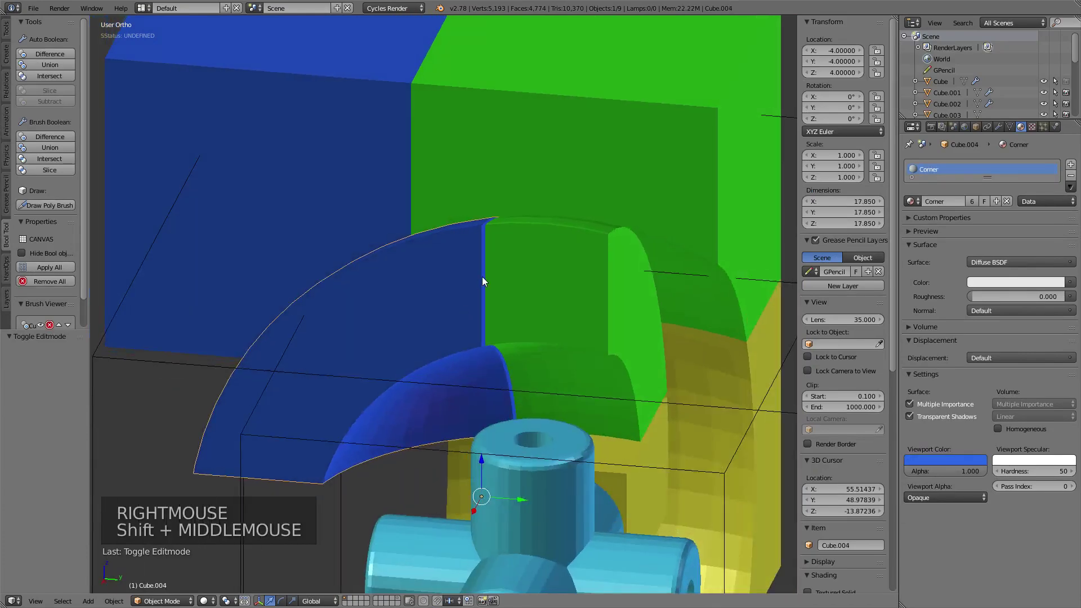
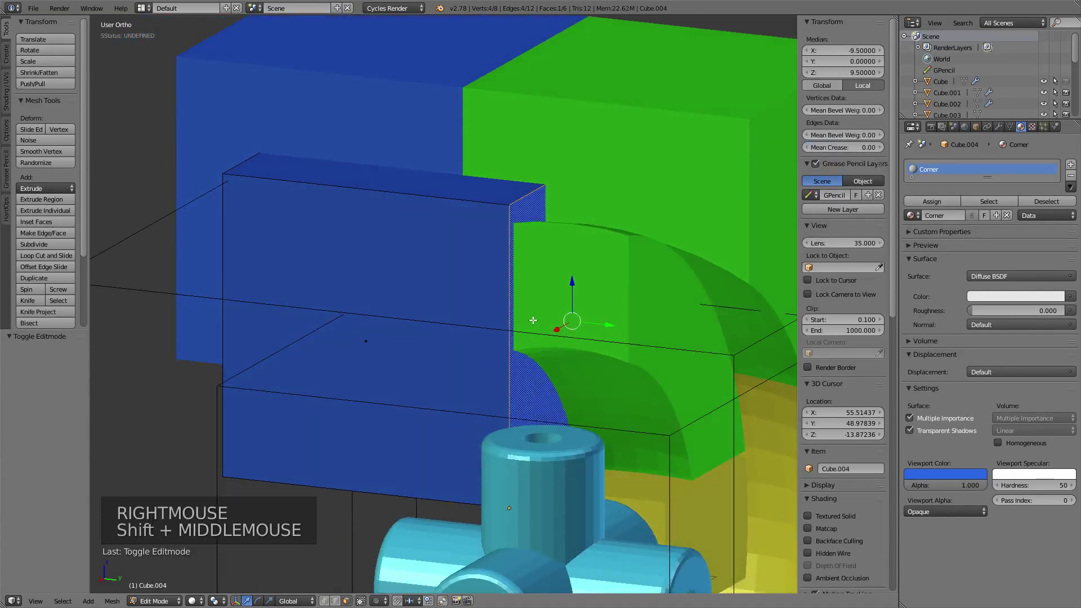
{"action": "key", "text": "g"}
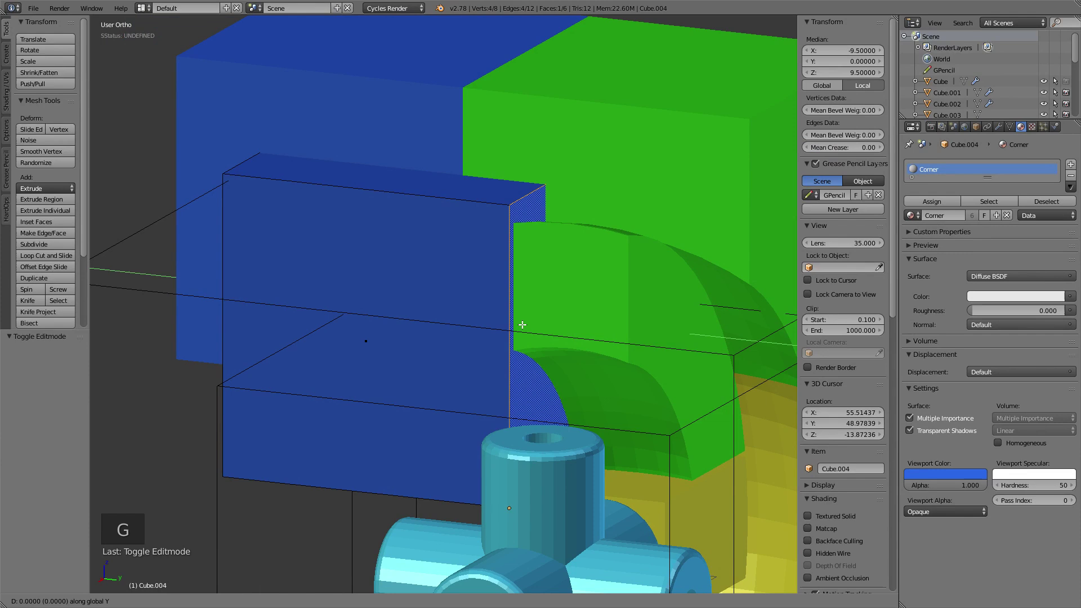
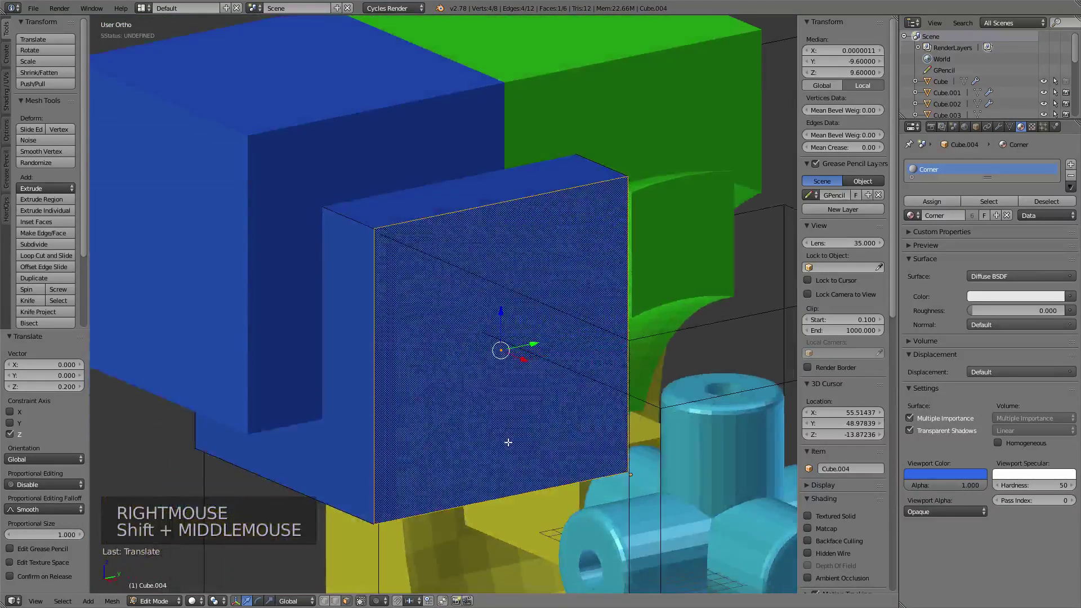
{"action": "key", "text": "g"}
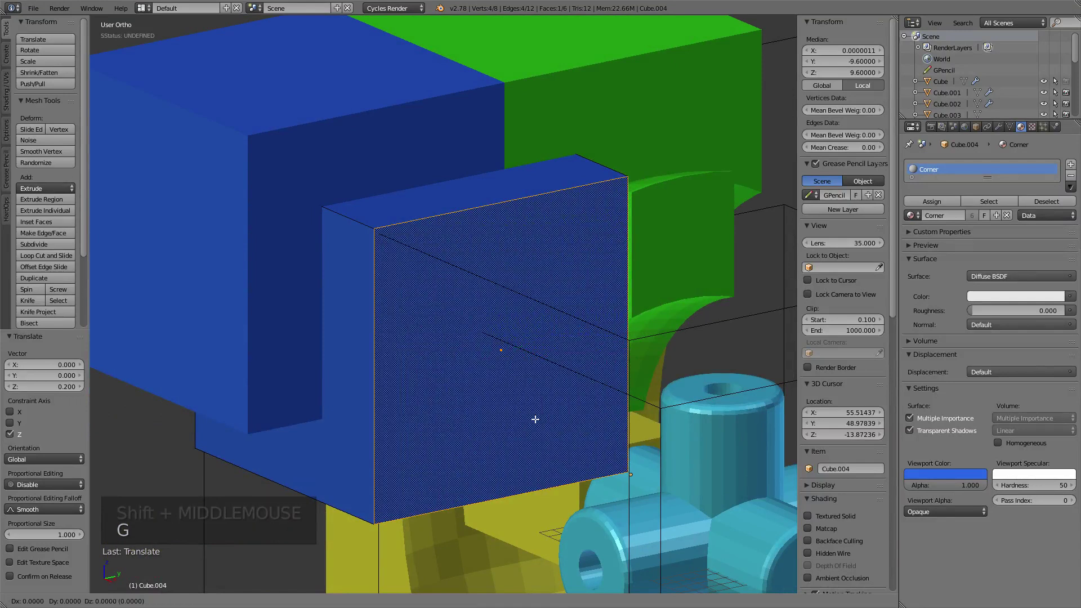
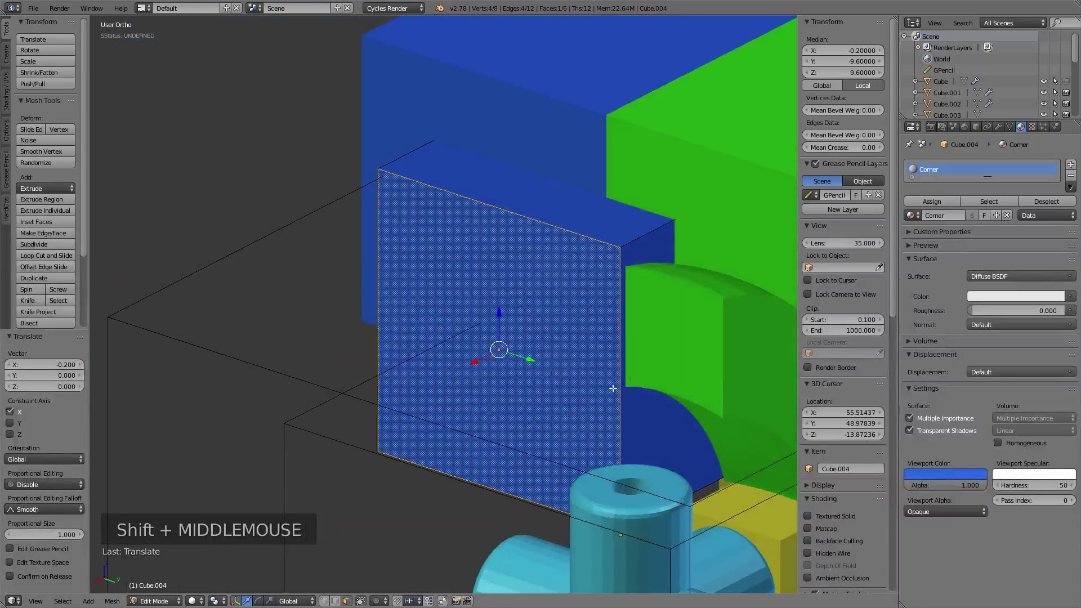
{"action": "key", "text": "Tab"}
Step: Orbit around the pieces to inspect the clearance gaps from several sides
{"action": "middle_click", "coordinate": [584, 344]}
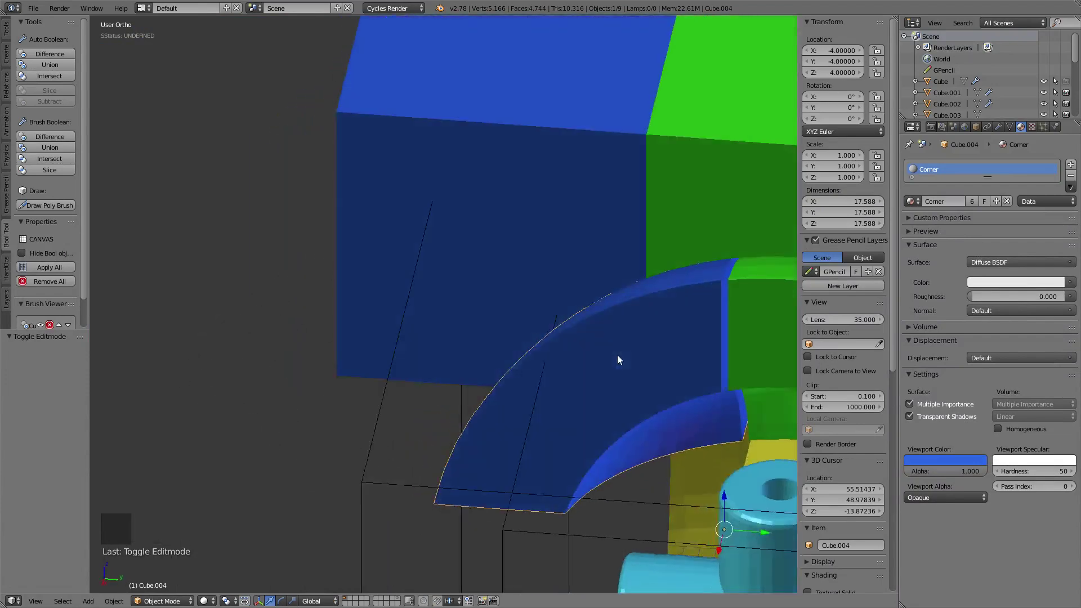
{"action": "middle_click", "coordinate": [711, 251]}
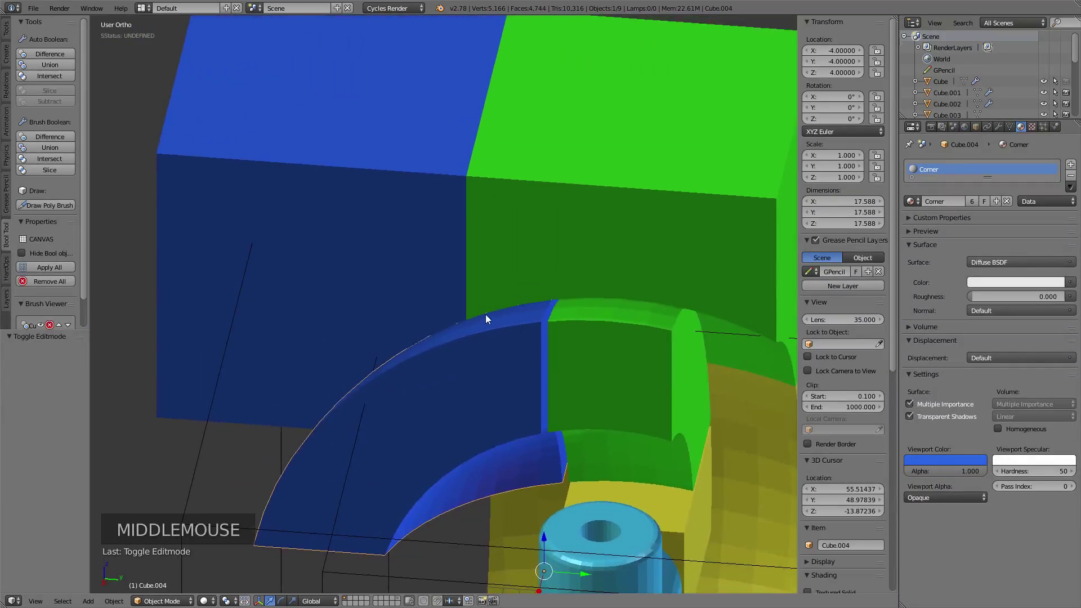
{"action": "middle_click", "coordinate": [527, 348]}
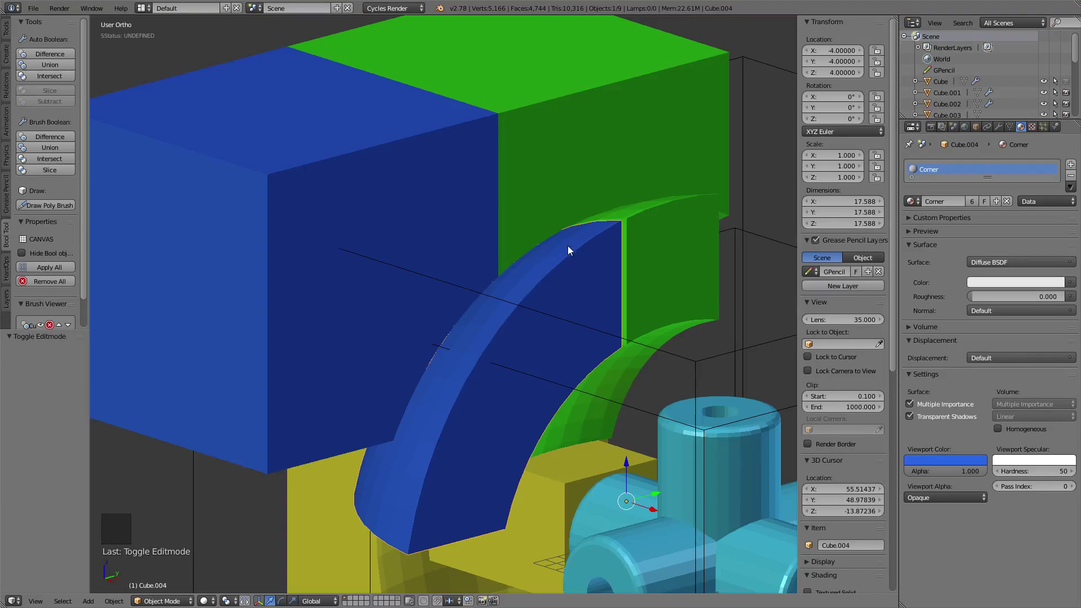
{"action": "middle_click", "coordinate": [665, 301]}
{"action": "scroll", "scroll_direction": "down", "scroll_amount": 3}
{"action": "middle_click", "coordinate": [611, 398]}
{"action": "middle_click", "coordinate": [610, 363]}
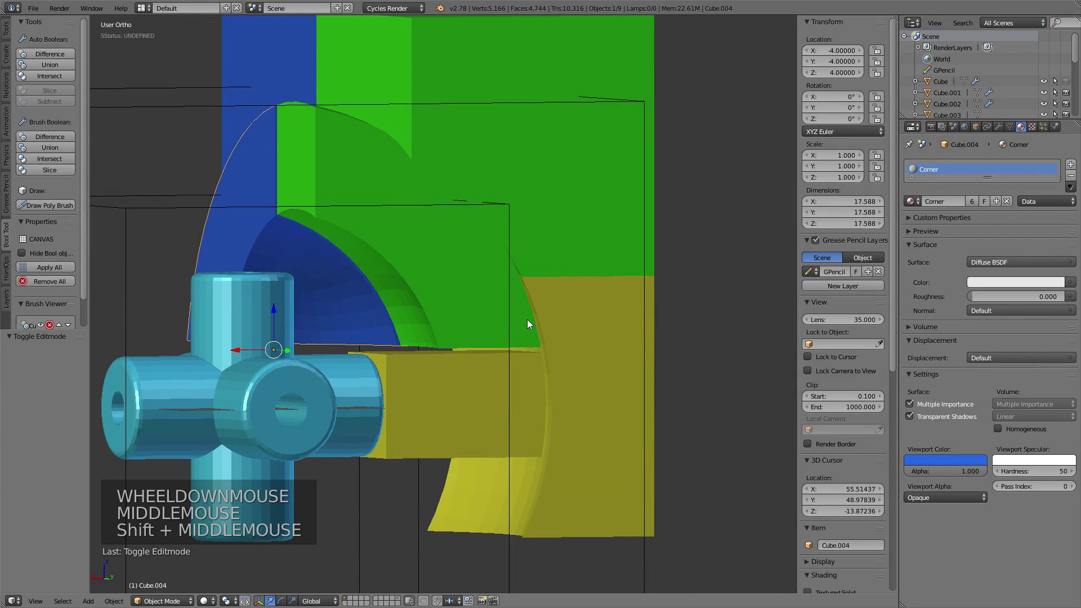
{"action": "middle_click", "coordinate": [515, 328]}
{"action": "middle_click", "coordinate": [664, 301]}
{"action": "scroll", "scroll_direction": "down", "scroll_amount": 3}
{"action": "middle_click", "coordinate": [597, 202]}
Step: Duplicate the large cutting cube and scale the copy by 1.111 to about 50.24 units
{"action": "right_click", "coordinate": [597, 202]}
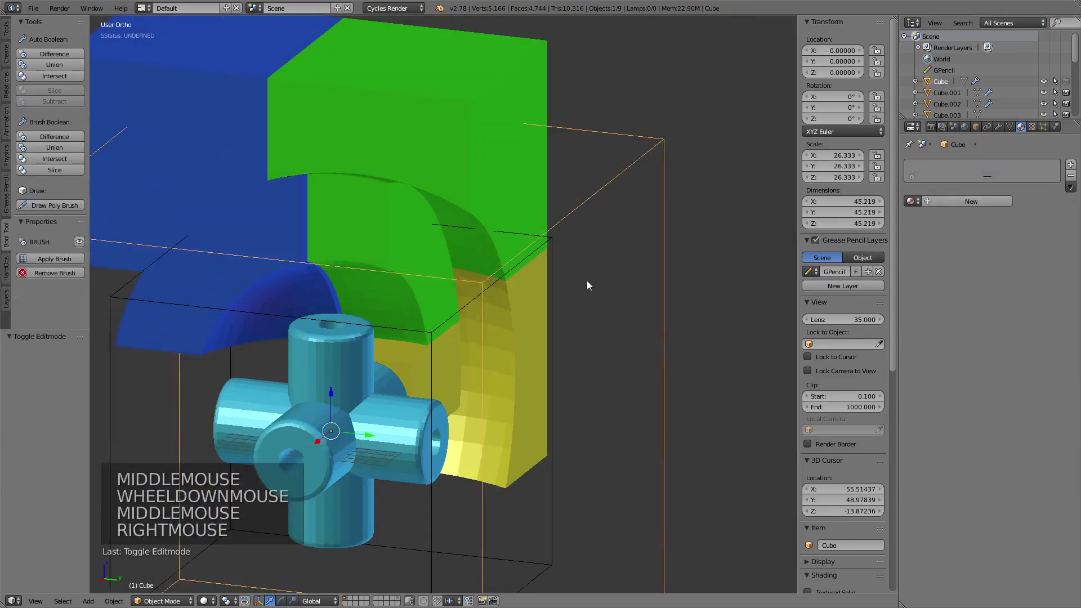
{"action": "middle_click", "coordinate": [561, 259]}
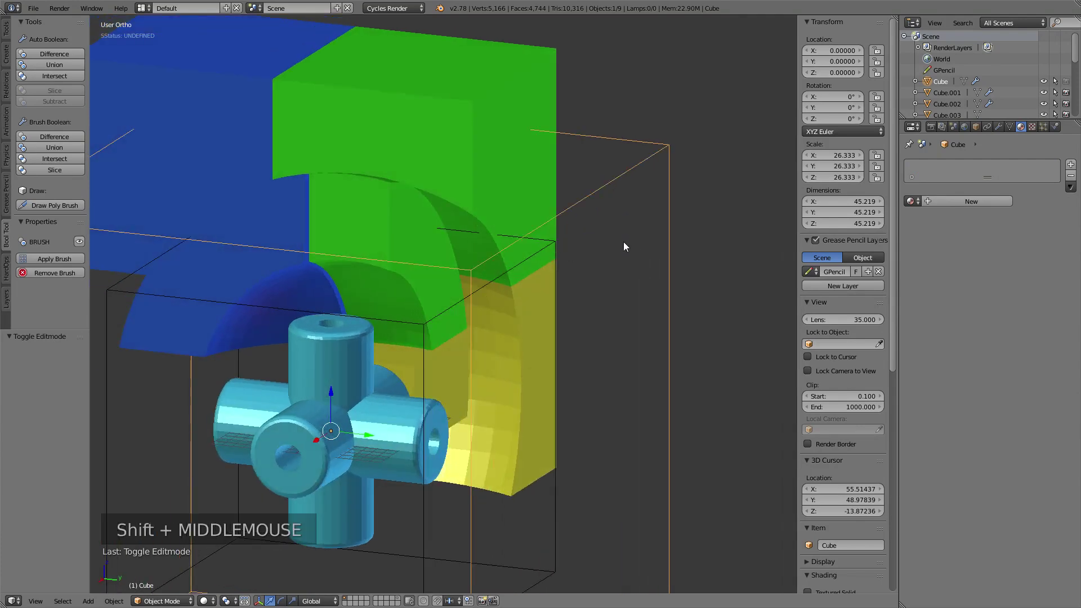
{"action": "key", "text": "shift+d"}
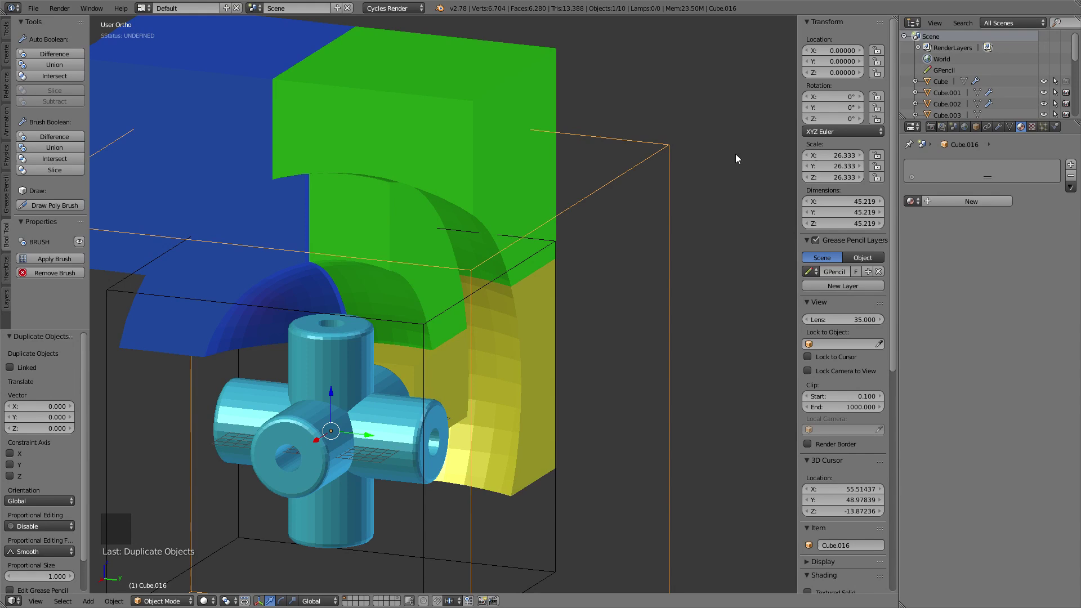
{"action": "key", "text": "s"}
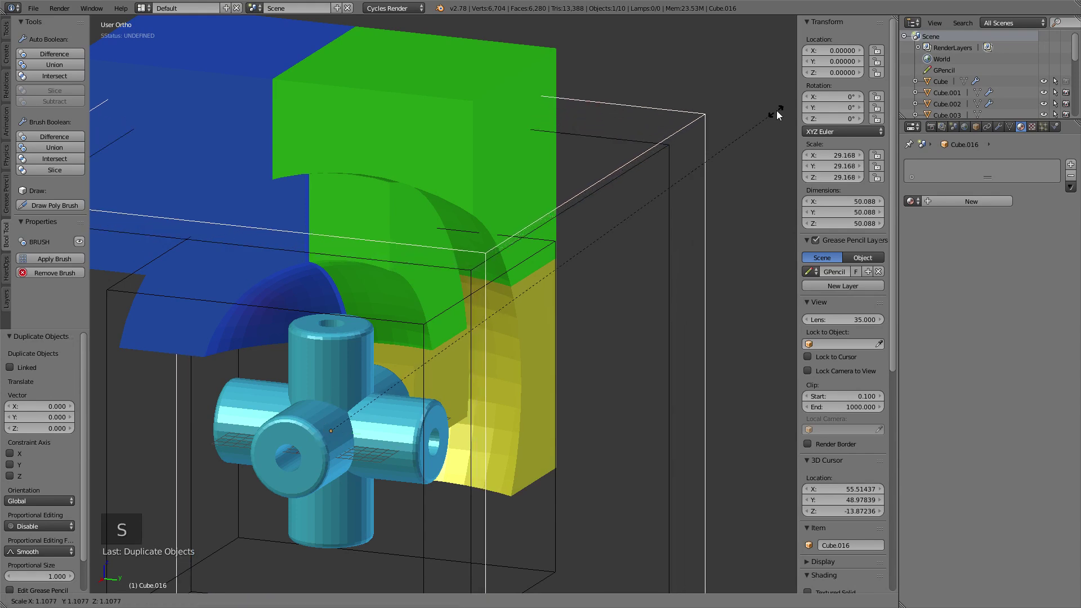
{"action": "middle_click", "coordinate": [567, 157]}
{"action": "middle_click", "coordinate": [680, 210]}
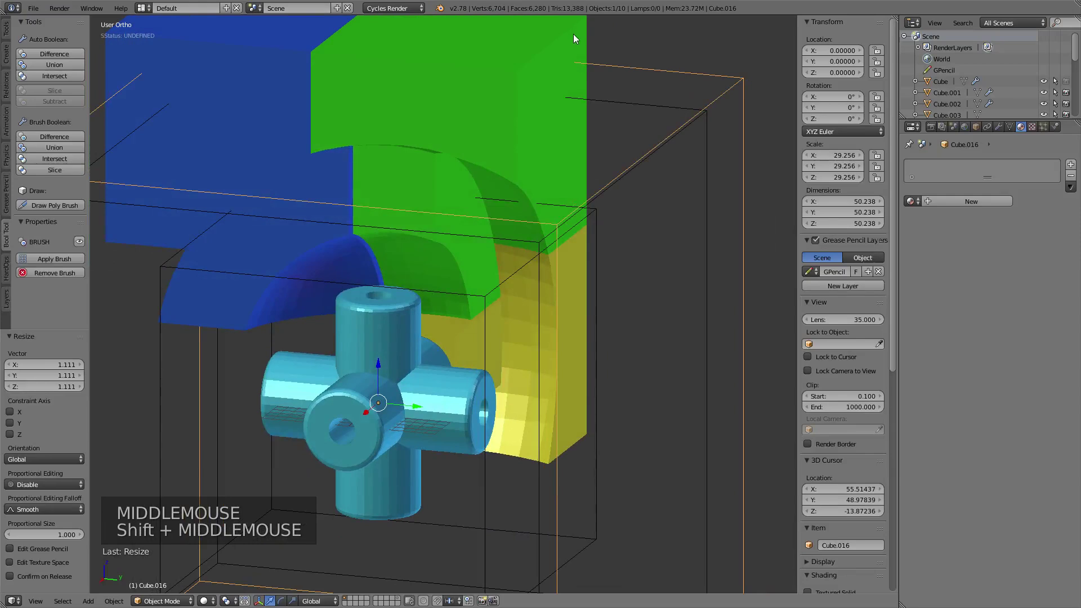
Step: Set the green edge piece's boolean cutter object to Cube.016
{"action": "right_click", "coordinate": [579, 39]}
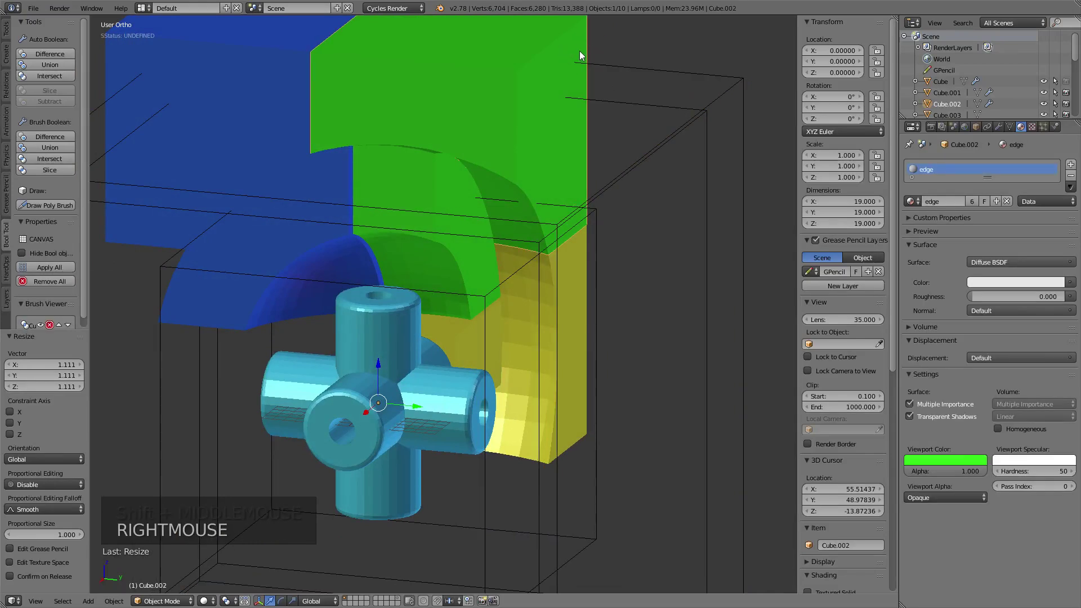
{"action": "middle_click", "coordinate": [614, 141]}
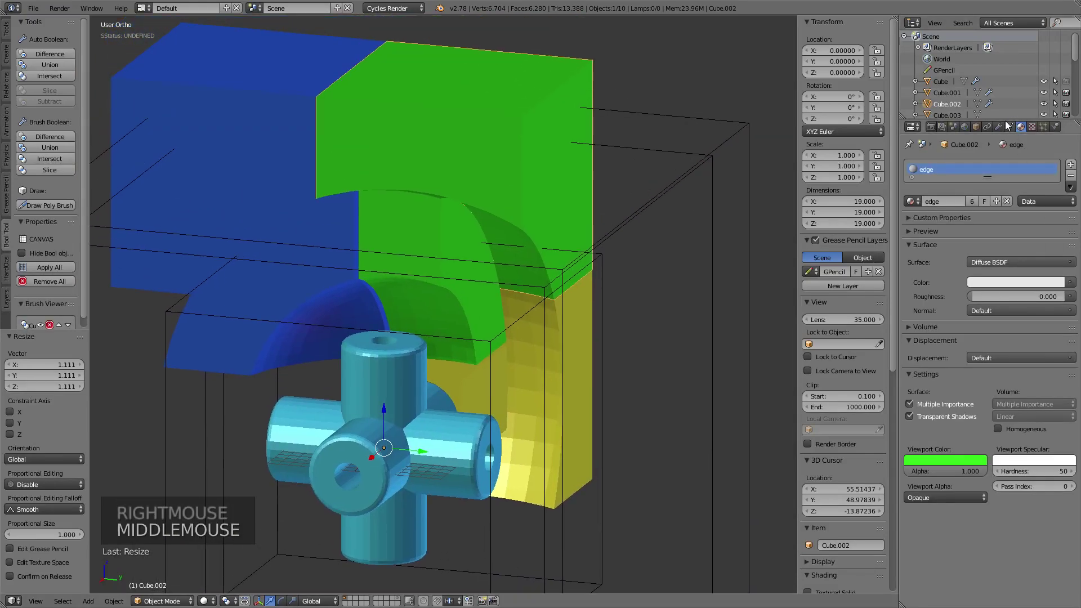
{"action": "left_click", "coordinate": [1000, 129]}
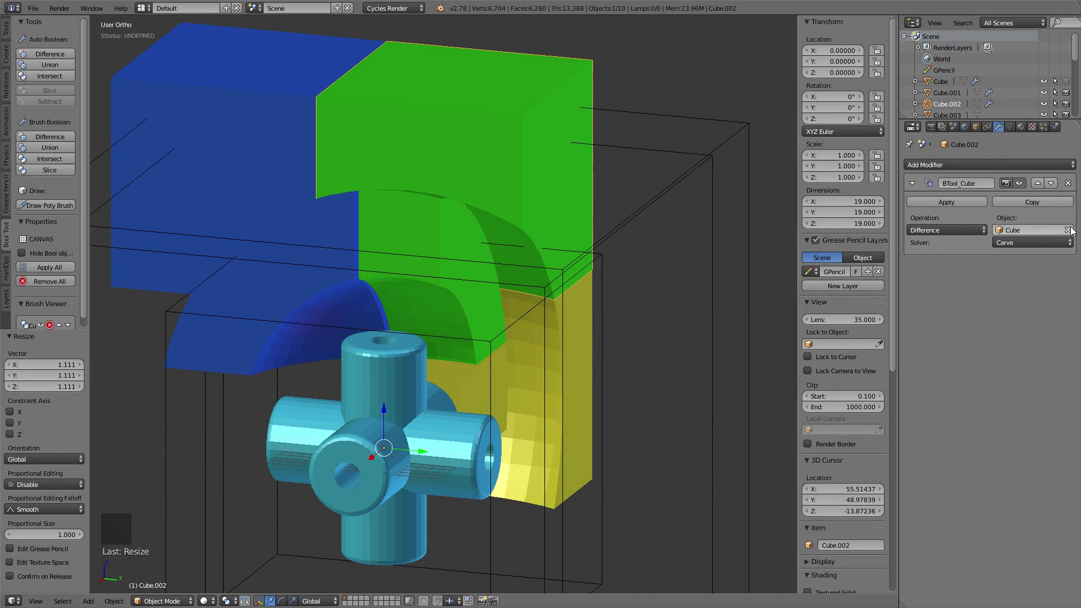
{"action": "left_click", "coordinate": [1070, 234]}
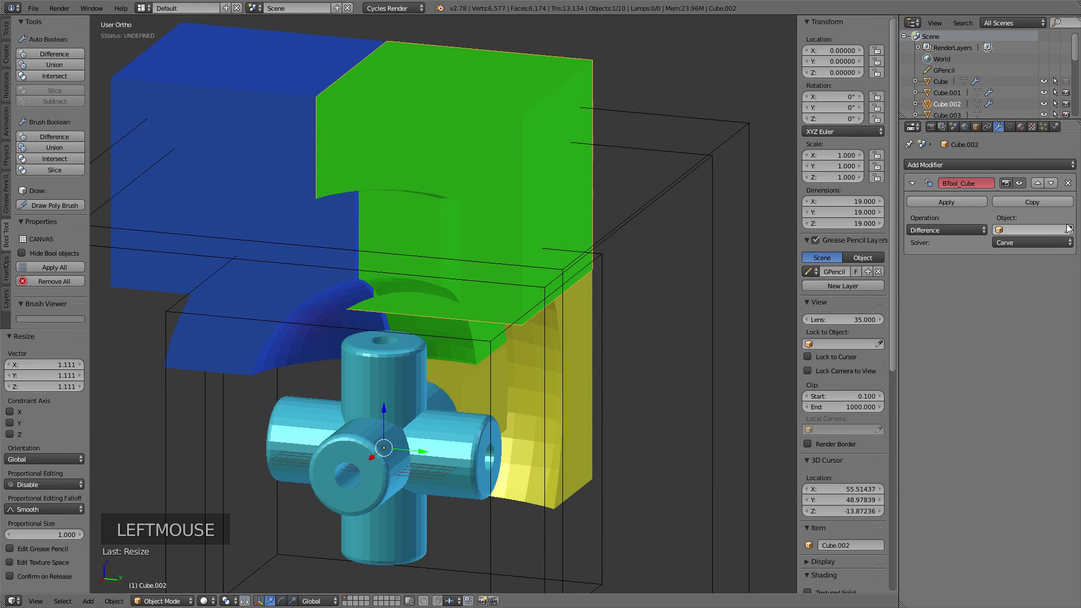
{"action": "left_click", "coordinate": [1071, 235]}
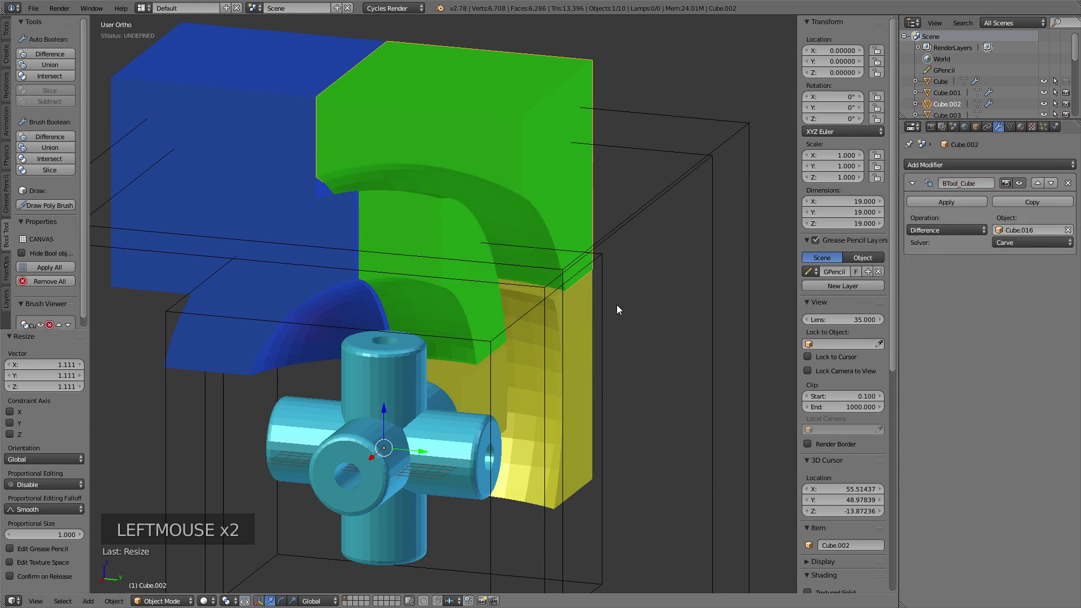
Step: Set the yellow edge piece's boolean cutter to Cube.016 using the eyedropper
{"action": "right_click", "coordinate": [592, 336]}
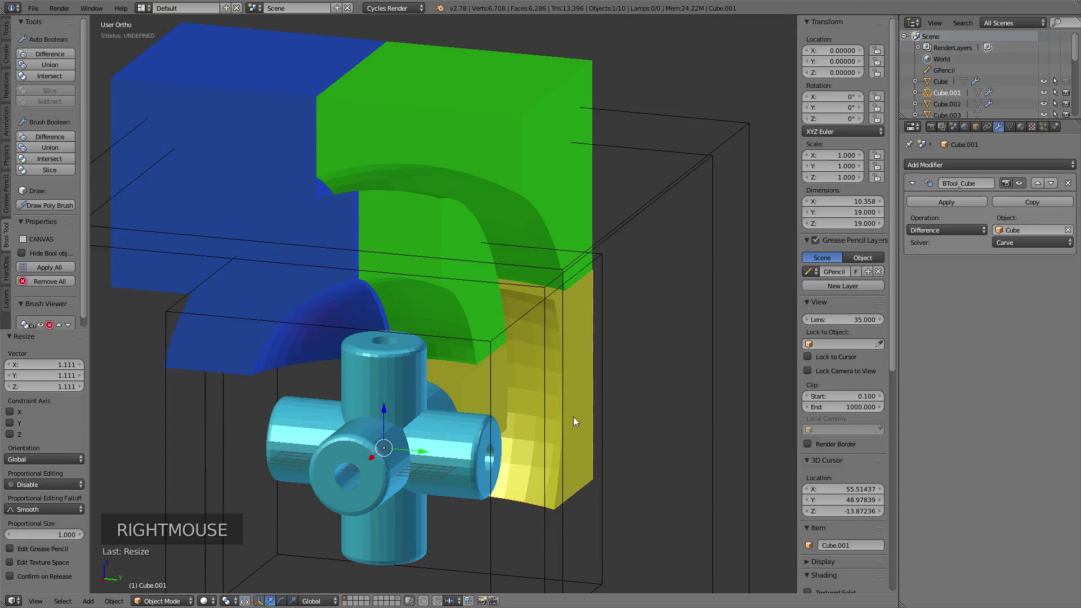
{"action": "left_click", "coordinate": [1074, 233]}
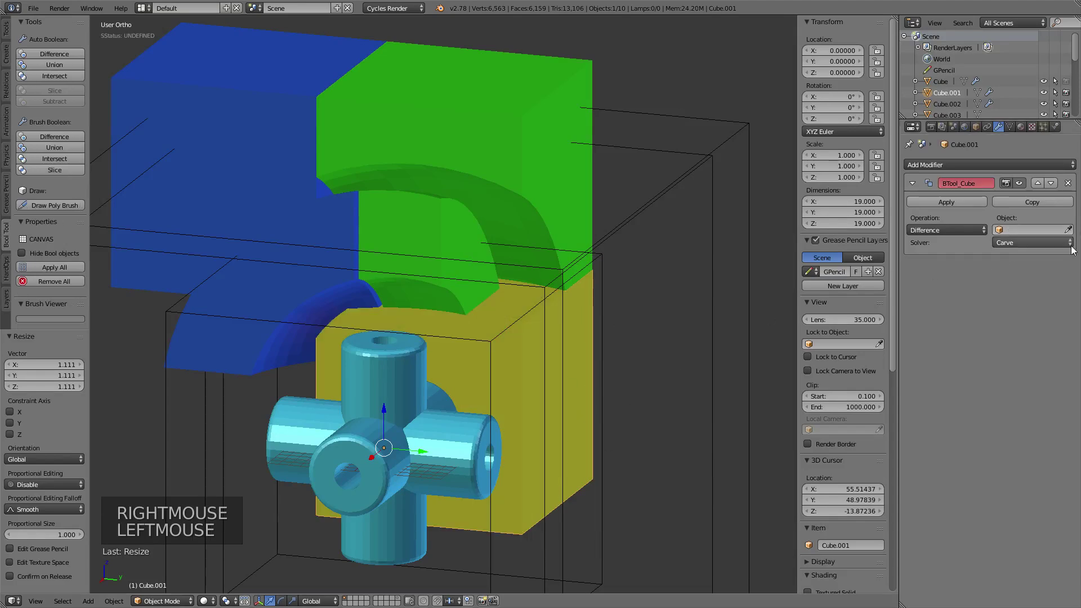
{"action": "key", "text": "e"}
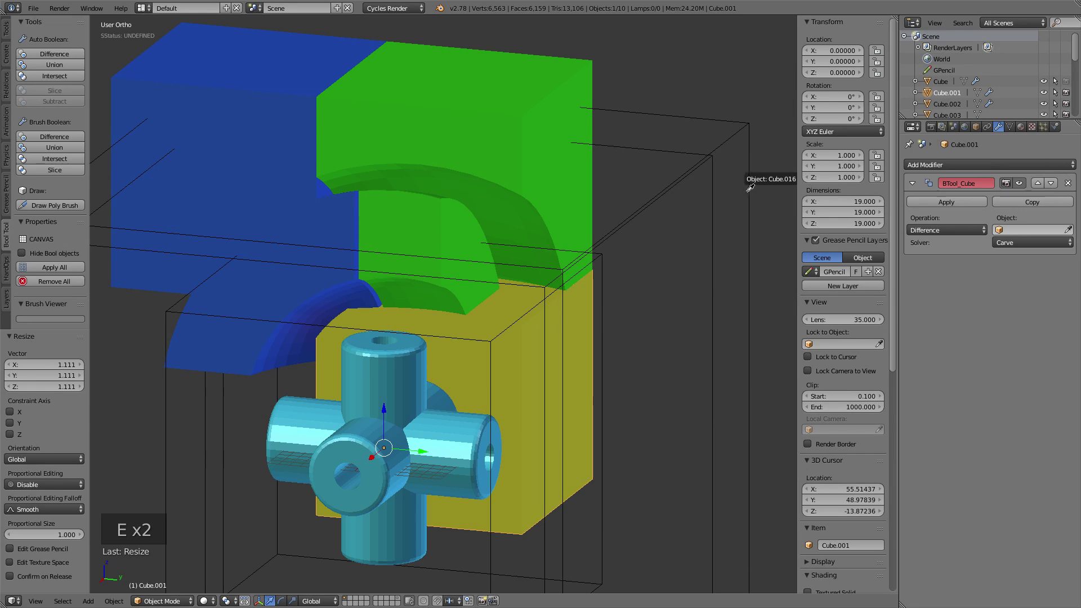
{"action": "middle_click", "coordinate": [627, 327]}
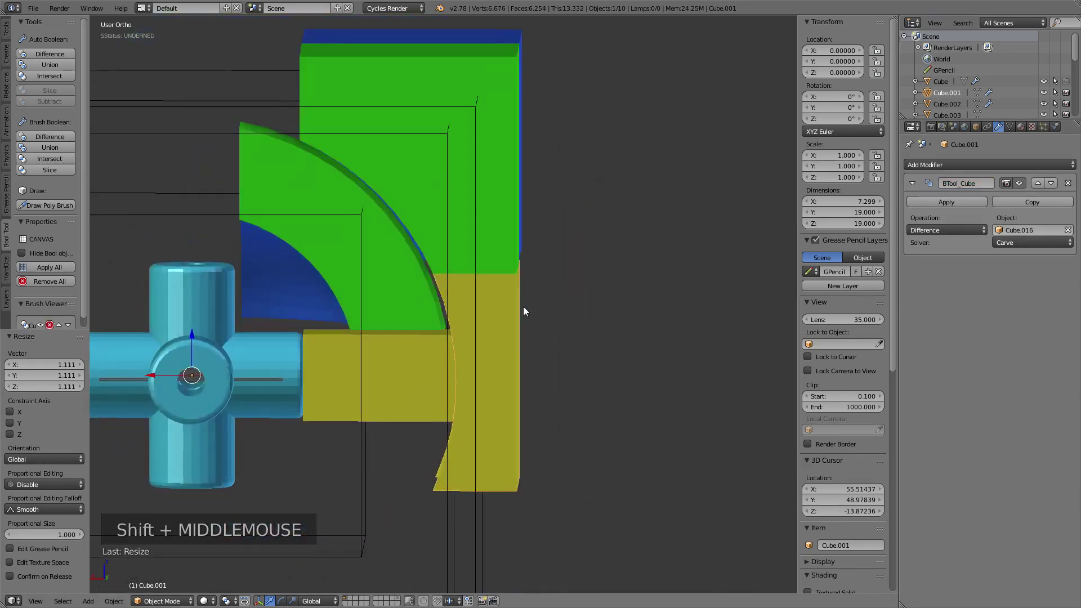
{"action": "middle_click", "coordinate": [435, 190]}
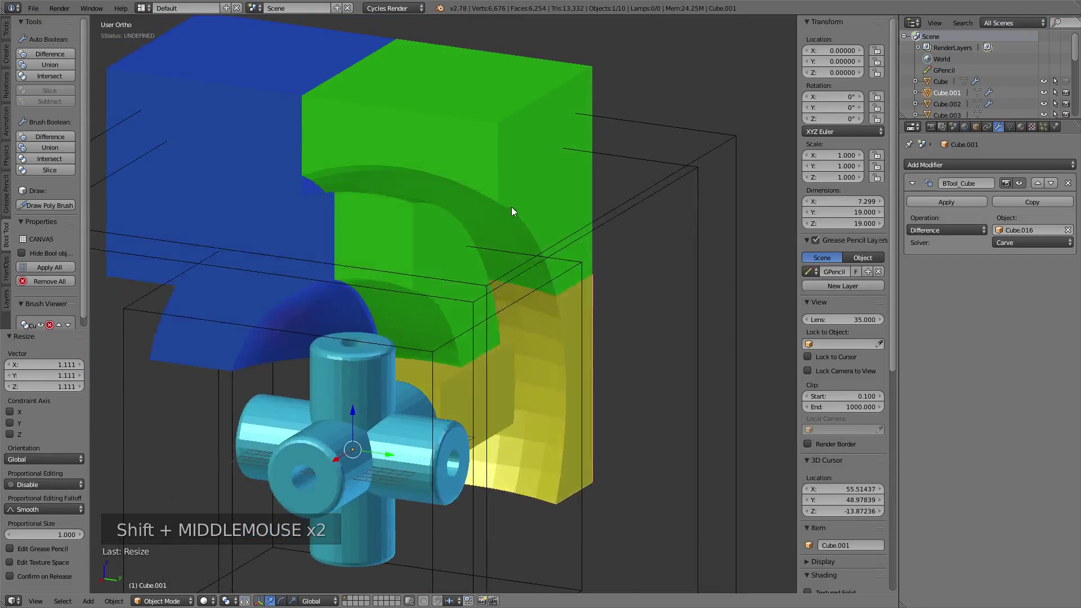
Step: Set the outer cube's dimensions to 45 units and the subtracting Cube.016 to 45.4 units
{"action": "right_click", "coordinate": [701, 171]}
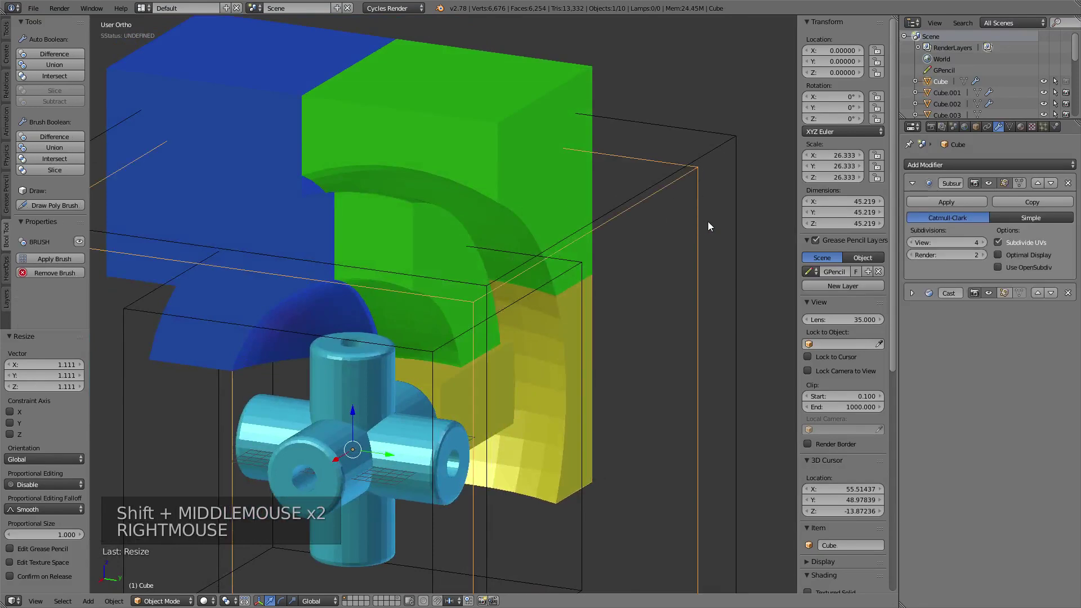
{"action": "key", "text": "s"}
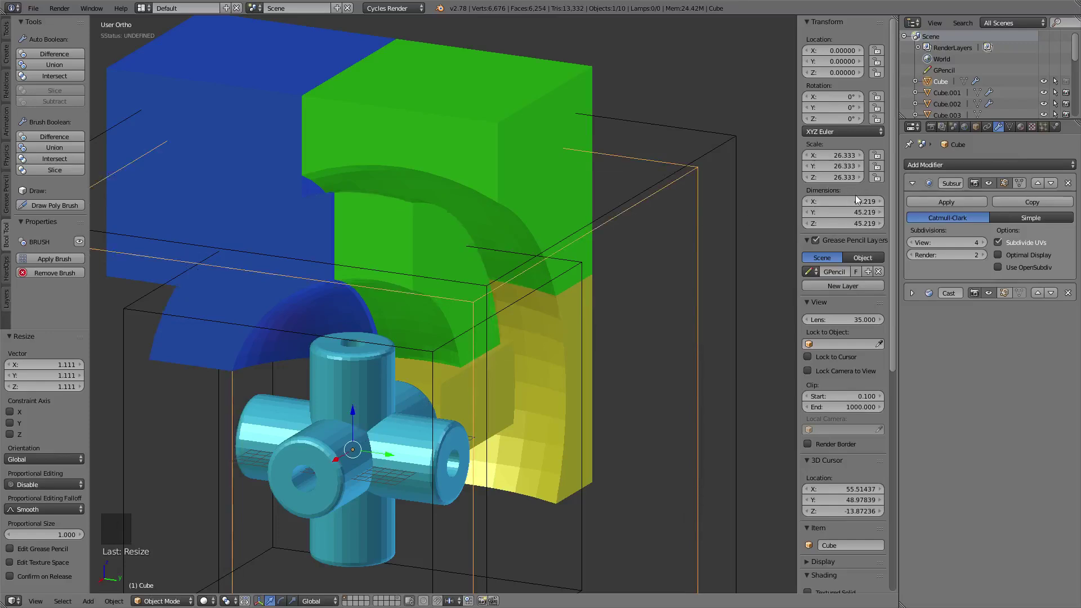
{"action": "left_click", "coordinate": [851, 205]}
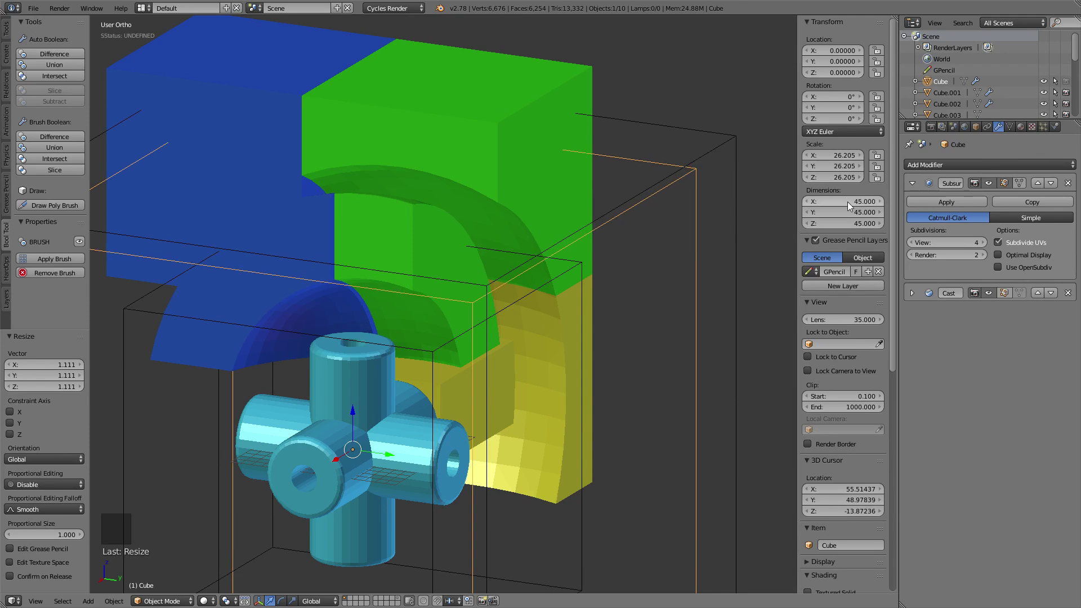
{"action": "right_click", "coordinate": [719, 145]}
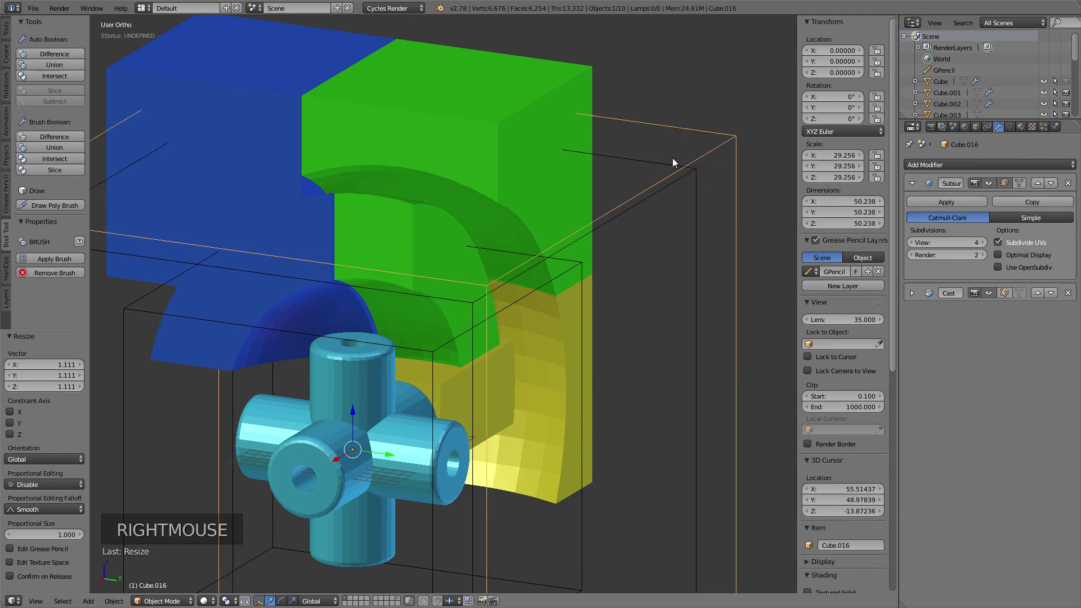
{"action": "left_click", "coordinate": [836, 206]}
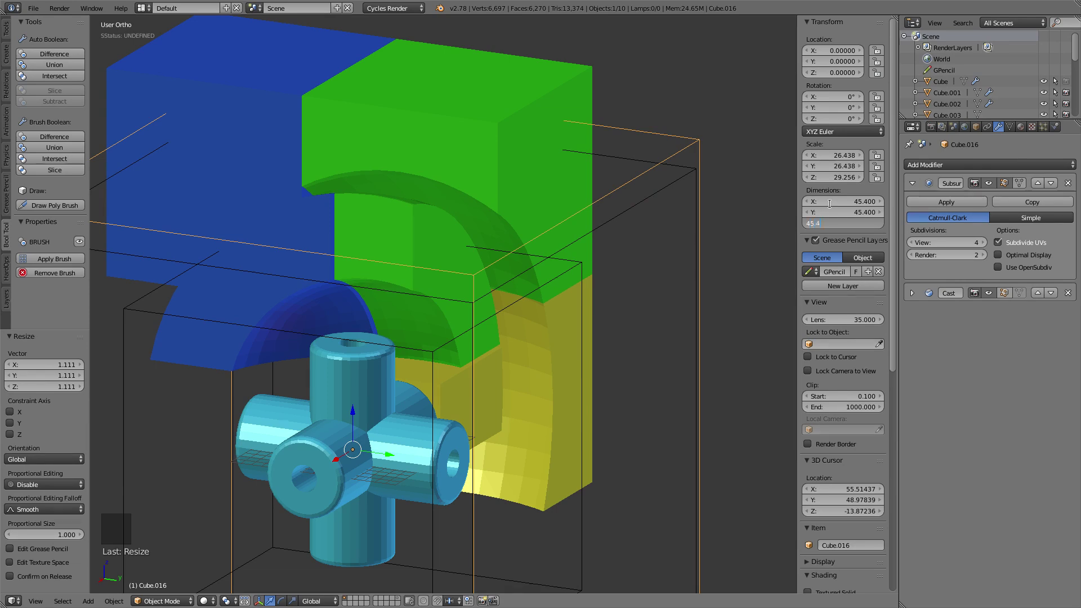
{"action": "middle_click", "coordinate": [486, 273]}
{"action": "middle_click", "coordinate": [299, 232]}
{"action": "scroll", "scroll_direction": "up", "scroll_amount": 3}
{"action": "middle_click", "coordinate": [476, 216]}
{"action": "middle_click", "coordinate": [474, 297]}
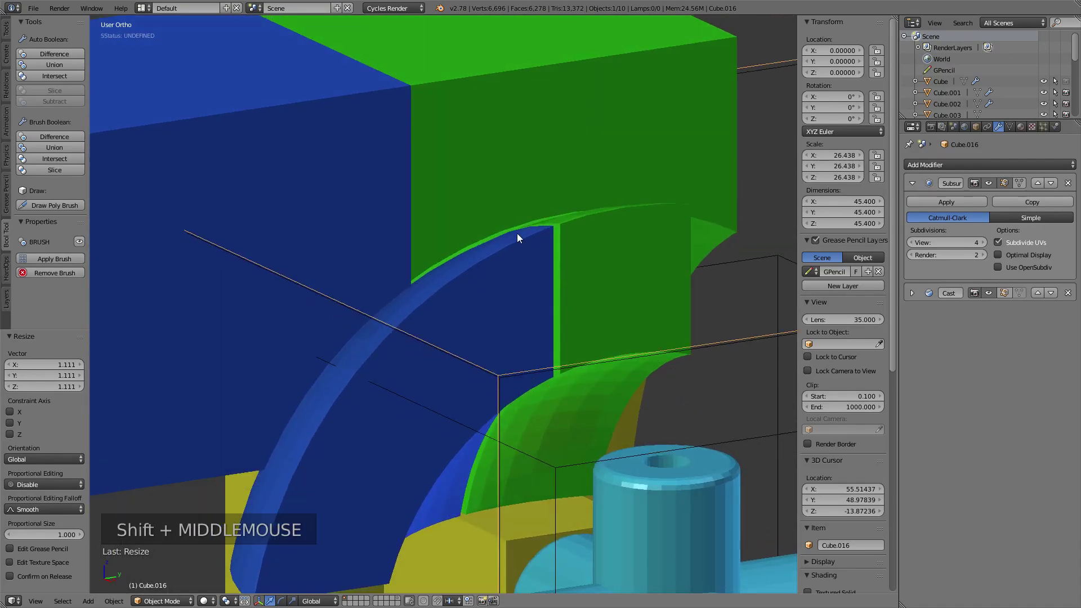
{"action": "middle_click", "coordinate": [540, 377]}
{"action": "middle_click", "coordinate": [627, 317]}
{"action": "middle_click", "coordinate": [595, 284]}
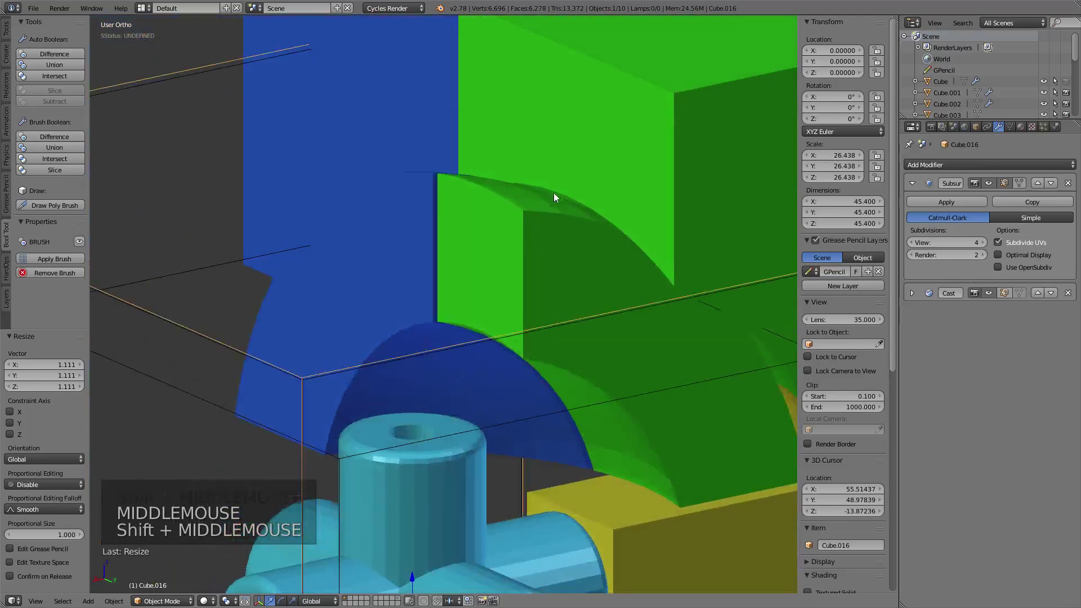
{"action": "middle_click", "coordinate": [602, 288]}
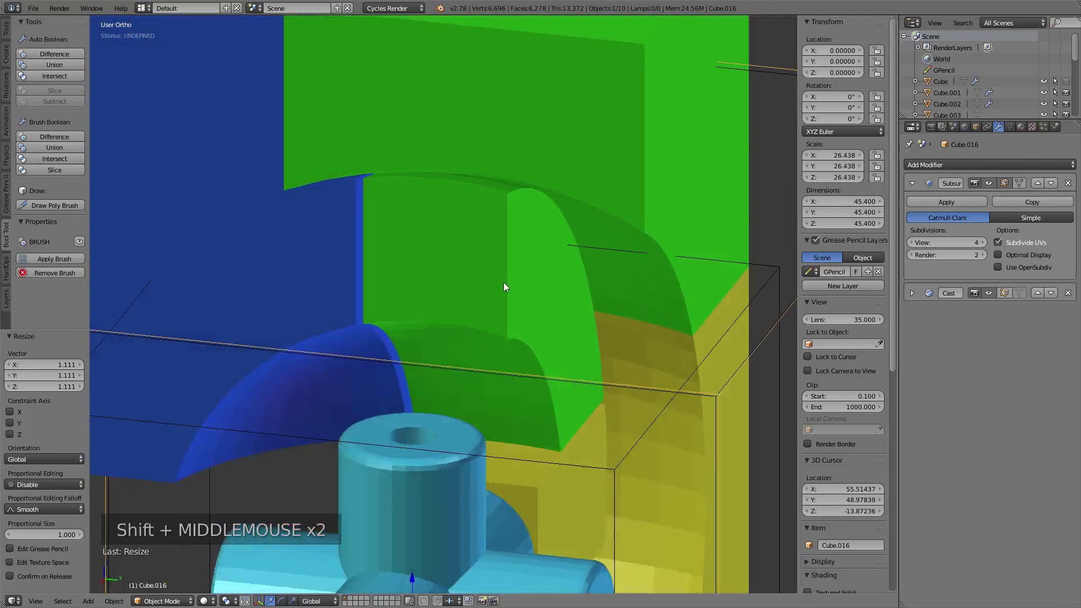
{"action": "right_click", "coordinate": [505, 288]}
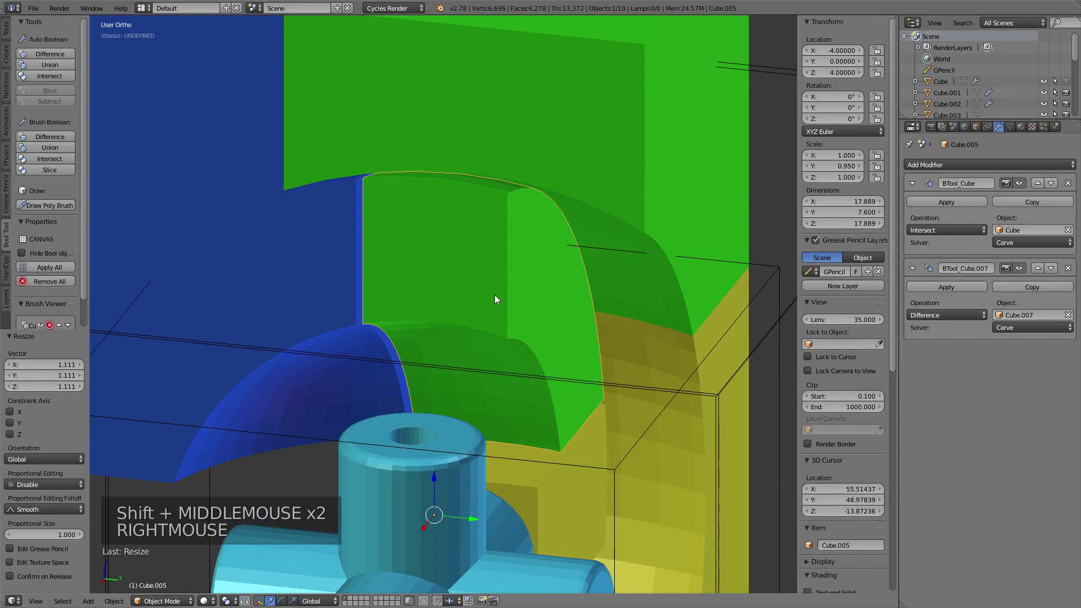
{"action": "middle_click", "coordinate": [601, 288]}
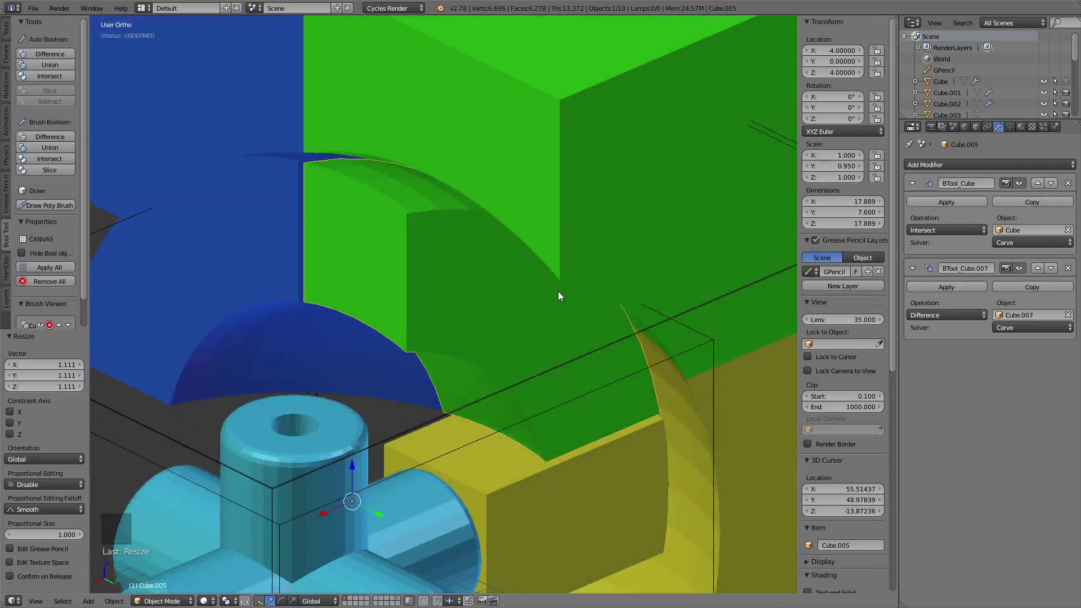
{"action": "middle_click", "coordinate": [436, 269]}
{"action": "middle_click", "coordinate": [386, 292]}
{"action": "scroll", "scroll_direction": "down", "scroll_amount": 3}
{"action": "middle_click", "coordinate": [437, 261]}
{"action": "middle_click", "coordinate": [598, 258]}
{"action": "middle_click", "coordinate": [540, 321]}
{"action": "middle_click", "coordinate": [537, 331]}
{"action": "middle_click", "coordinate": [506, 258]}
{"action": "middle_click", "coordinate": [547, 265]}
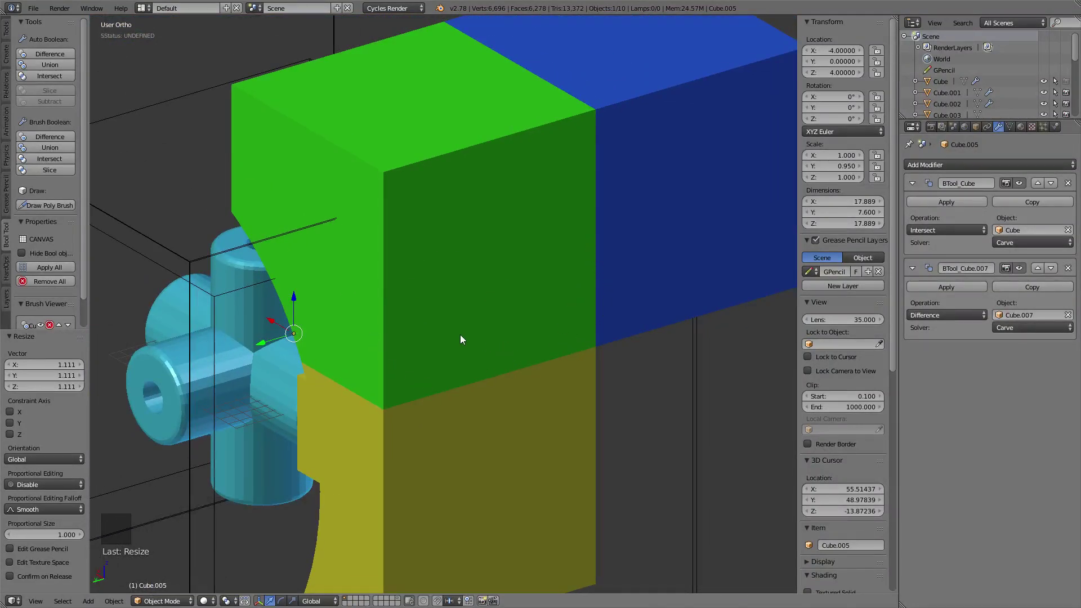
{"action": "middle_click", "coordinate": [413, 325]}
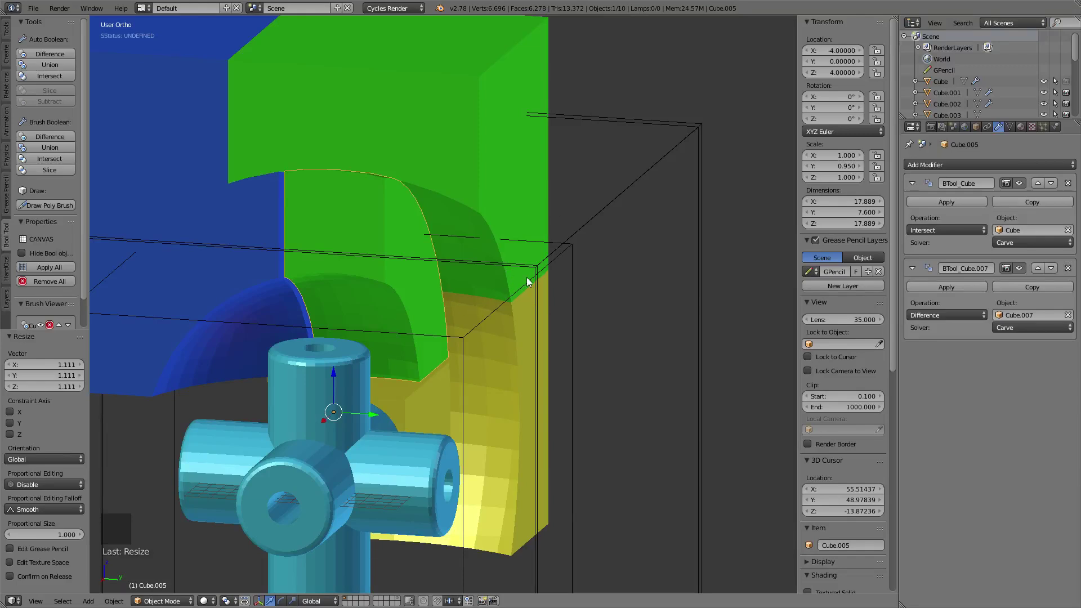
{"action": "middle_click", "coordinate": [592, 303]}
{"action": "middle_click", "coordinate": [502, 351]}
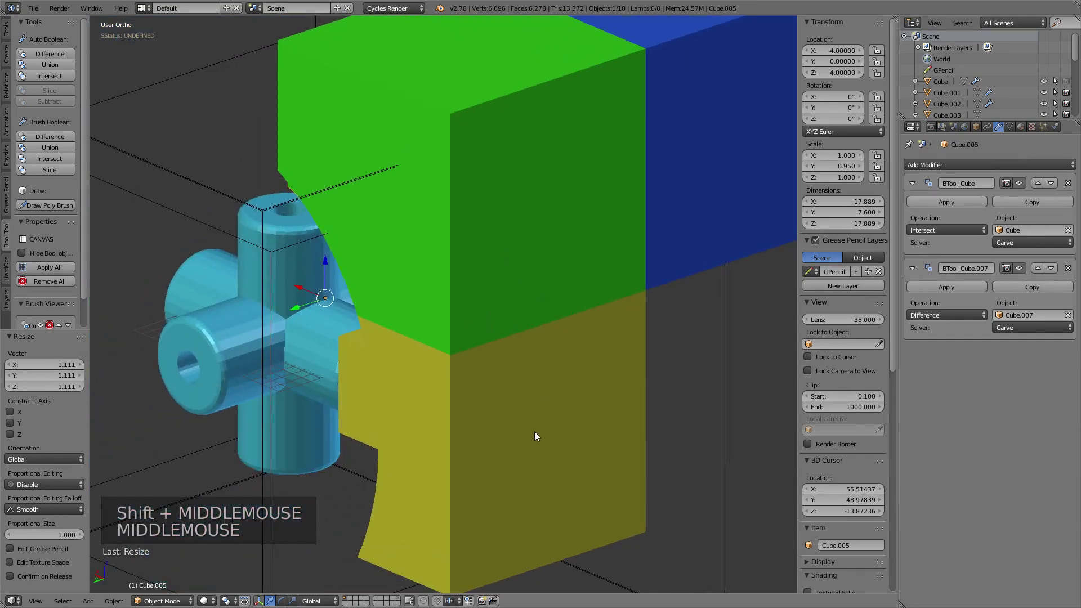
Step: Apply the scale (Ctrl+A) of the narrow scaled helper cube
{"action": "right_click", "coordinate": [538, 436]}
{"action": "middle_click", "coordinate": [501, 385]}
{"action": "middle_click", "coordinate": [479, 362]}
{"action": "middle_click", "coordinate": [490, 317]}
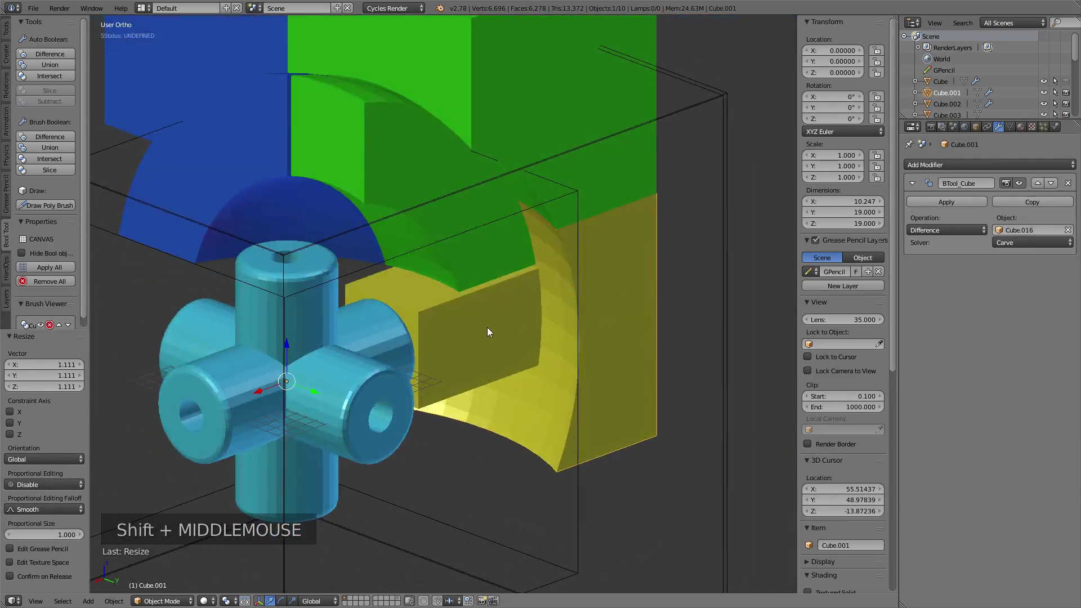
{"action": "right_click", "coordinate": [458, 336]}
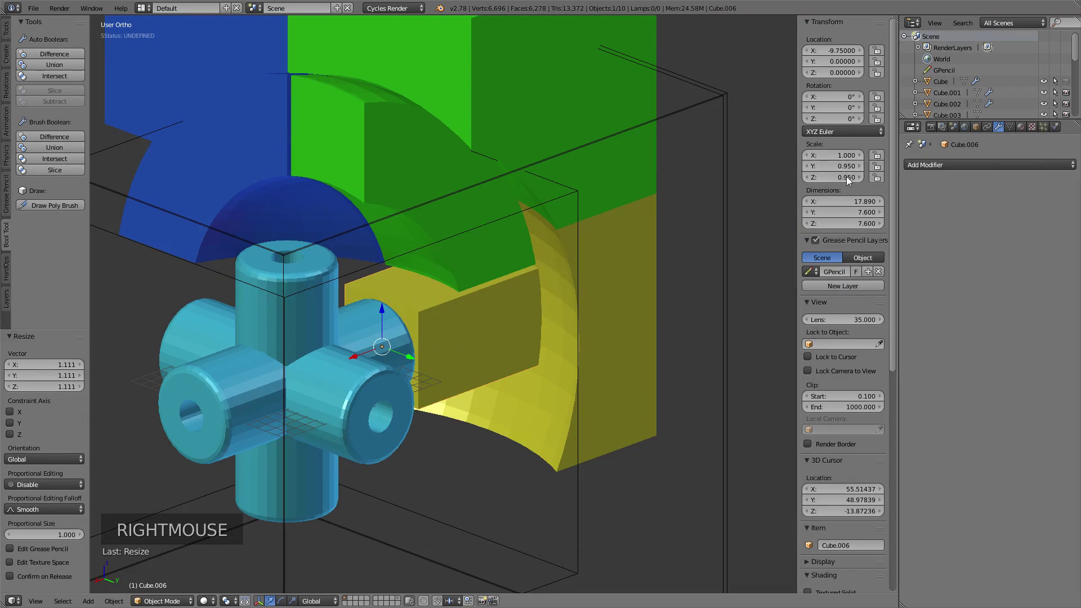
{"action": "key", "text": "ctrl+a"}
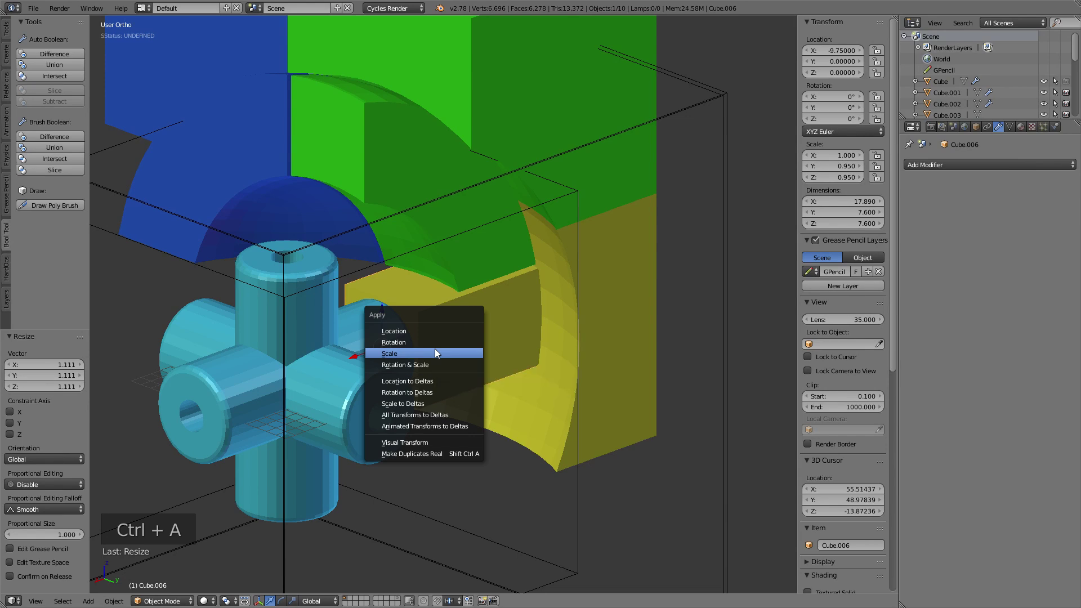
{"action": "right_click", "coordinate": [639, 356]}
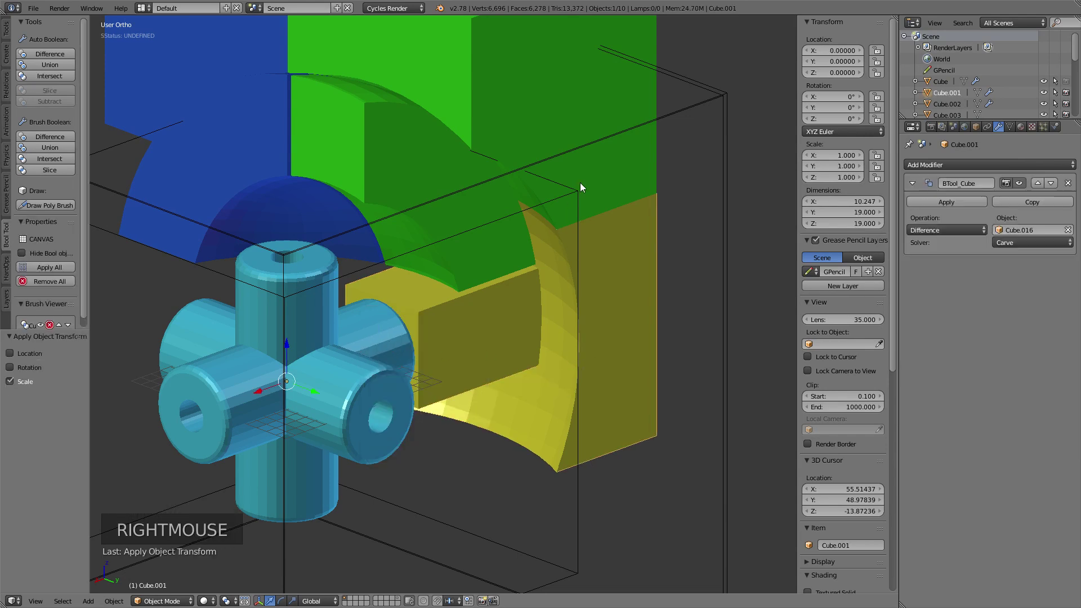
Step: Apply the scale of the cube scaled 0.95 on Y, then select Cube.001
{"action": "right_click", "coordinate": [593, 181]}
{"action": "right_click", "coordinate": [381, 147]}
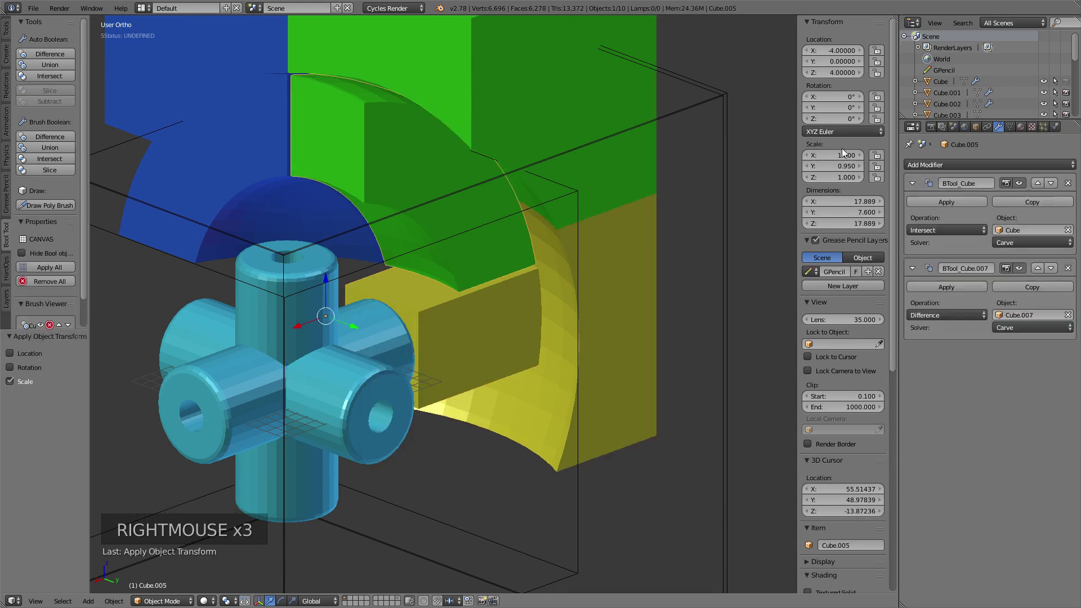
{"action": "key", "text": "ctrl+a"}
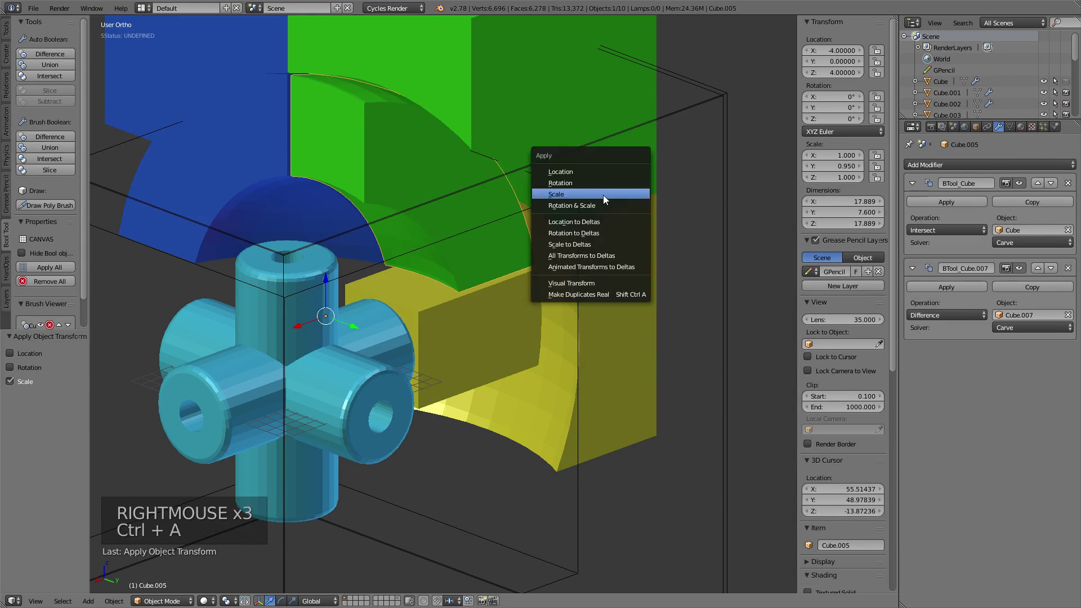
{"action": "right_click", "coordinate": [224, 179]}
{"action": "key", "text": "ctrl+a"}
{"action": "right_click", "coordinate": [167, 79]}
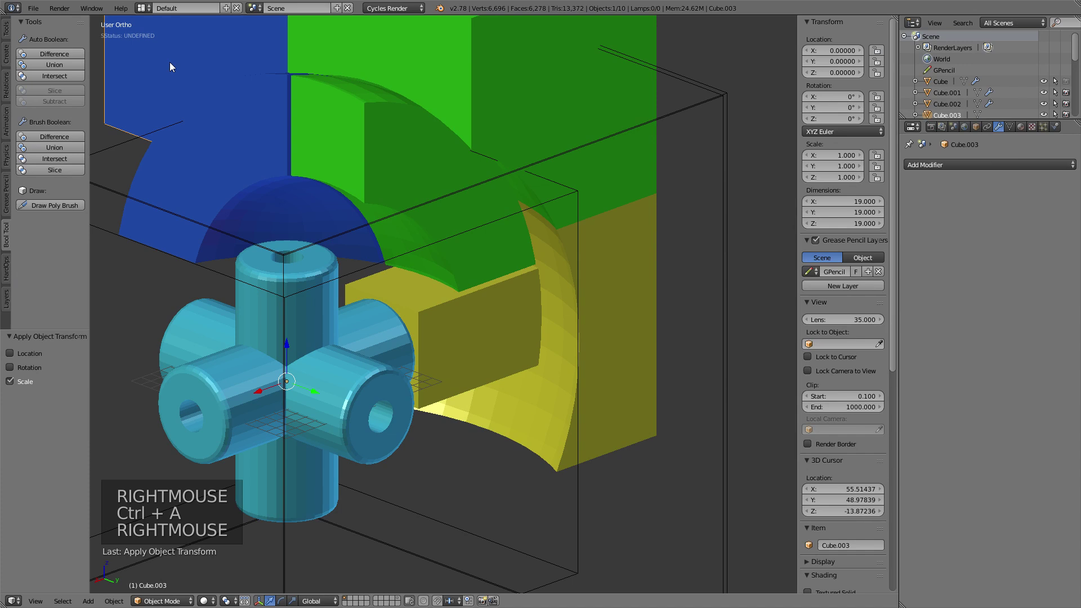
Step: Orbit to the yellow piece's outside and briefly toggle into and out of Edit Mode
{"action": "middle_click", "coordinate": [395, 169]}
{"action": "middle_click", "coordinate": [617, 260]}
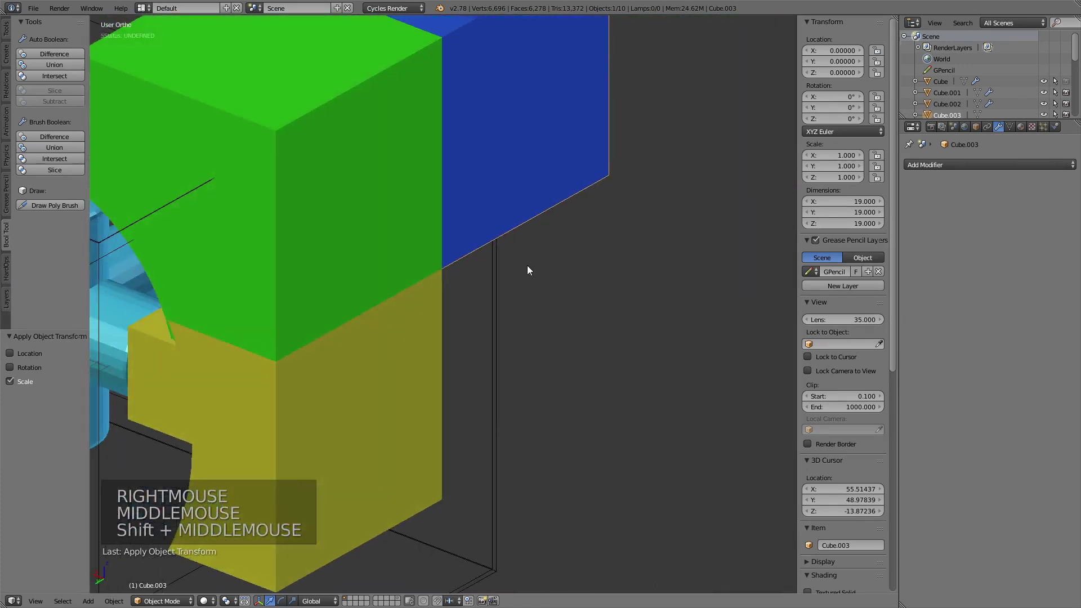
{"action": "middle_click", "coordinate": [411, 295]}
{"action": "middle_click", "coordinate": [512, 399]}
{"action": "key", "text": "Tab"}
{"action": "key", "text": "Tab"}
Step: Bevel the four long edges of yellow Cube.001 by amount 4 into rounded corners and exit Edit Mode
{"action": "right_click", "coordinate": [497, 468]}
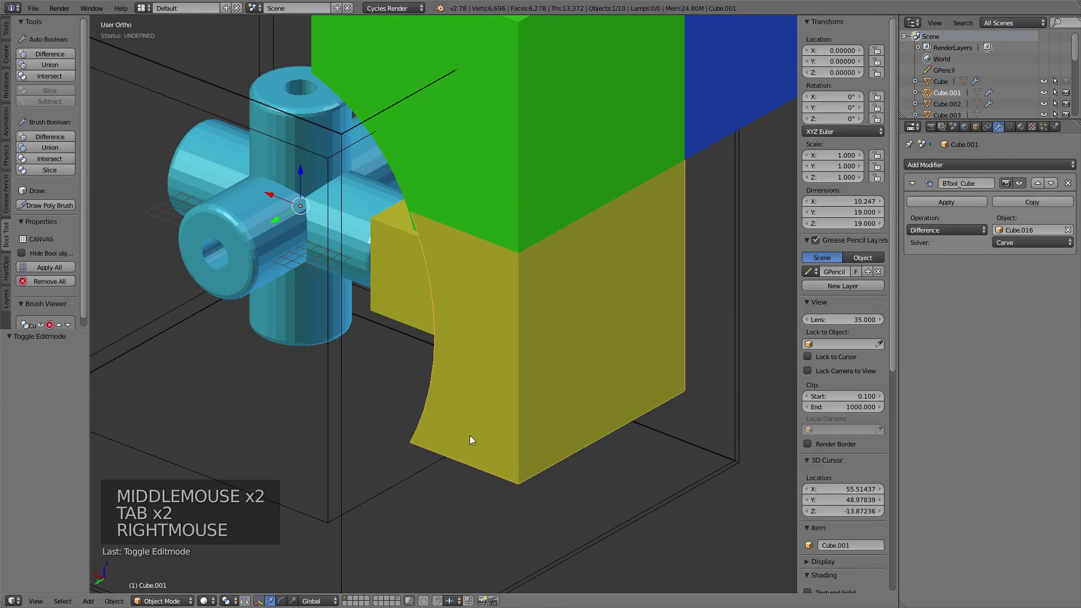
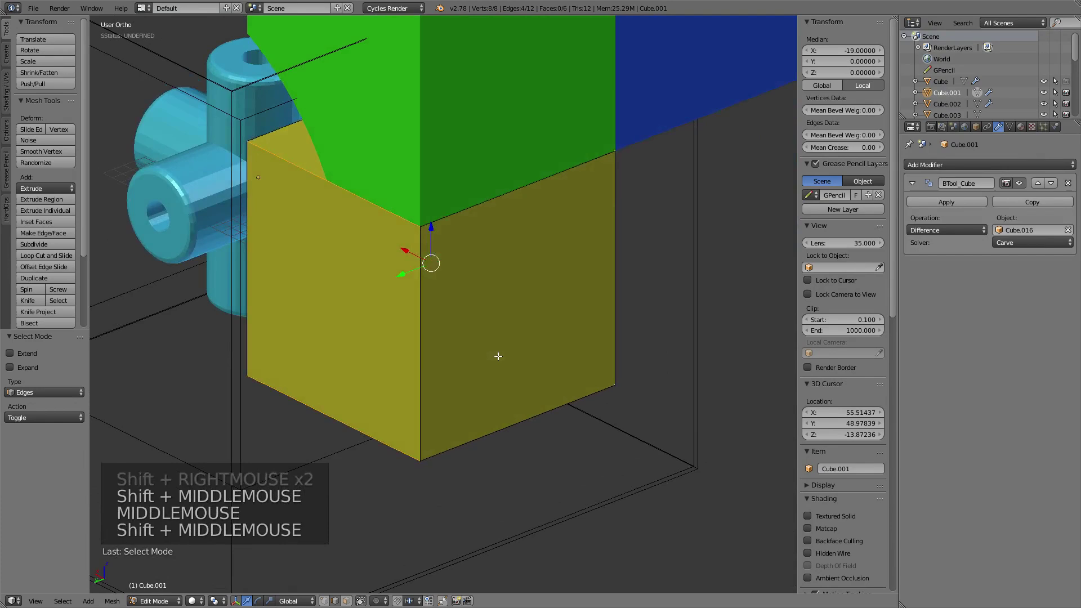
{"action": "key", "text": "ctrl+b"}
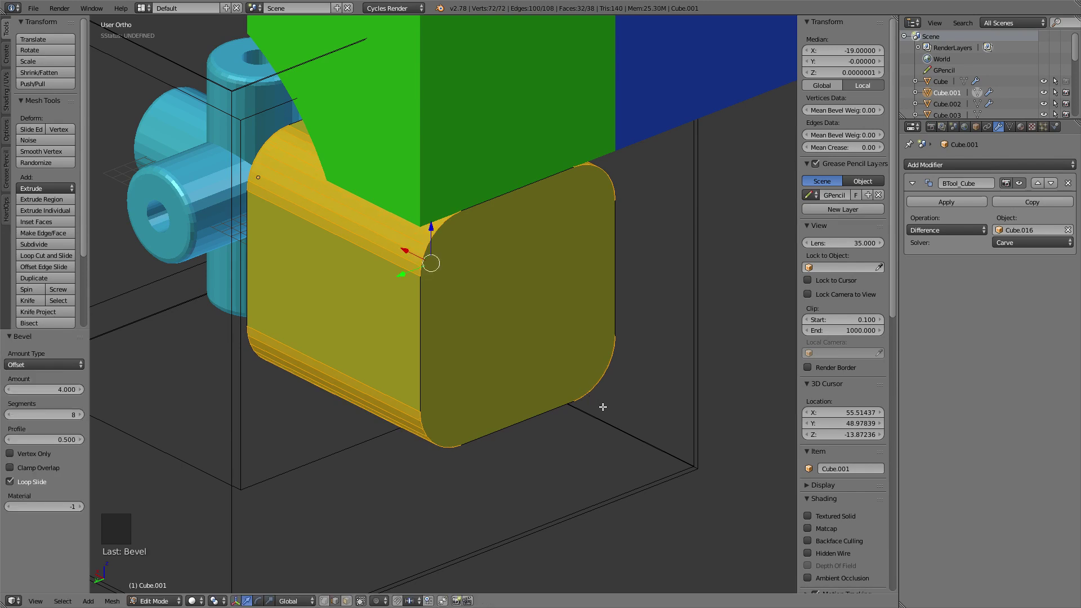
{"action": "middle_click", "coordinate": [430, 366]}
{"action": "middle_click", "coordinate": [591, 445]}
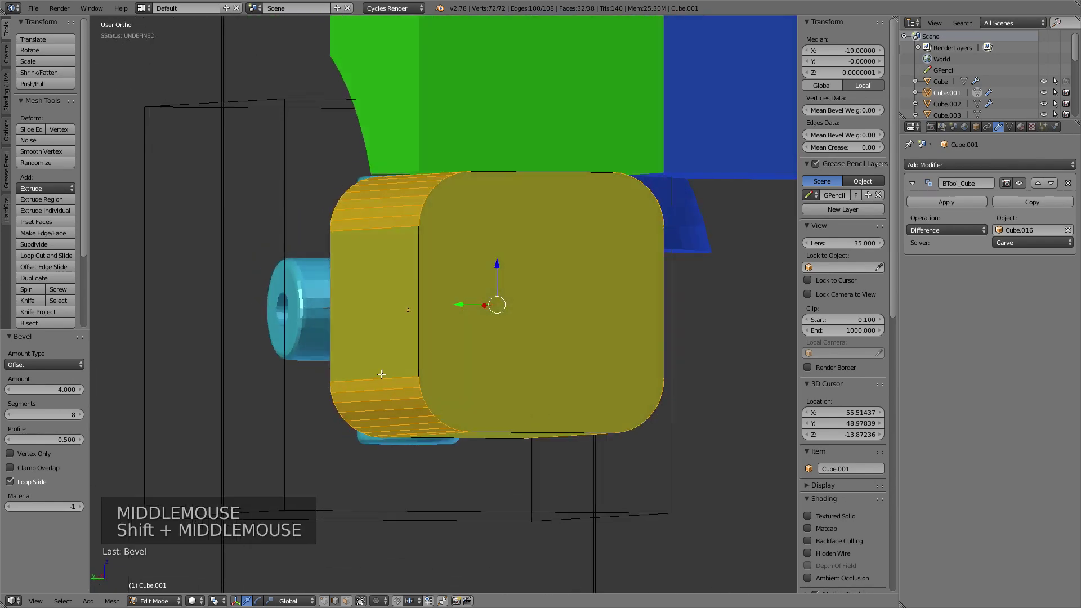
{"action": "middle_click", "coordinate": [468, 418]}
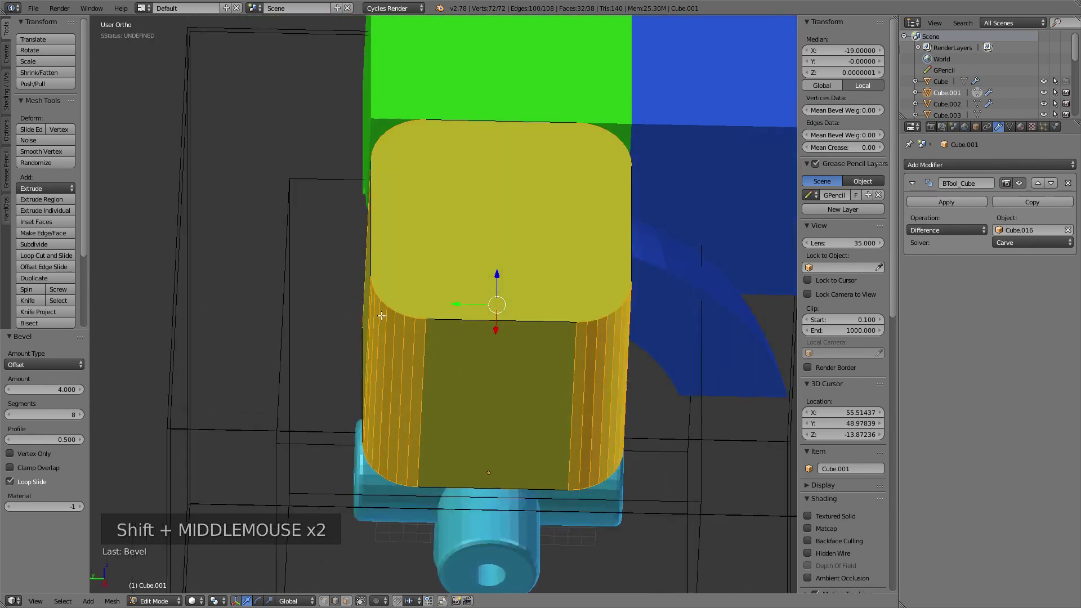
{"action": "middle_click", "coordinate": [467, 249]}
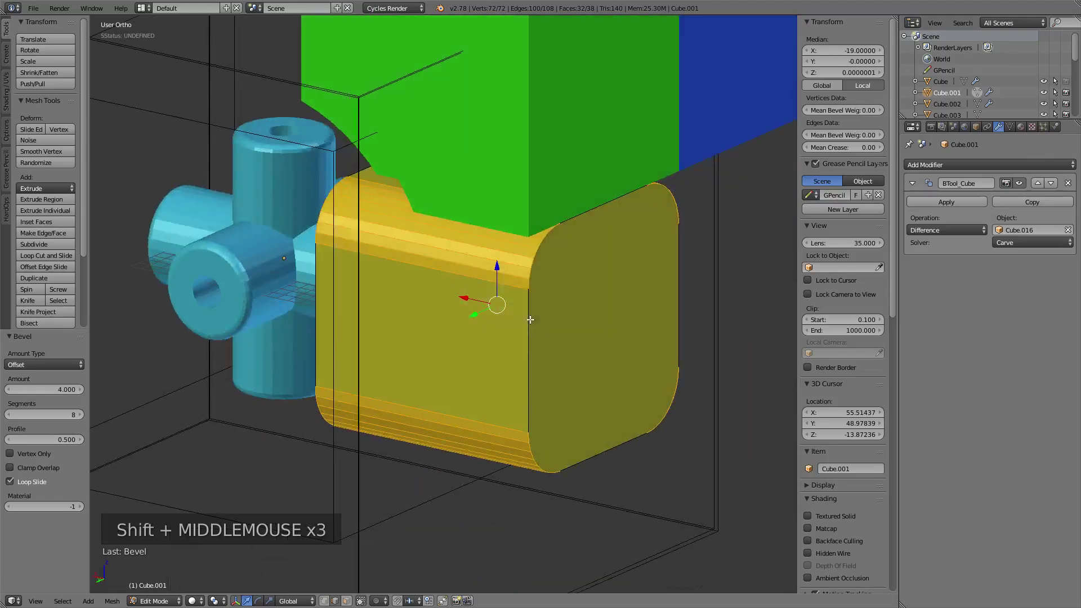
{"action": "middle_click", "coordinate": [625, 263]}
{"action": "key", "text": "Tab"}
{"action": "middle_click", "coordinate": [483, 405]}
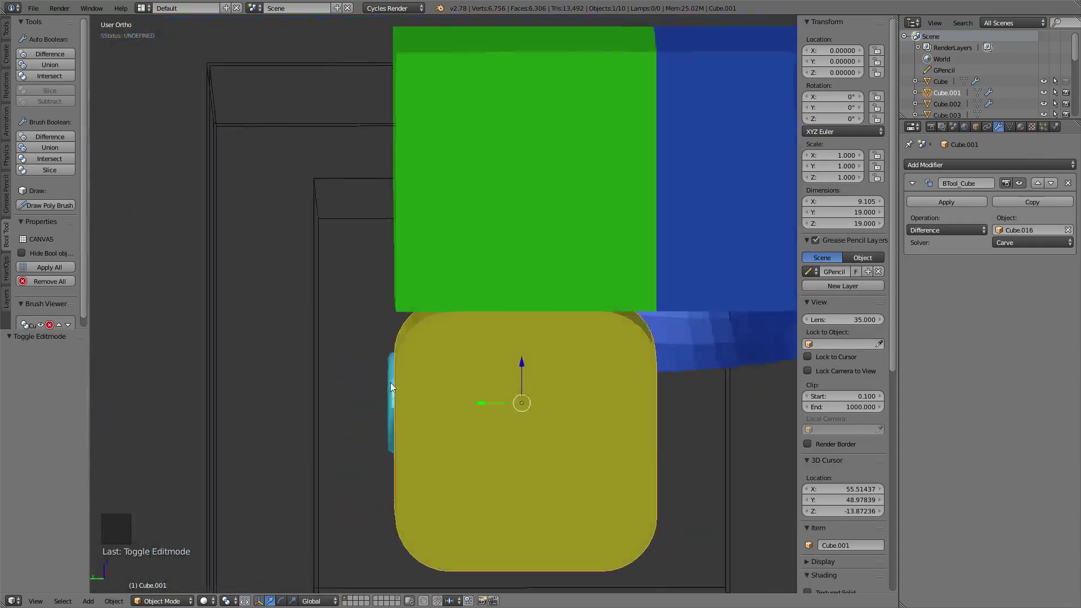
Step: Bevel the outer edges of green Cube.002 by 4 units into rounded corners and exit Edit Mode
{"action": "middle_click", "coordinate": [472, 325]}
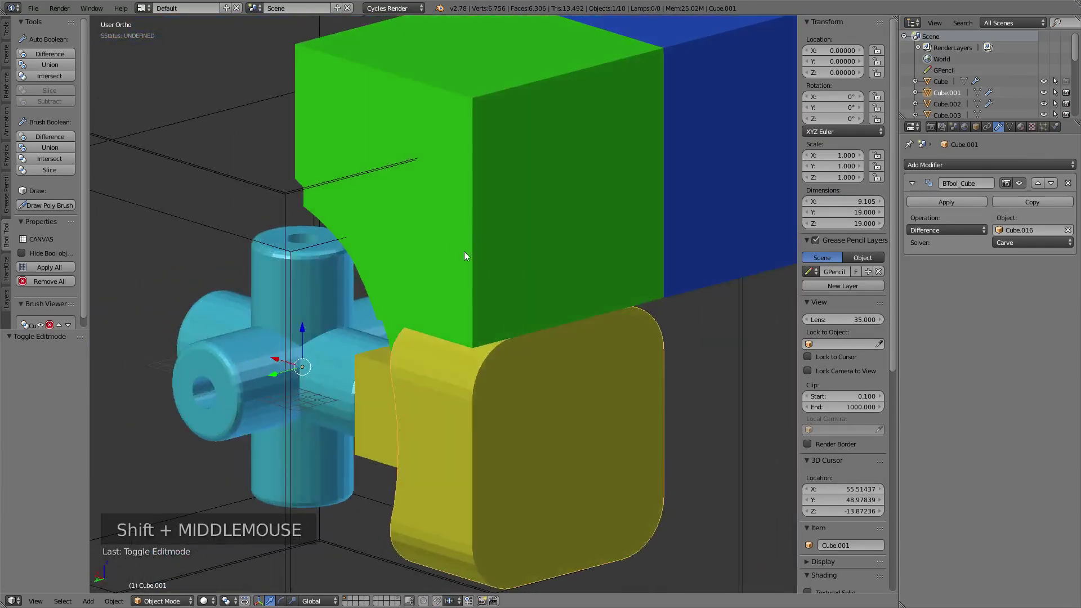
{"action": "right_click", "coordinate": [460, 242]}
{"action": "middle_click", "coordinate": [442, 246]}
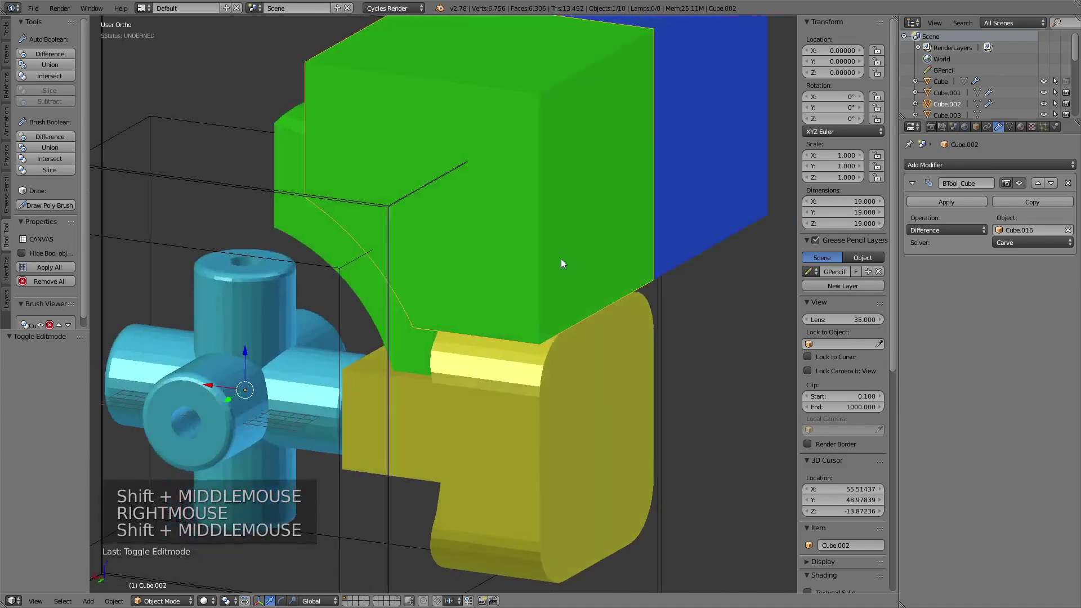
{"action": "key", "text": "Tab"}
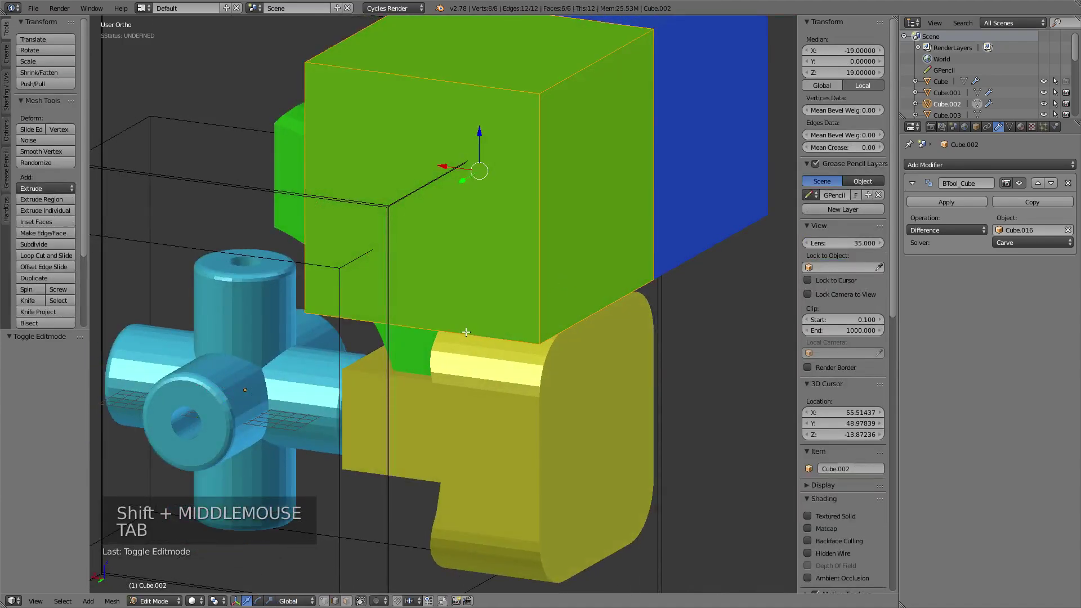
{"action": "right_click", "coordinate": [467, 328]}
{"action": "middle_click", "coordinate": [635, 342]}
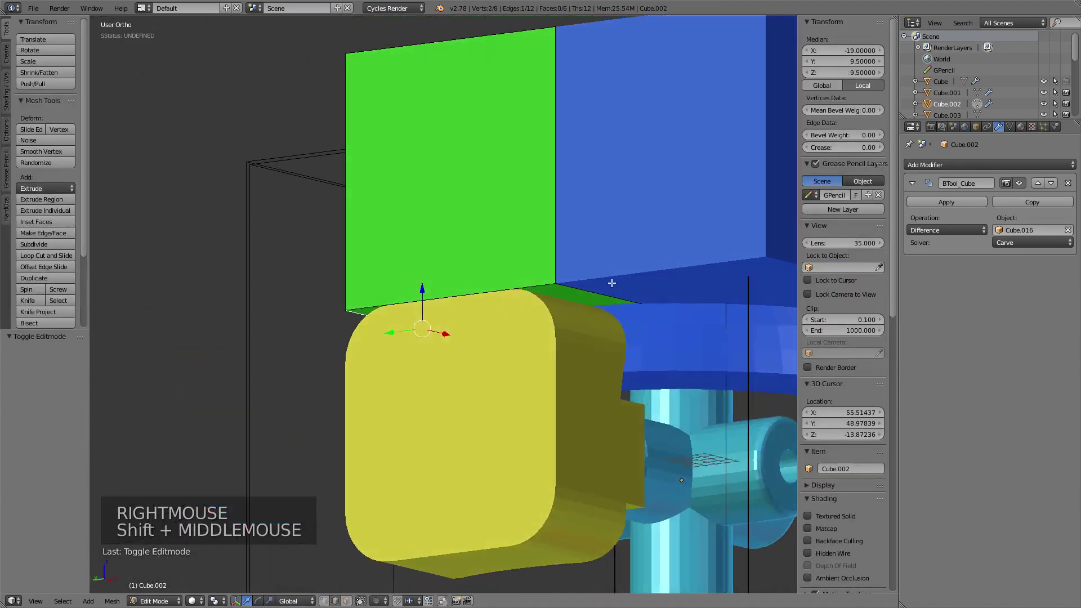
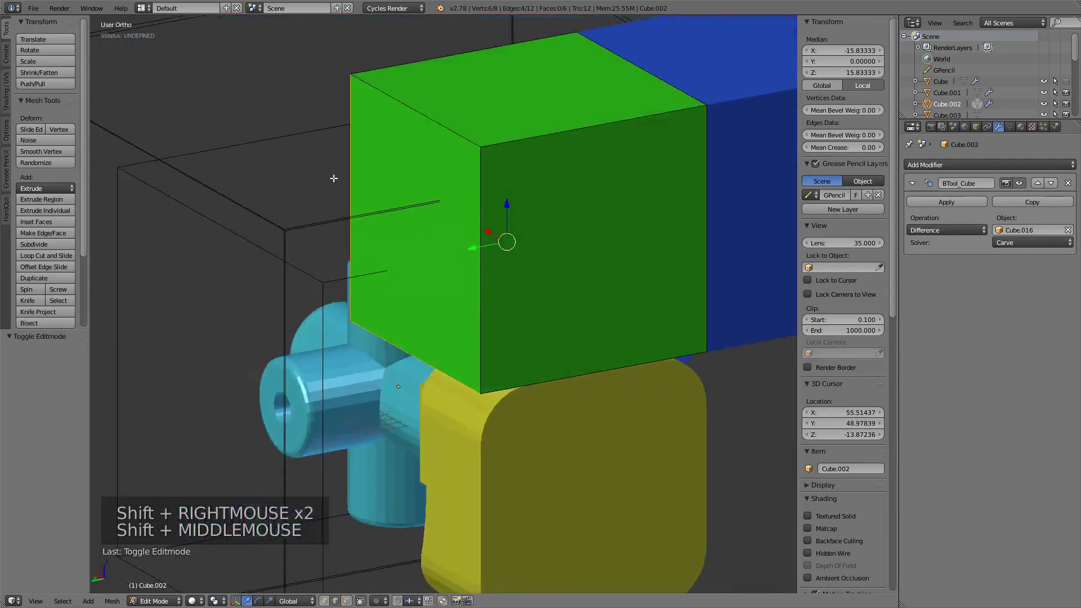
{"action": "key", "text": "ctrl+b"}
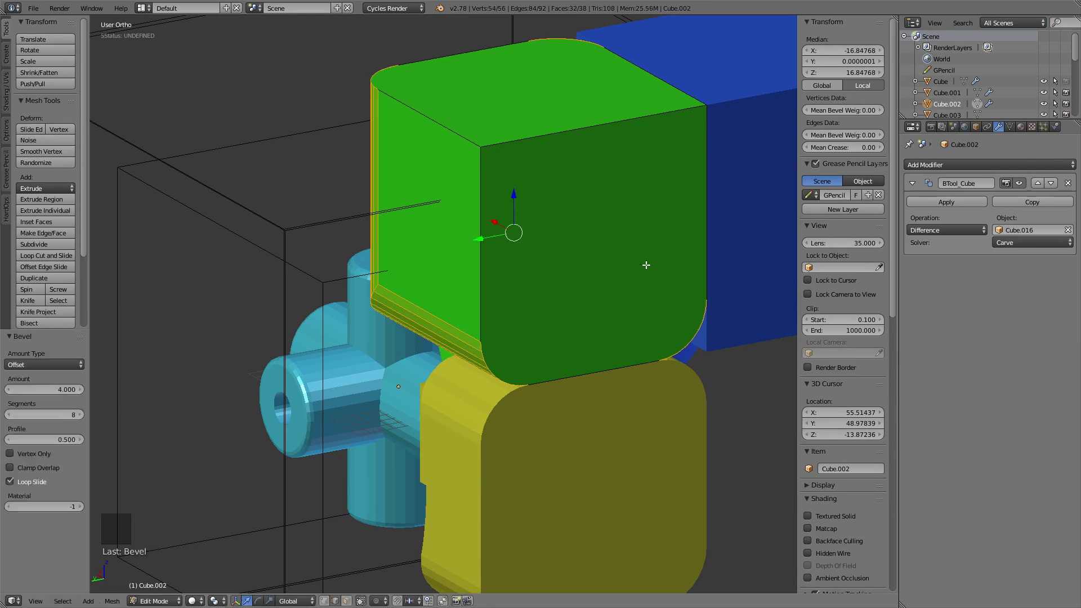
{"action": "key", "text": "Tab"}
{"action": "middle_click", "coordinate": [406, 286]}
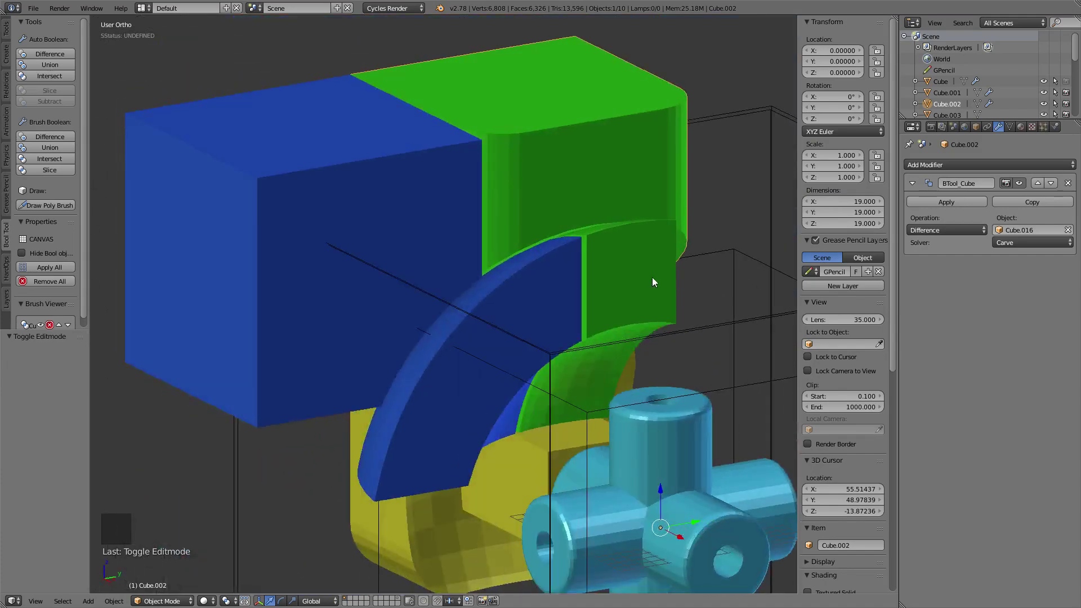
Step: Bevel the outer edges of blue Cube.003 by 4 units to match the green piece
{"action": "middle_click", "coordinate": [579, 280]}
{"action": "right_click", "coordinate": [477, 144]}
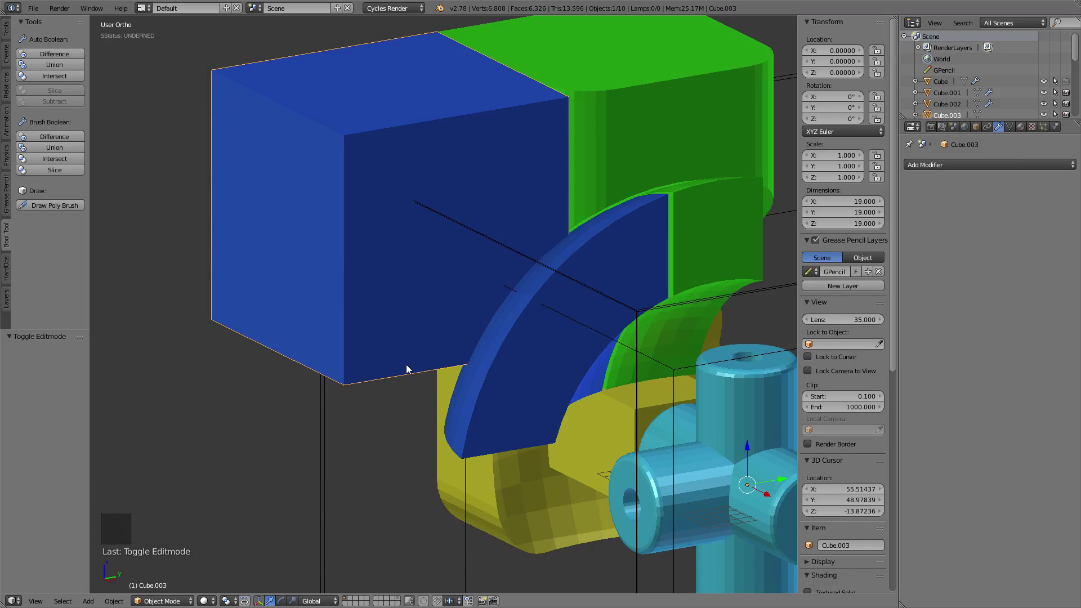
{"action": "middle_click", "coordinate": [484, 356]}
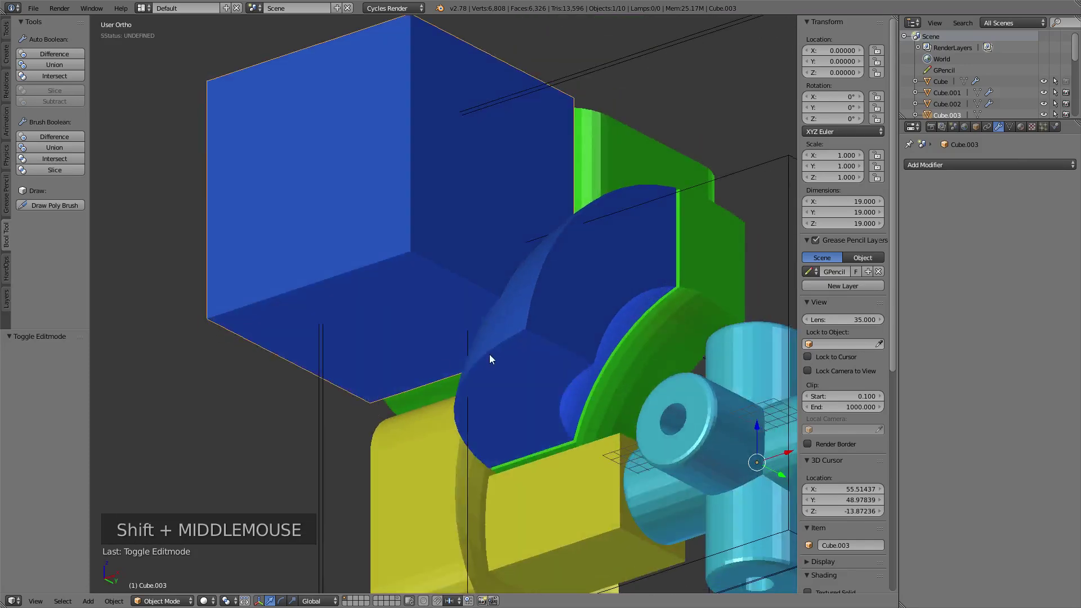
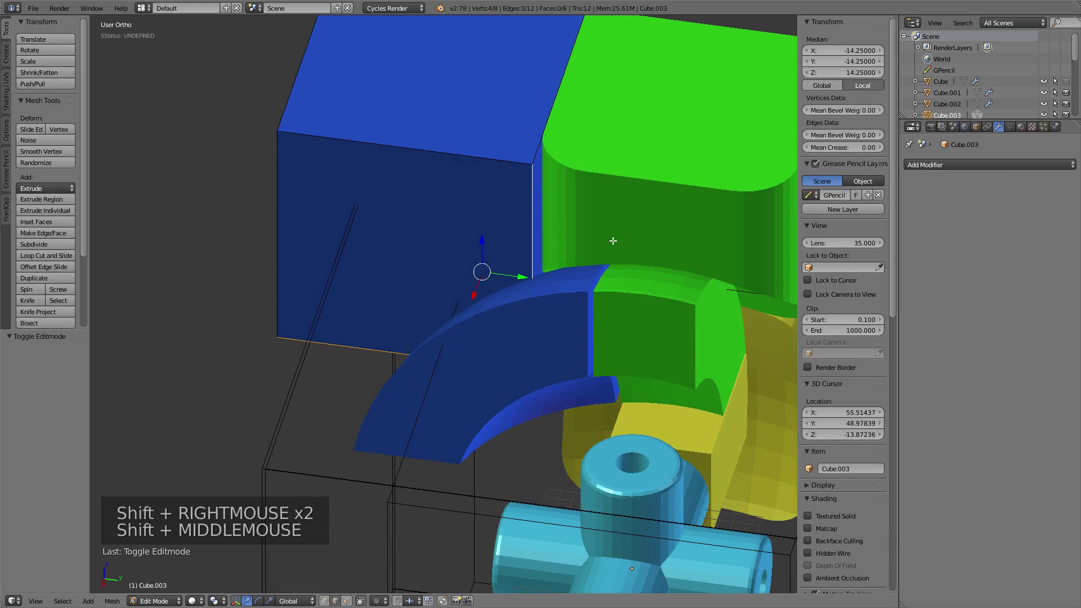
{"action": "key", "text": "ctrl+b"}
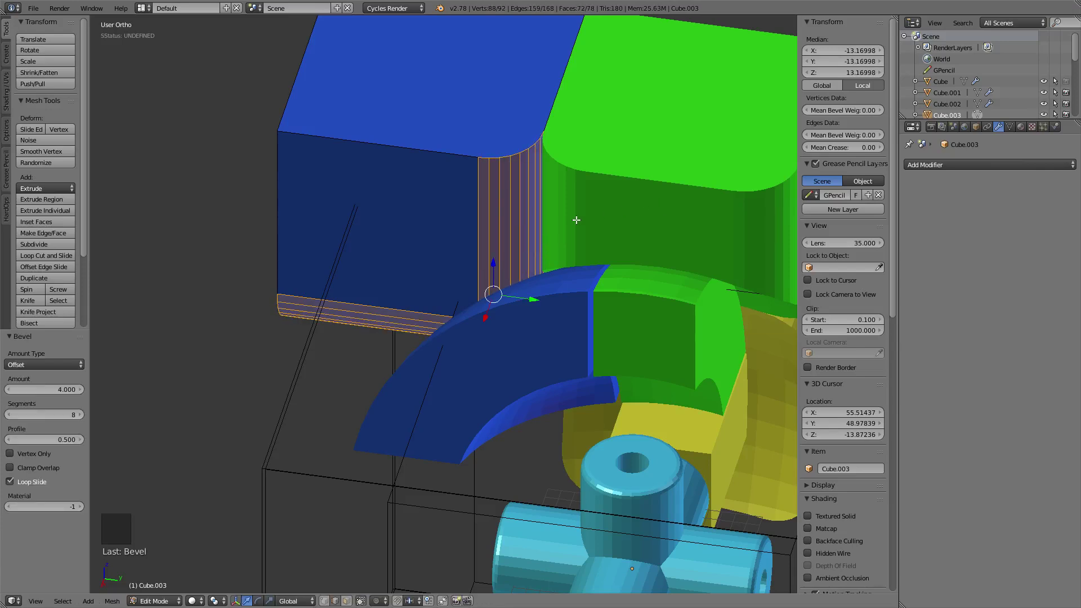
{"action": "key", "text": "Tab"}
Step: Orbit the view to inspect the rounded assembly from several angles
{"action": "middle_click", "coordinate": [580, 226]}
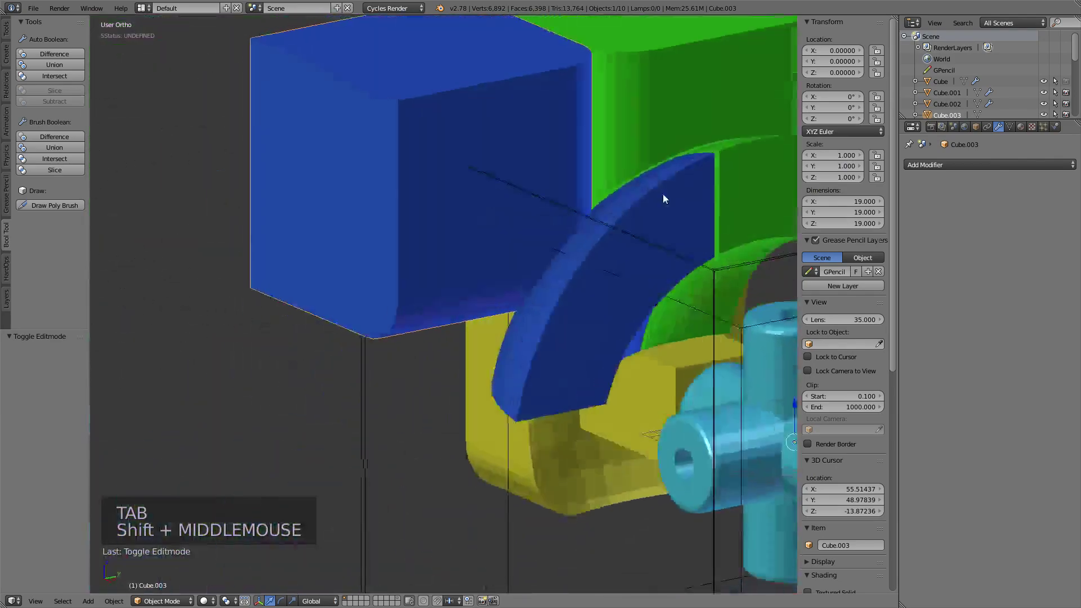
{"action": "middle_click", "coordinate": [579, 208]}
{"action": "middle_click", "coordinate": [527, 306]}
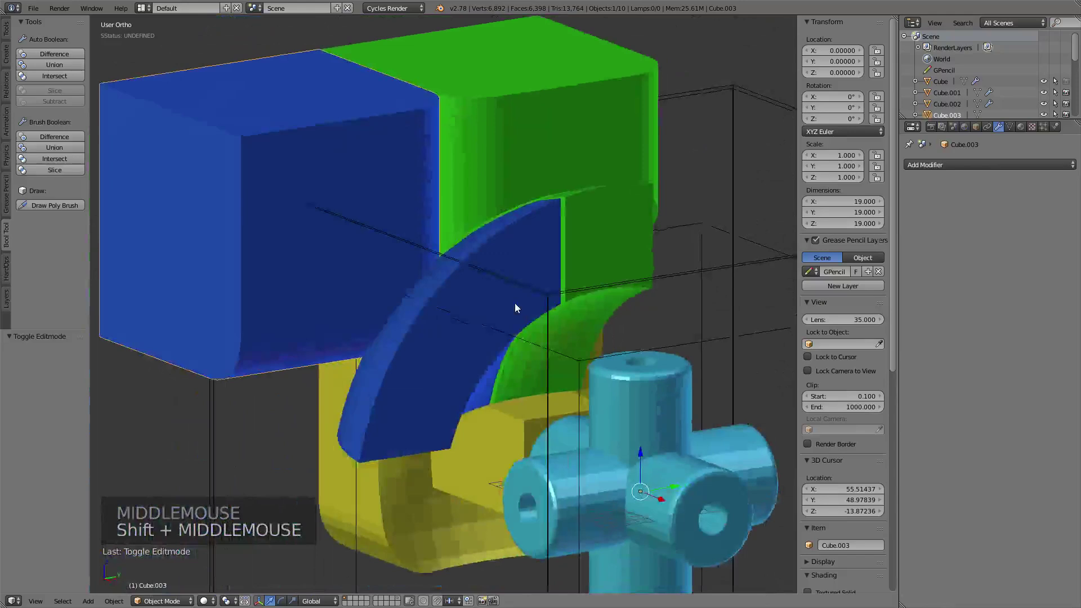
{"action": "middle_click", "coordinate": [555, 256]}
{"action": "middle_click", "coordinate": [611, 210]}
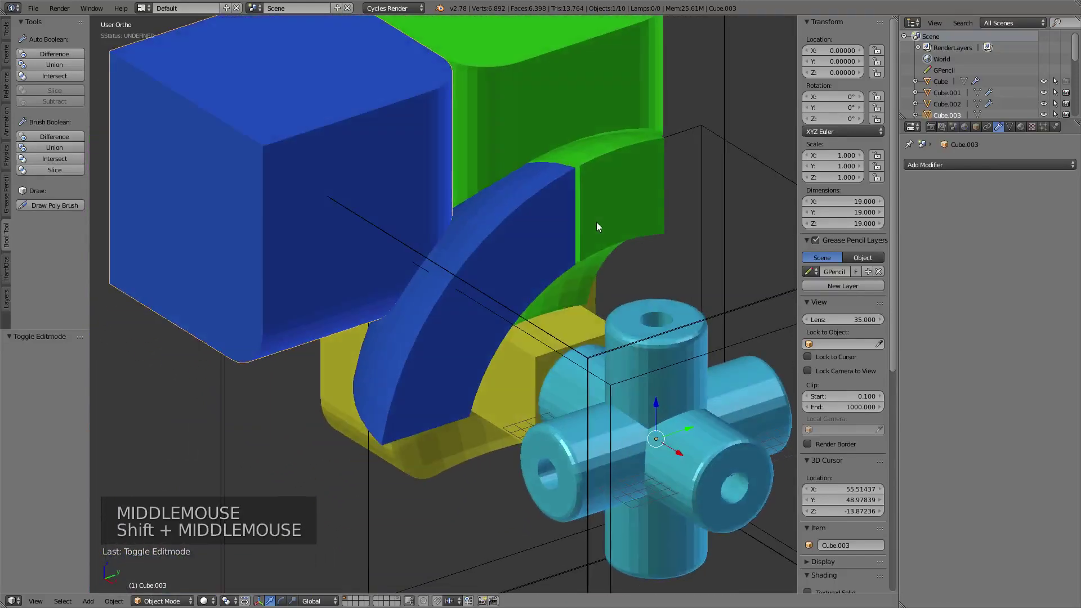
{"action": "middle_click", "coordinate": [608, 204]}
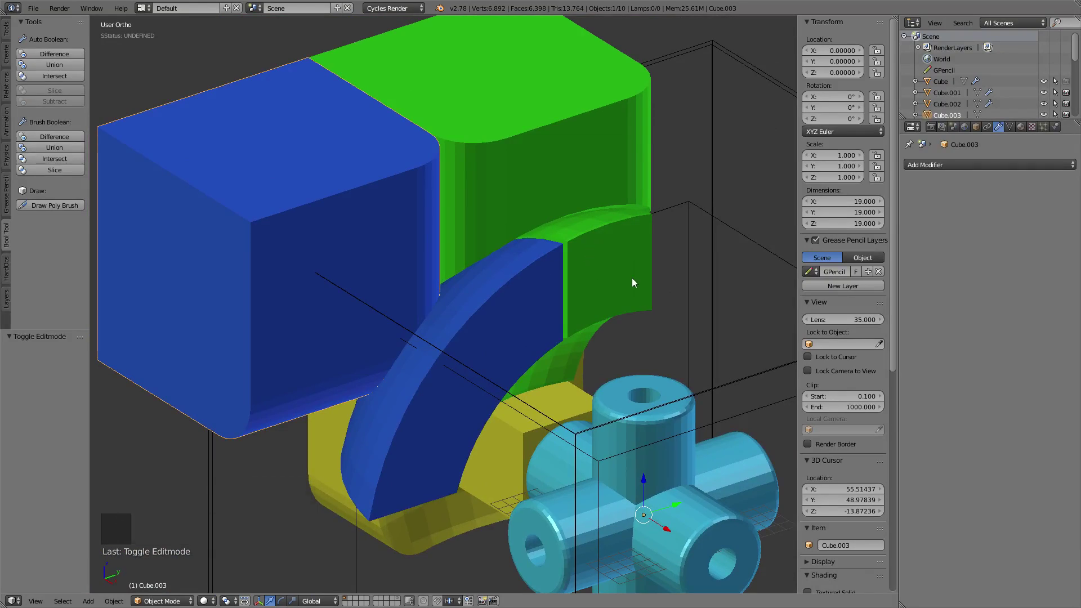
Step: Bevel the edges of small green Cube.005 by 2 units and exit Edit Mode
{"action": "right_click", "coordinate": [635, 281]}
{"action": "key", "text": "Tab"}
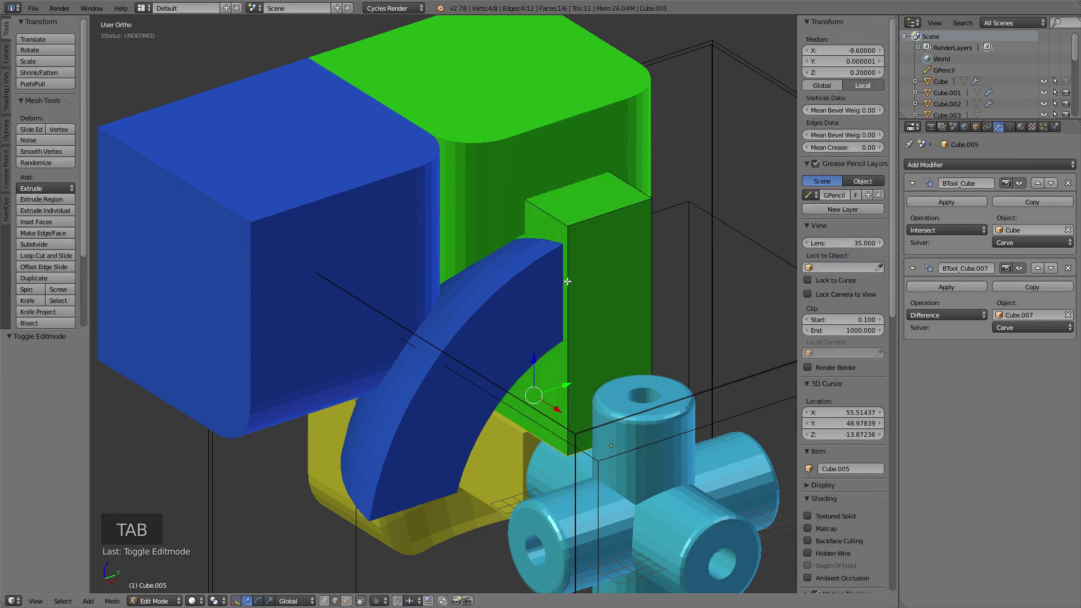
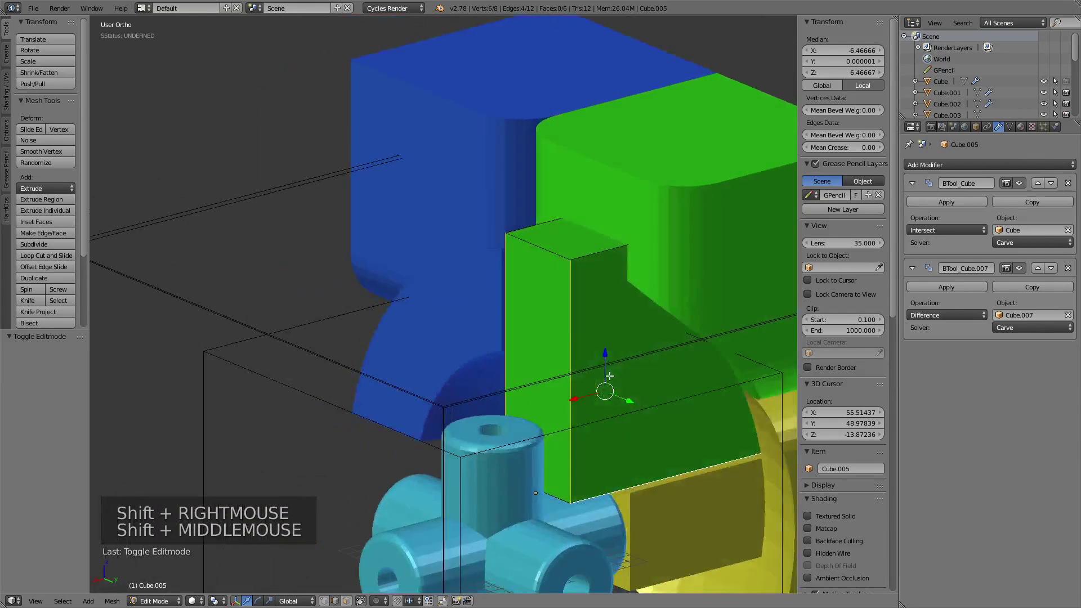
{"action": "key", "text": "ctrl+b"}
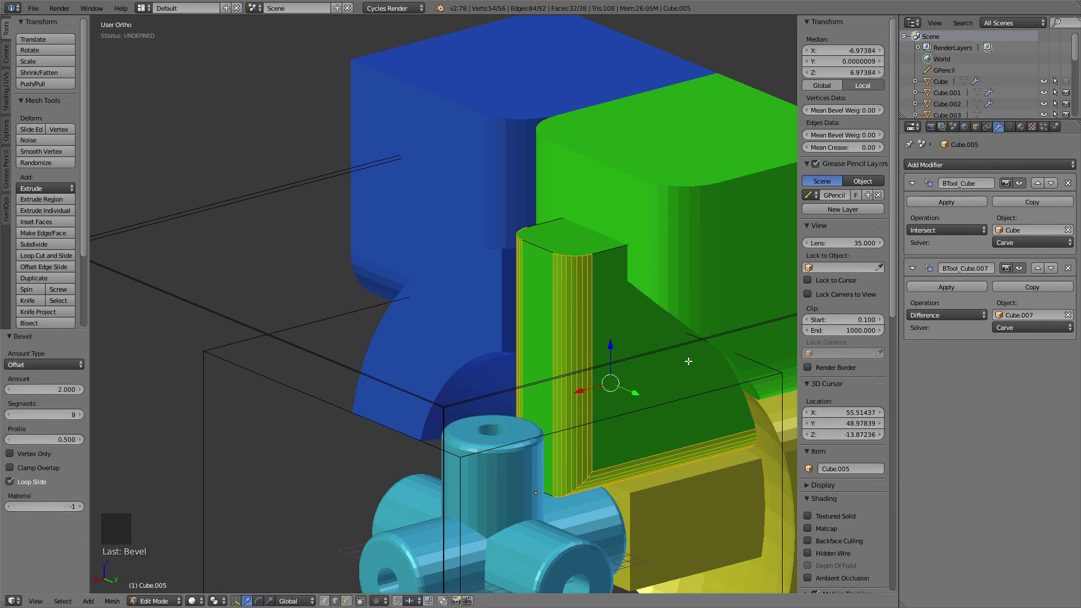
{"action": "key", "text": "Tab"}
{"action": "middle_click", "coordinate": [540, 354]}
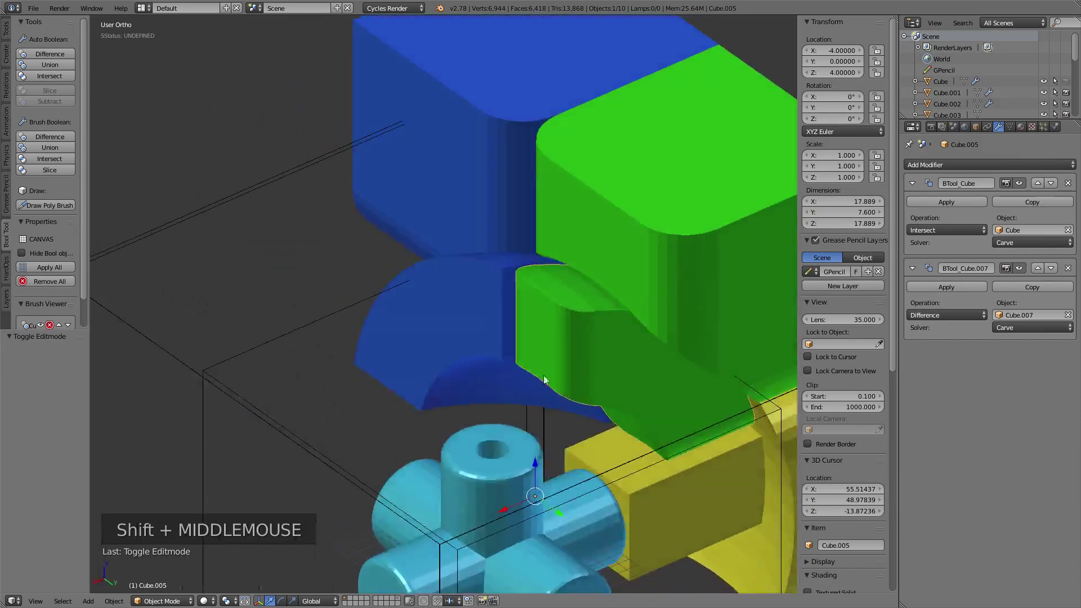
Step: Bevel the long edges of small yellow Cube.006 into rounded shapes and exit Edit Mode
{"action": "right_click", "coordinate": [687, 499]}
{"action": "key", "text": "Tab"}
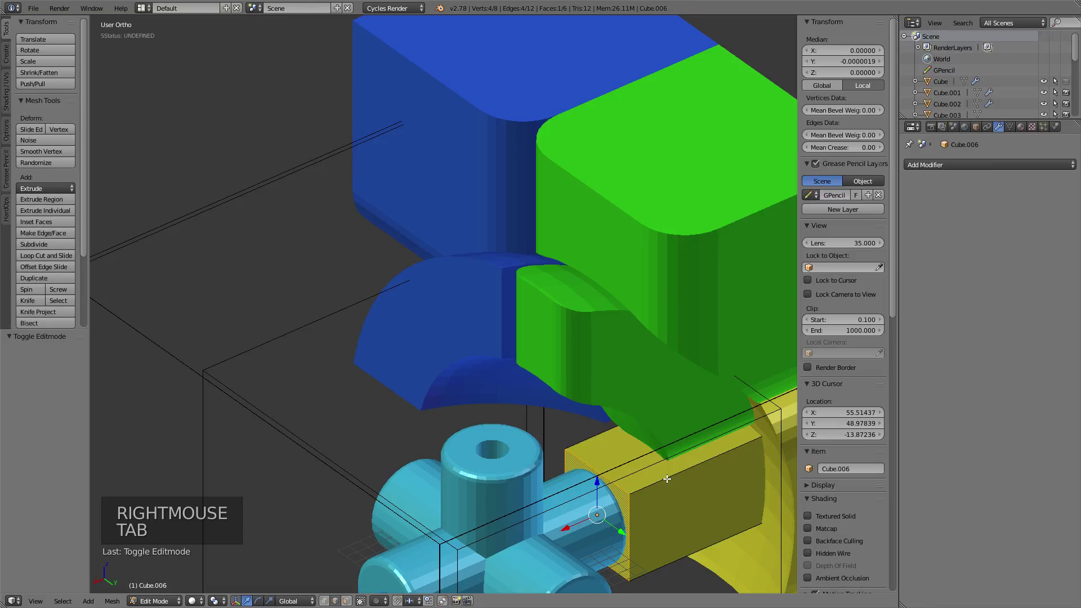
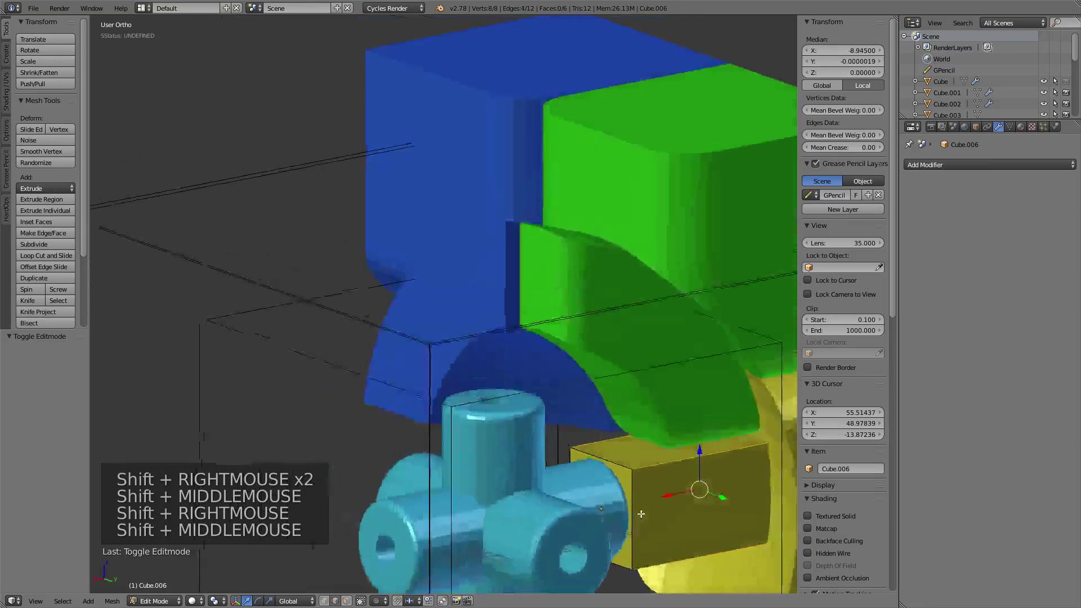
{"action": "key", "text": "ctrl+b"}
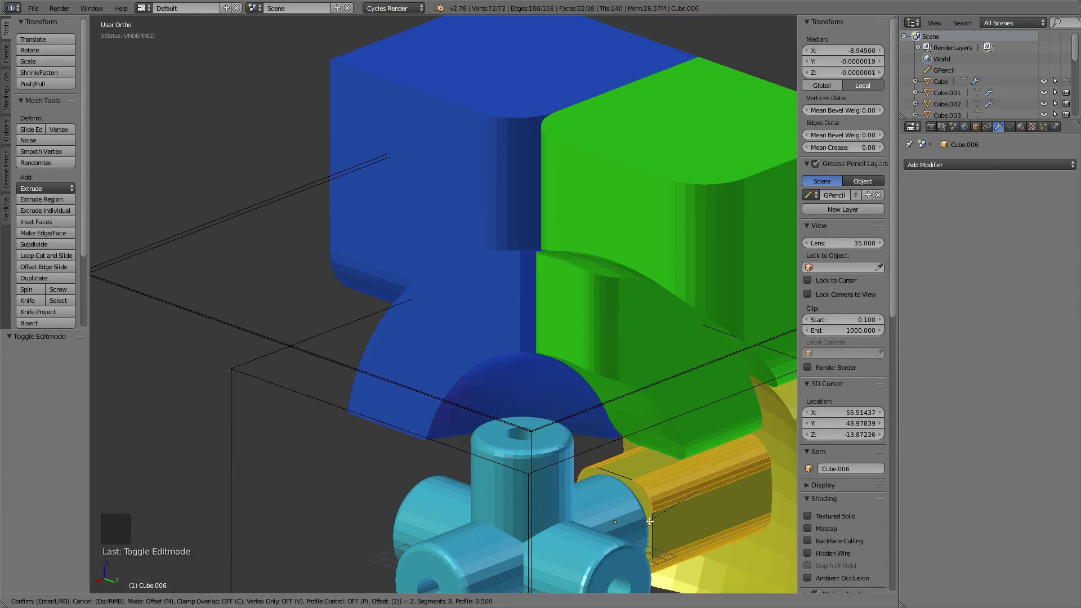
{"action": "key", "text": "Tab"}
{"action": "middle_click", "coordinate": [715, 463]}
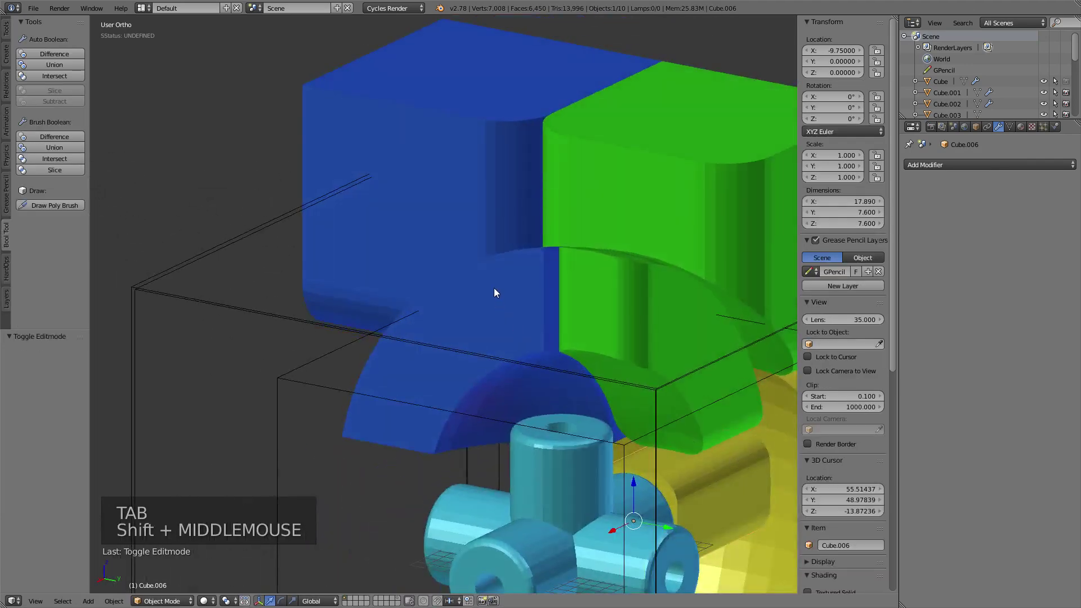
Step: Bevel the inner vertical edge of blue Cube.004 by 2 units and exit Edit Mode
{"action": "right_click", "coordinate": [499, 290]}
{"action": "key", "text": "Tab"}
{"action": "key", "text": "Tab"}
{"action": "middle_click", "coordinate": [532, 317]}
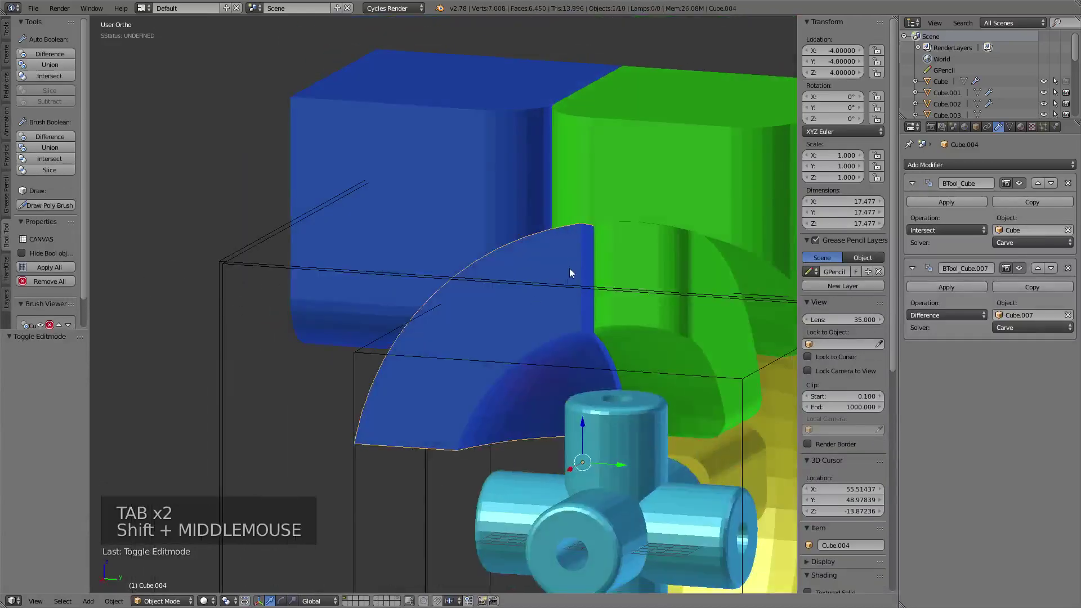
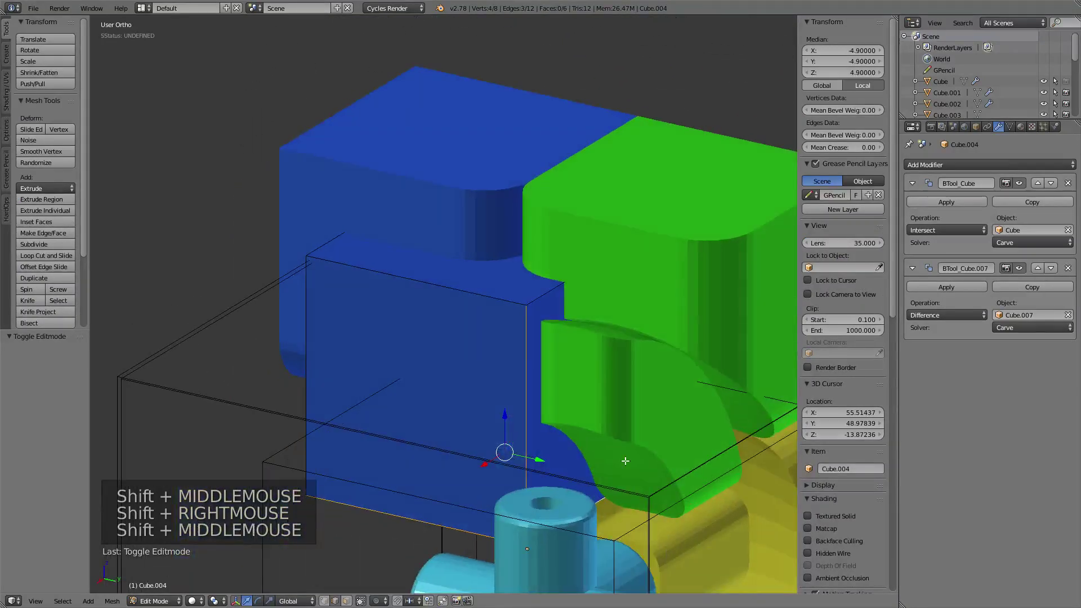
{"action": "key", "text": "ctrl+b"}
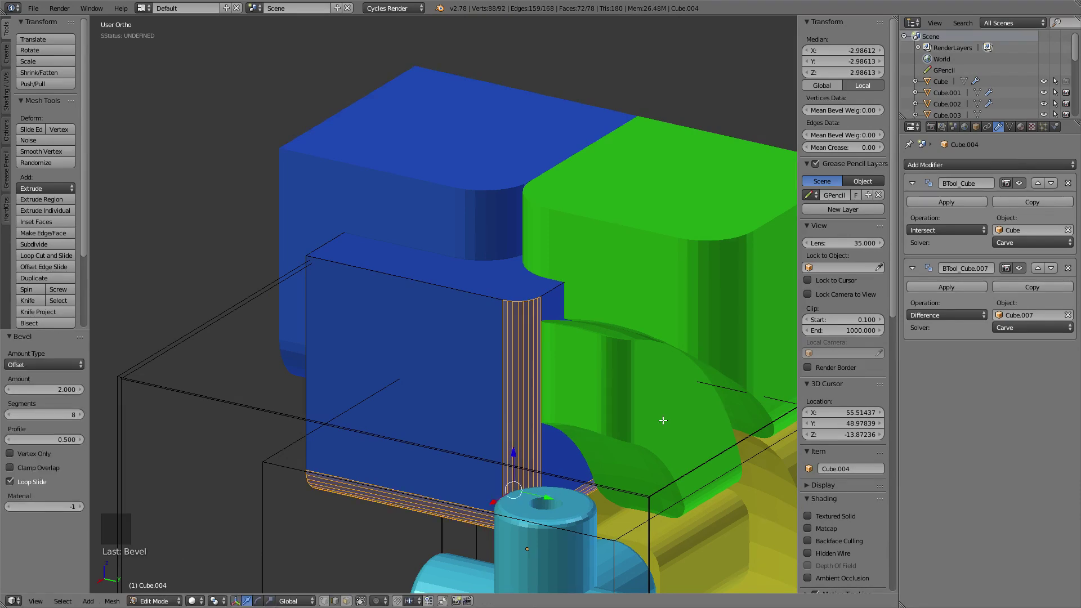
{"action": "key", "text": "Tab"}
Step: Orbit and zoom to inspect the blue piece's curved cutout
{"action": "middle_click", "coordinate": [508, 338]}
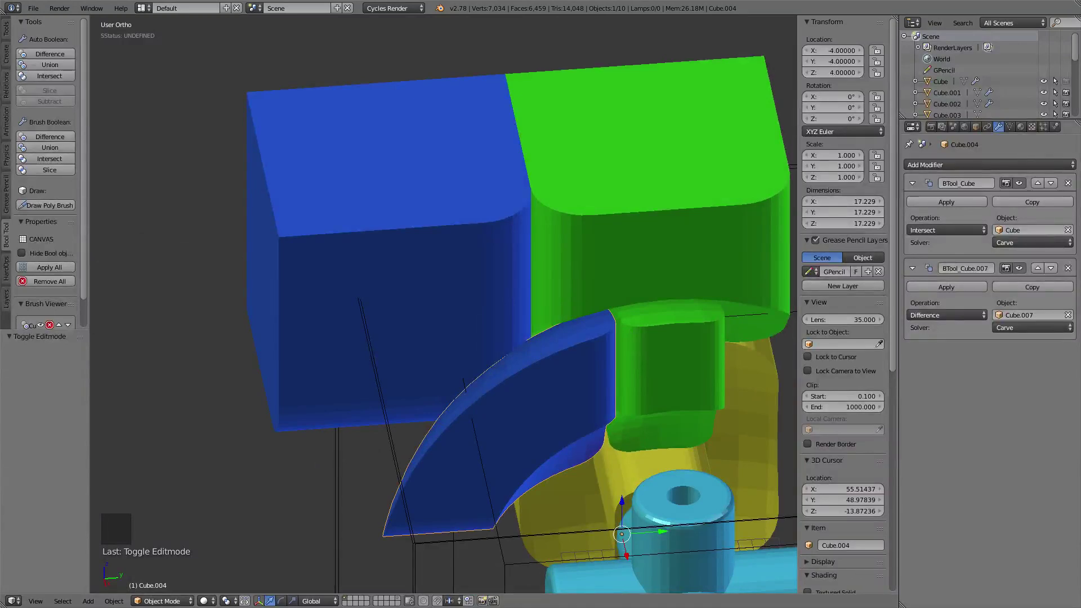
{"action": "middle_click", "coordinate": [619, 331]}
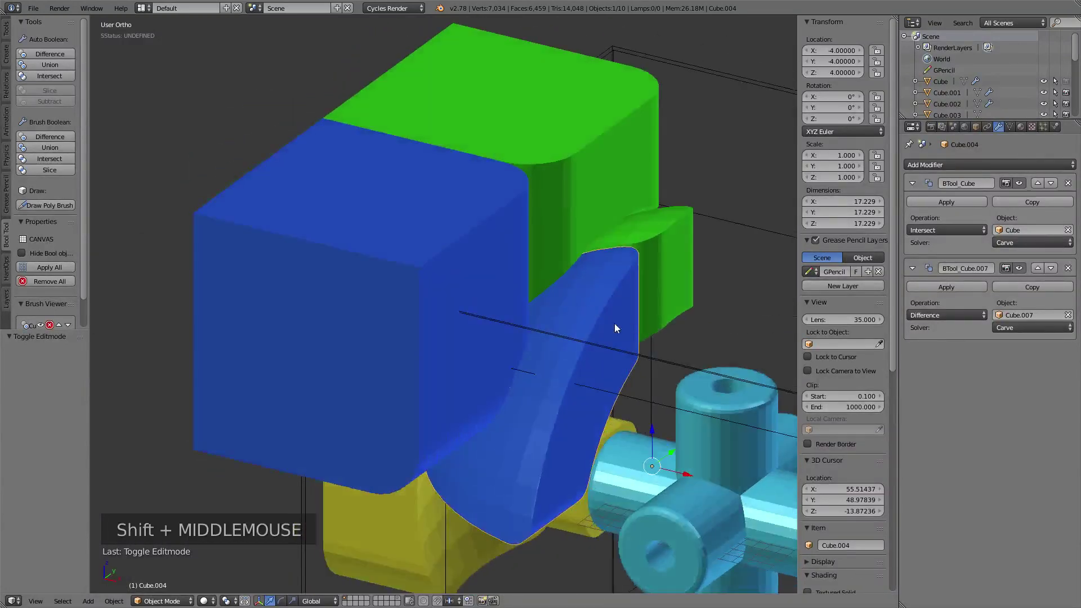
{"action": "scroll", "scroll_direction": "down", "scroll_amount": 3}
{"action": "middle_click", "coordinate": [605, 332]}
{"action": "middle_click", "coordinate": [468, 306]}
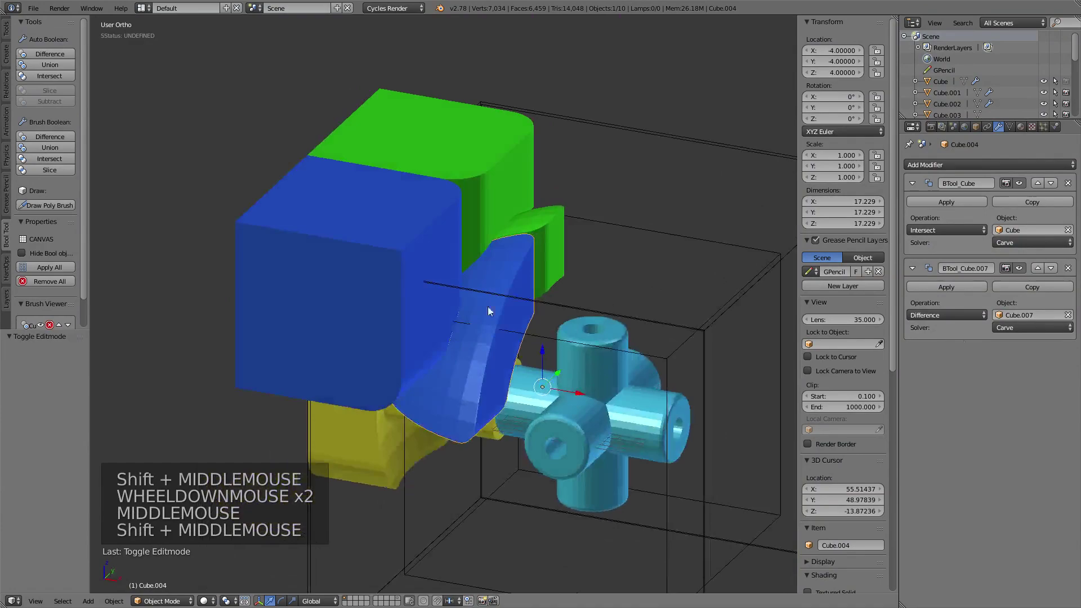